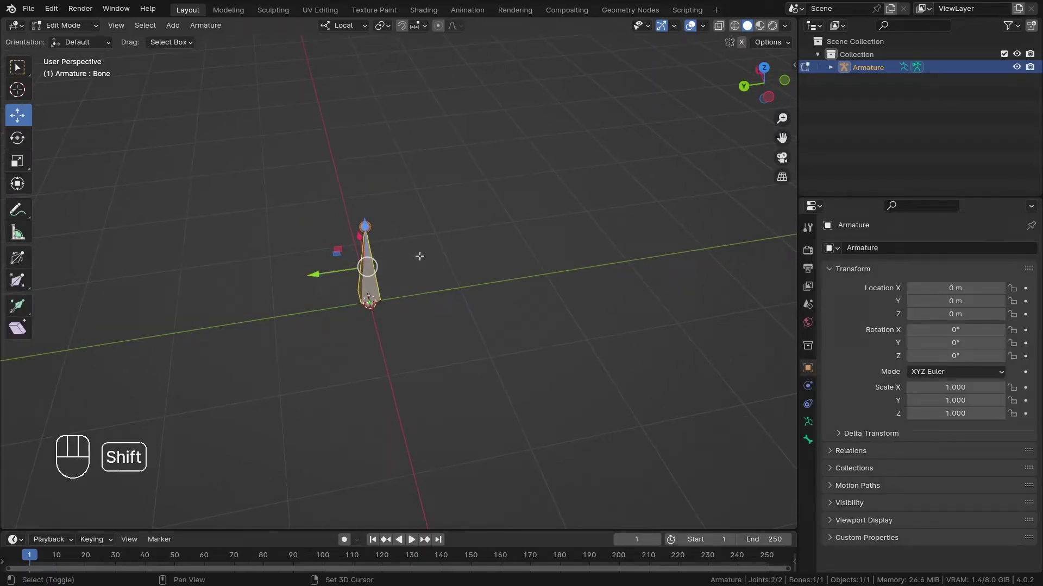
Step: Duplicate the bone along a row, extrude Bone.003 upward from the first, and leave Edit Mode
key("shift+d")
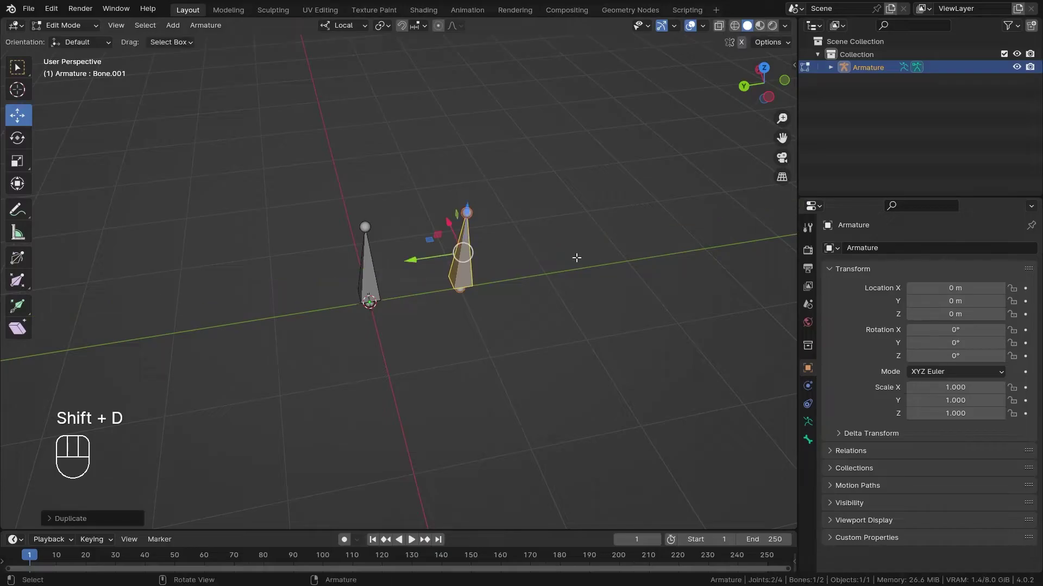
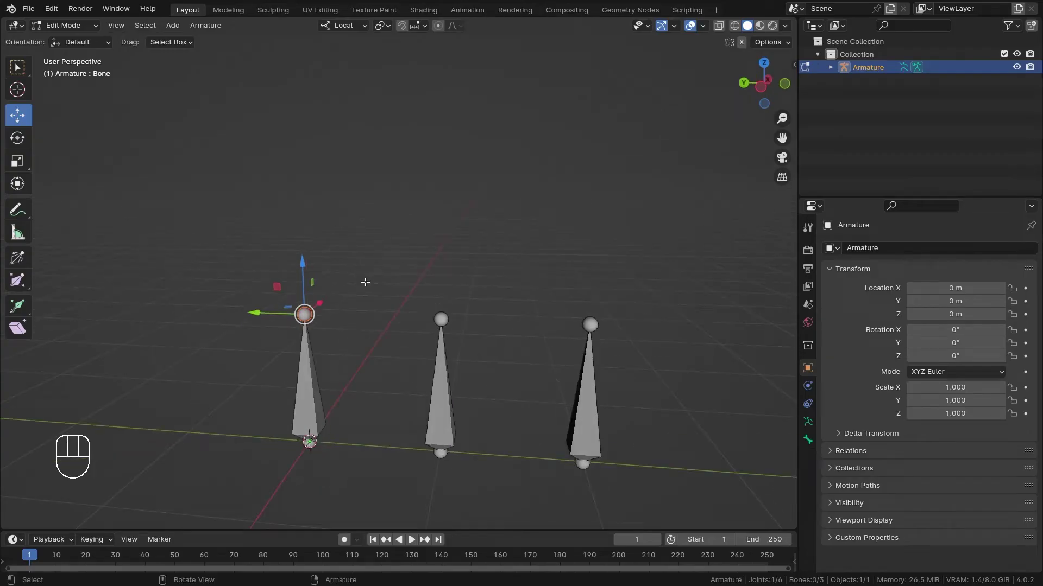
key("e")
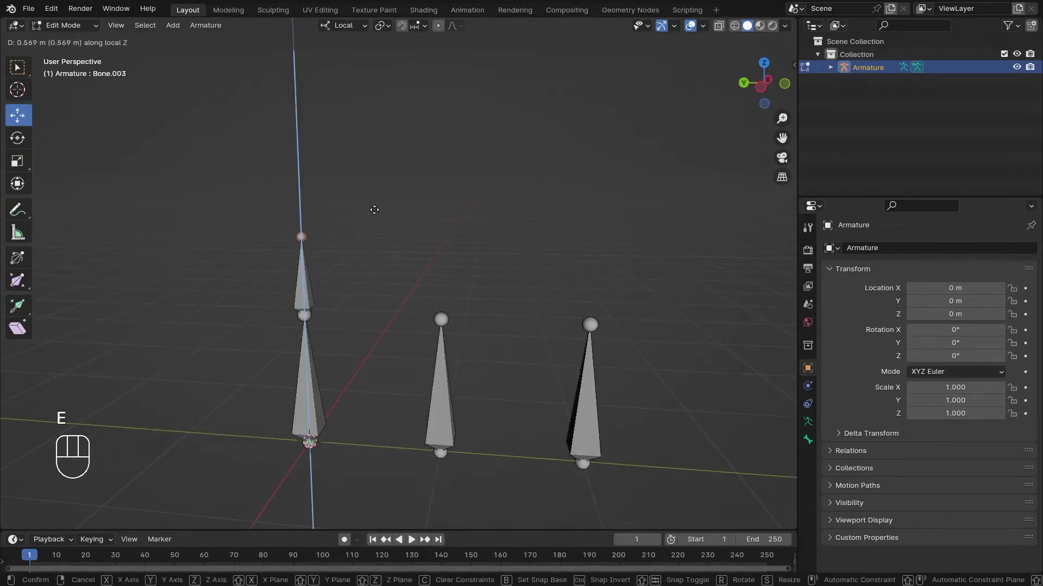
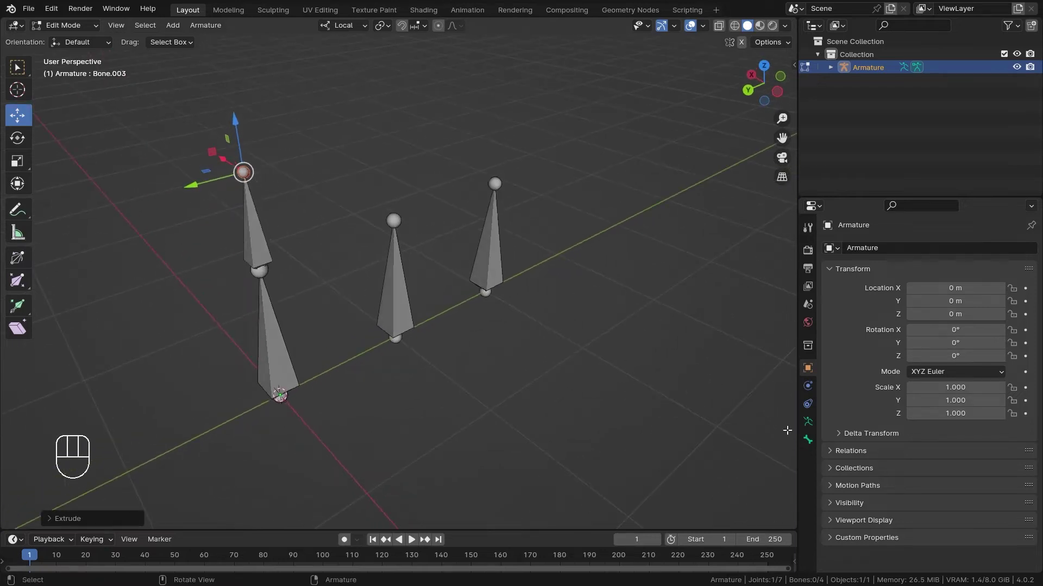
key("ctrl+Tab")
key("ctrl+Tab")
Step: Turn on bone name display in the armature's Viewport Display settings
left_click(809, 446)
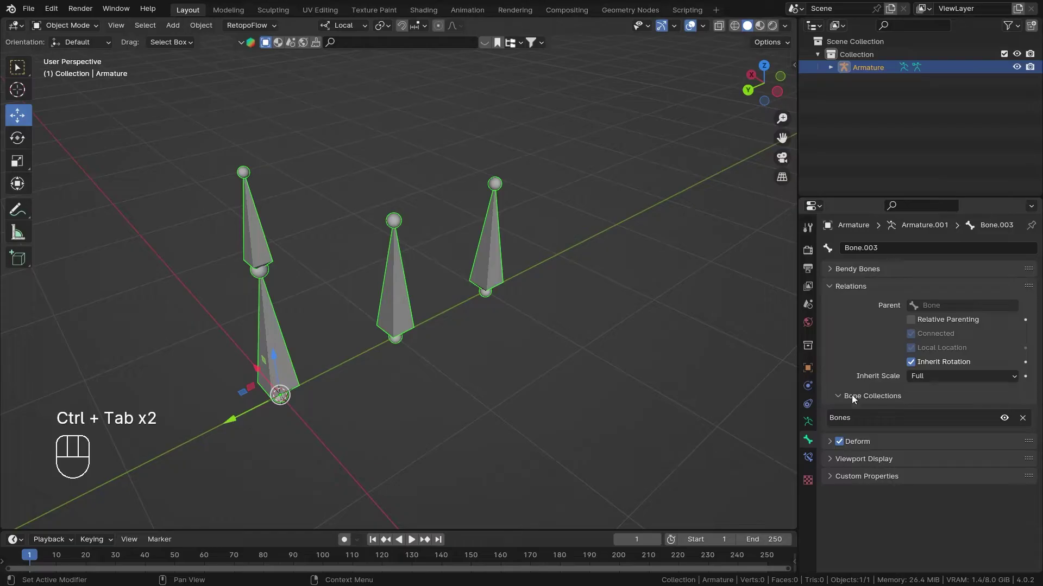
left_click(812, 425)
left_click(917, 497)
left_click_drag(532, 299, 559, 329)
middle_click(557, 350)
Step: Switch the armature to Pose Mode and show the Bone Constraint properties
key("ctrl+Tab")
middle_click(487, 234)
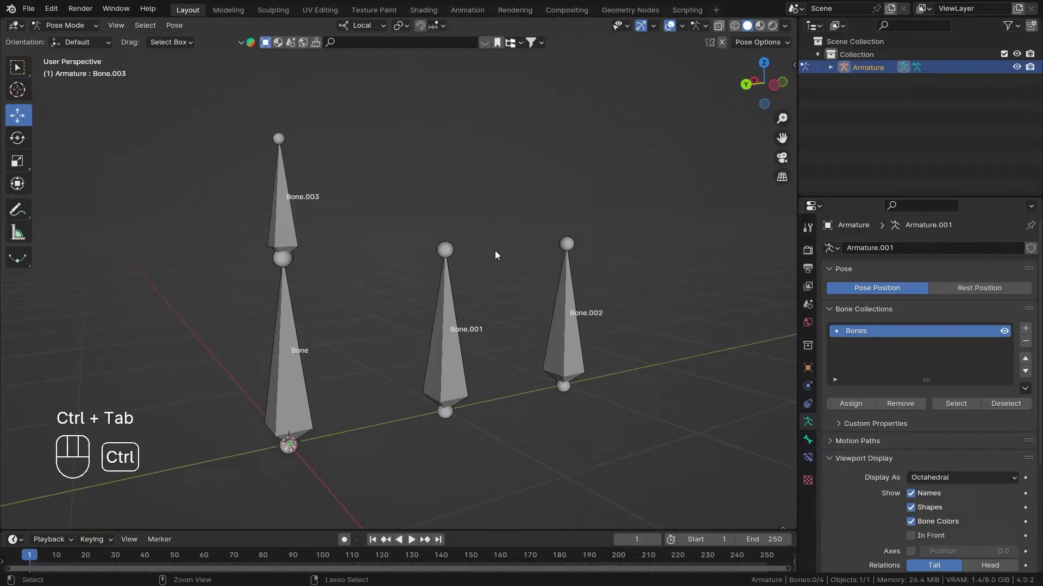
left_click_drag(517, 285, 522, 290)
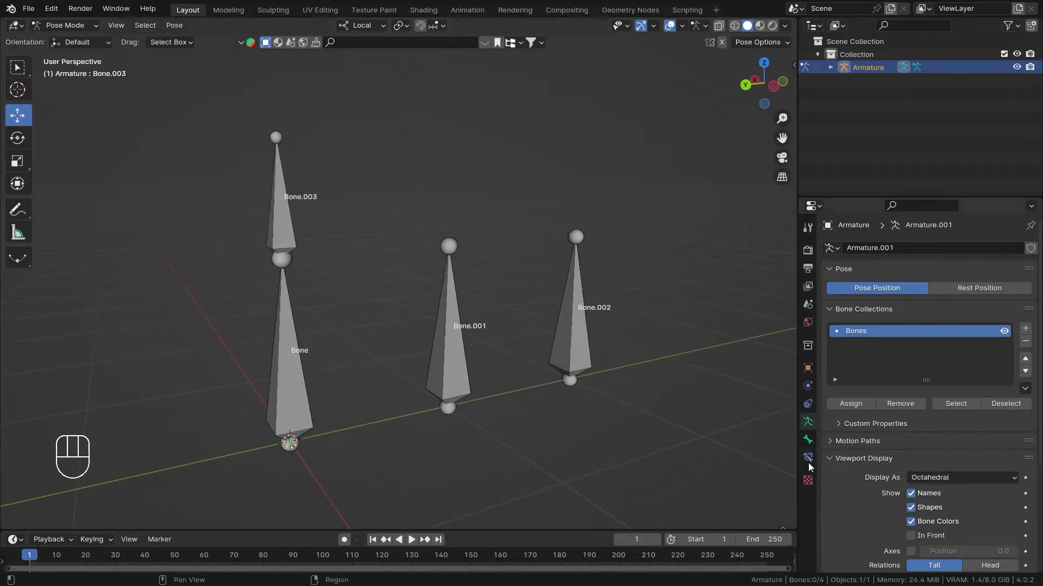
left_click(810, 463)
Step: Select Bone.002 as the bone to receive the Copy Location constraint
left_click(570, 320)
left_click_drag(603, 303, 629, 303)
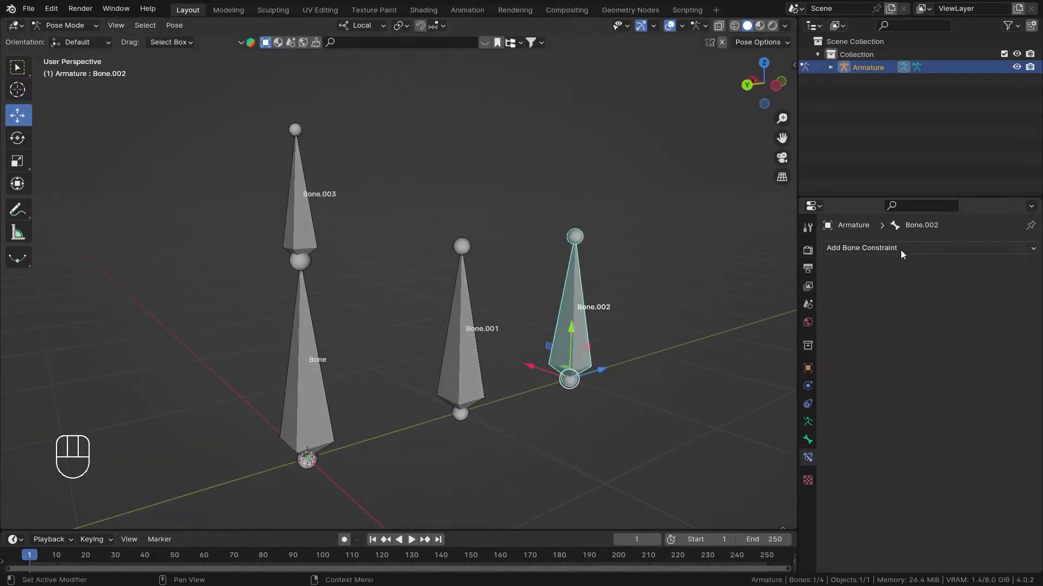
left_click_drag(903, 257, 815, 292)
left_click_drag(585, 280, 586, 302)
left_click_drag(586, 301, 573, 260)
middle_click(588, 276)
Step: Target the Copy Location constraint at the Armature and its Bone.001
left_click(1013, 293)
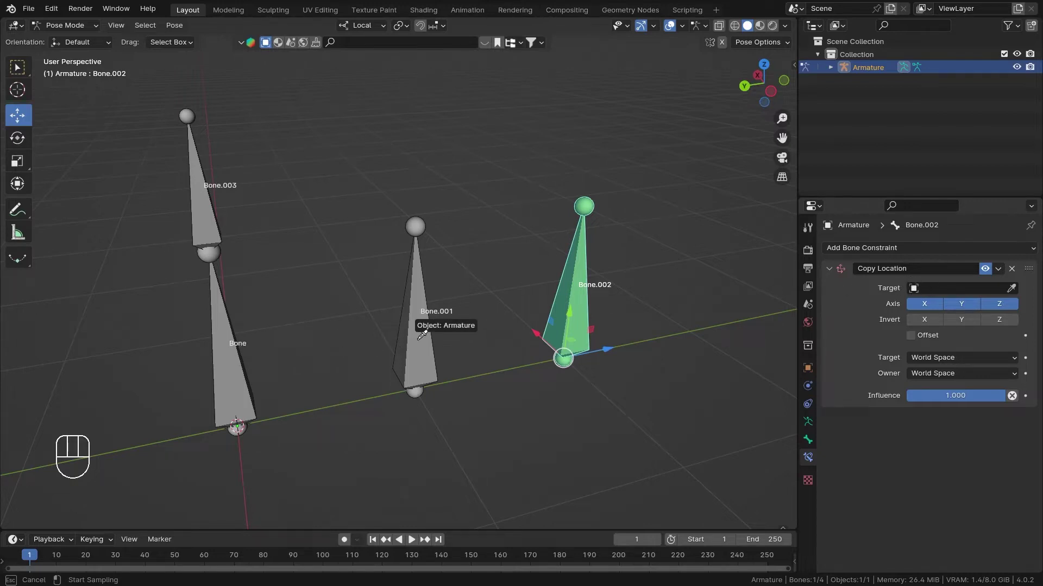
middle_click(577, 257)
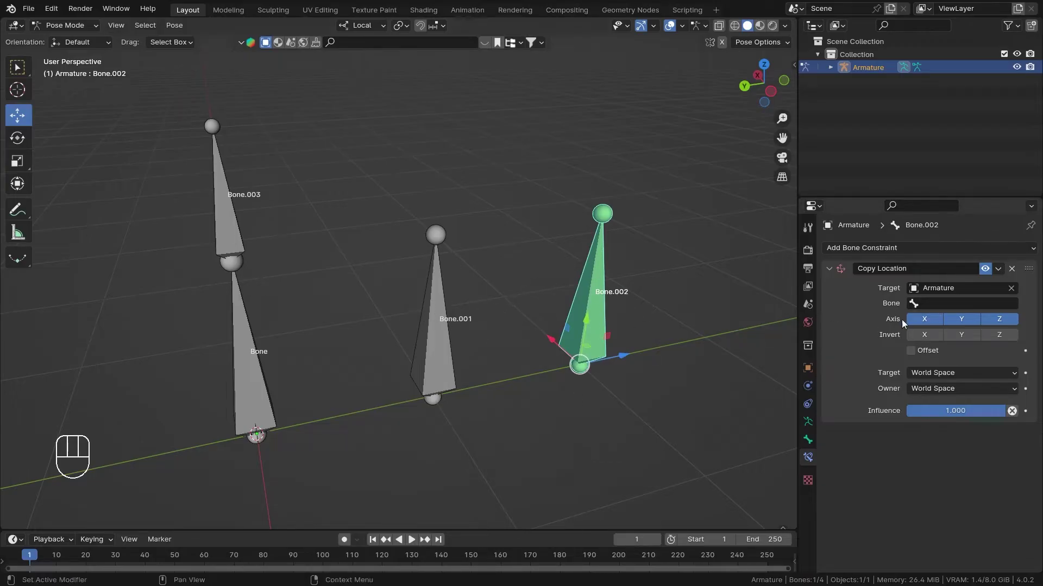
left_click_drag(967, 311, 929, 357)
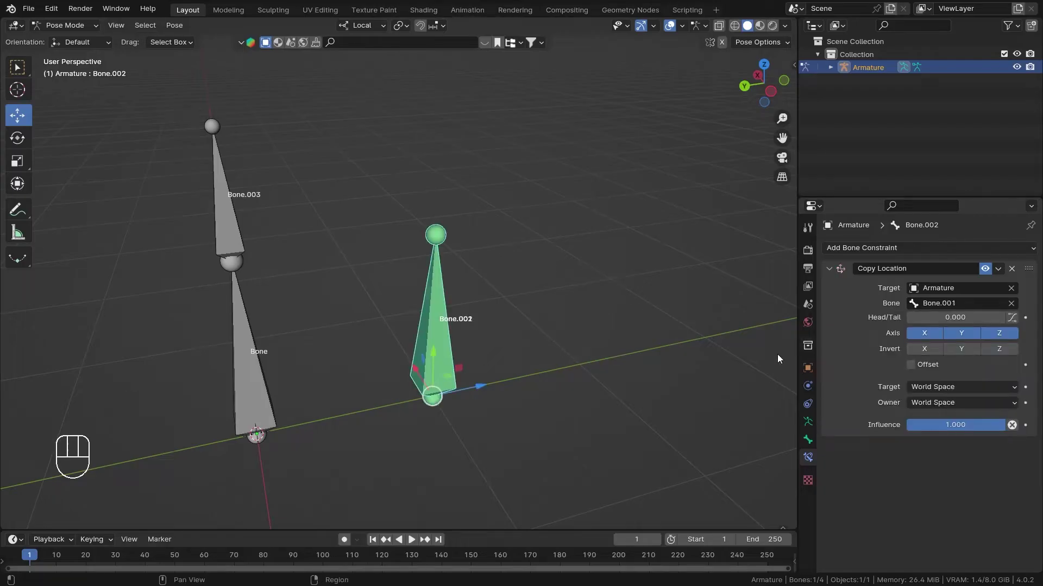
middle_click(576, 329)
middle_click(572, 333)
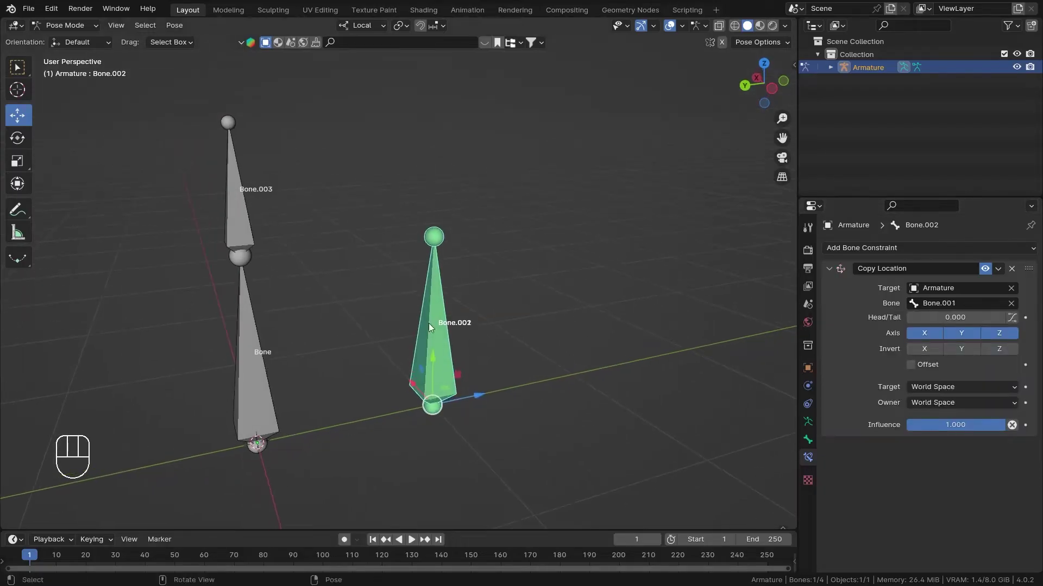
key("z")
left_click_drag(454, 363, 488, 309)
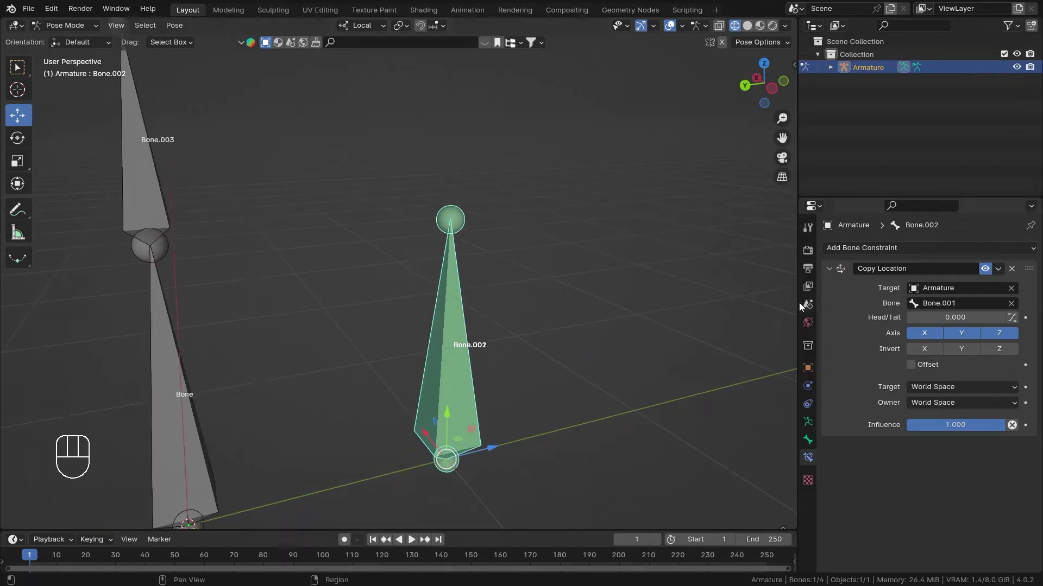
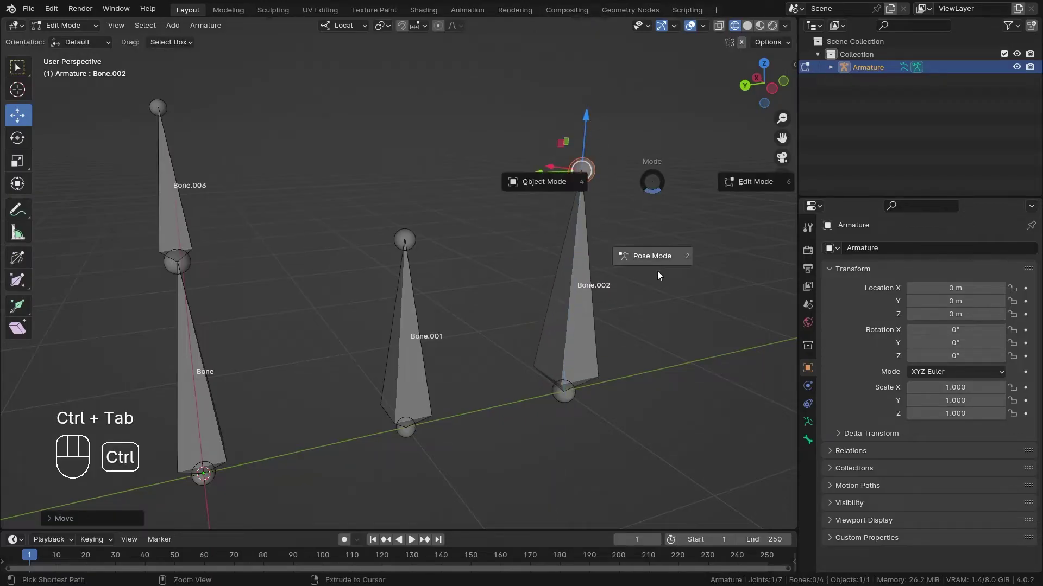
left_click_drag(498, 268, 483, 240)
left_click_drag(483, 241, 498, 249)
left_click(415, 191)
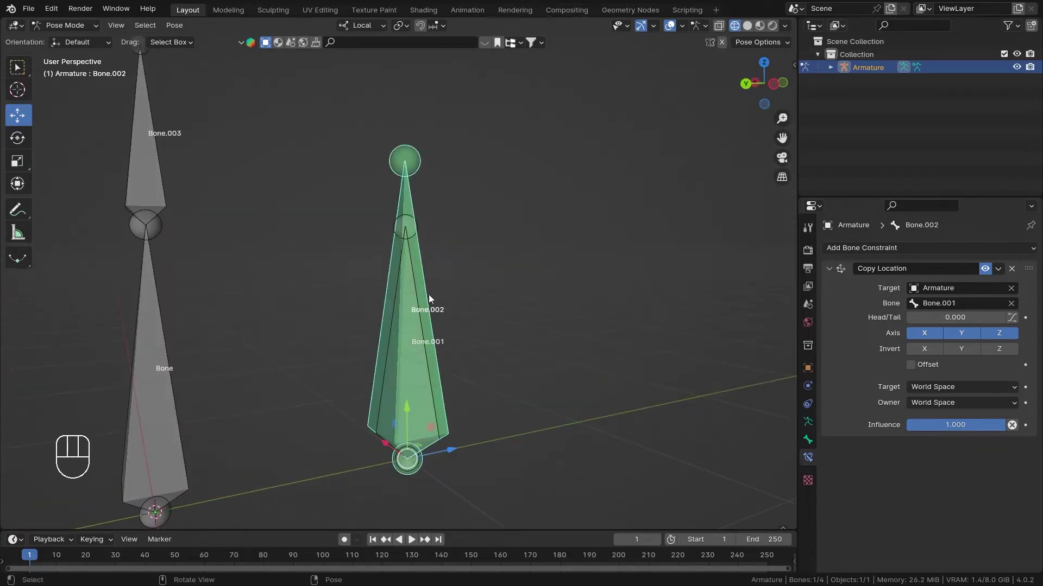
left_click_drag(580, 421, 458, 311)
middle_click(459, 312)
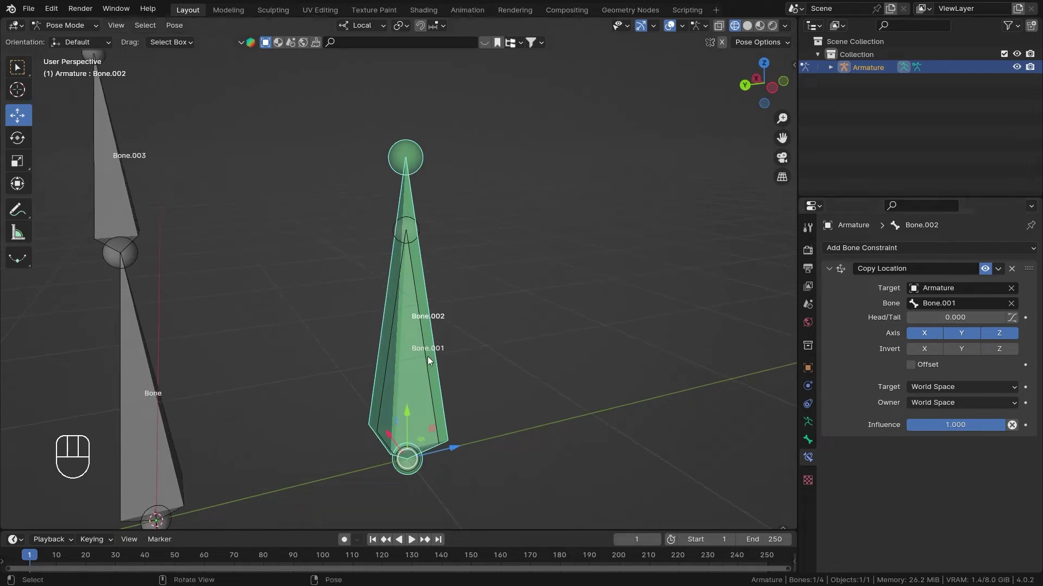
left_click(422, 379)
left_click(455, 451)
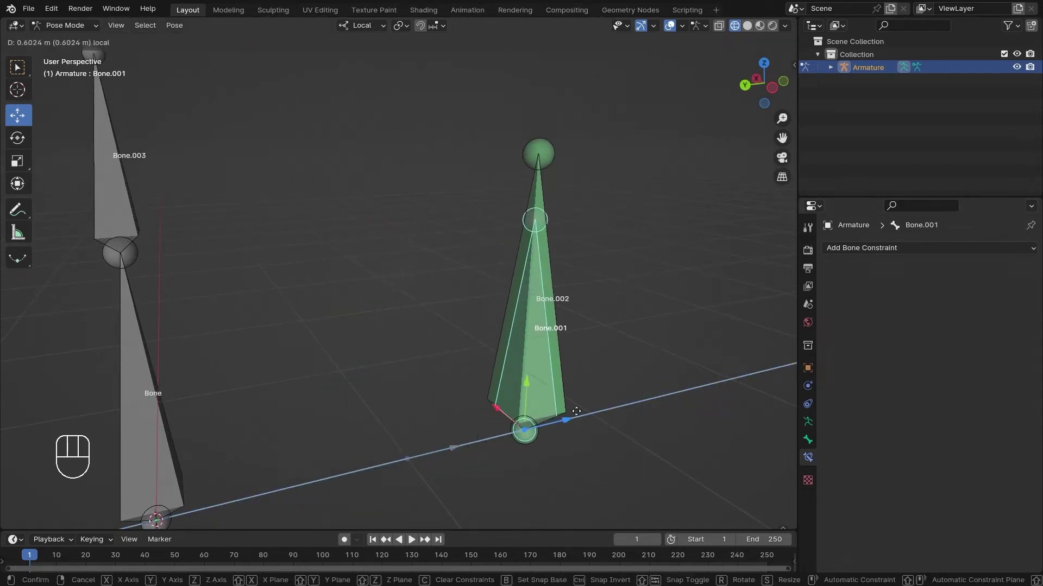
left_click_drag(494, 344, 474, 364)
middle_click(436, 337)
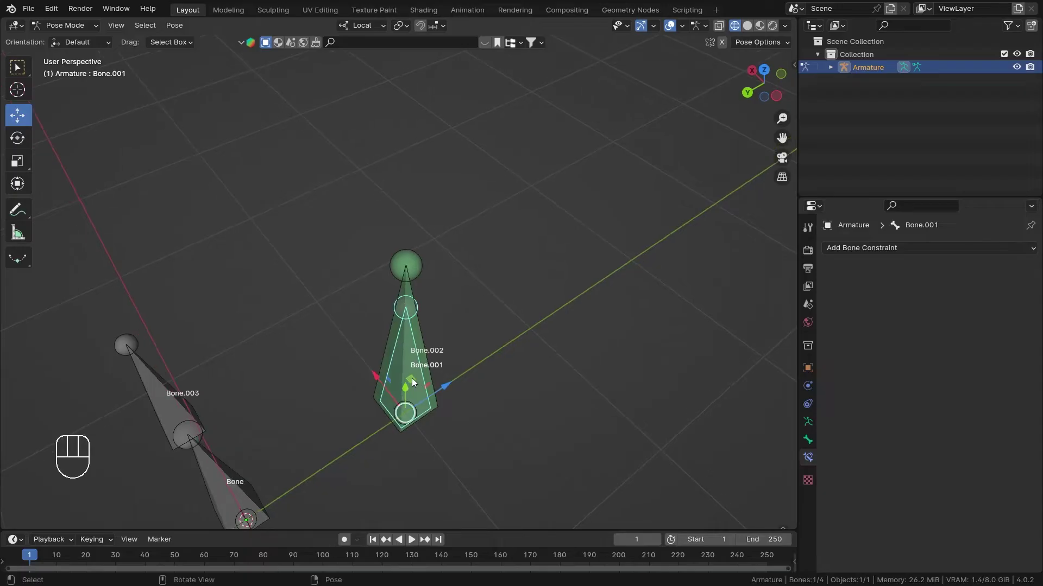
left_click(413, 380)
left_click_drag(452, 343, 471, 359)
left_click_drag(471, 360, 480, 316)
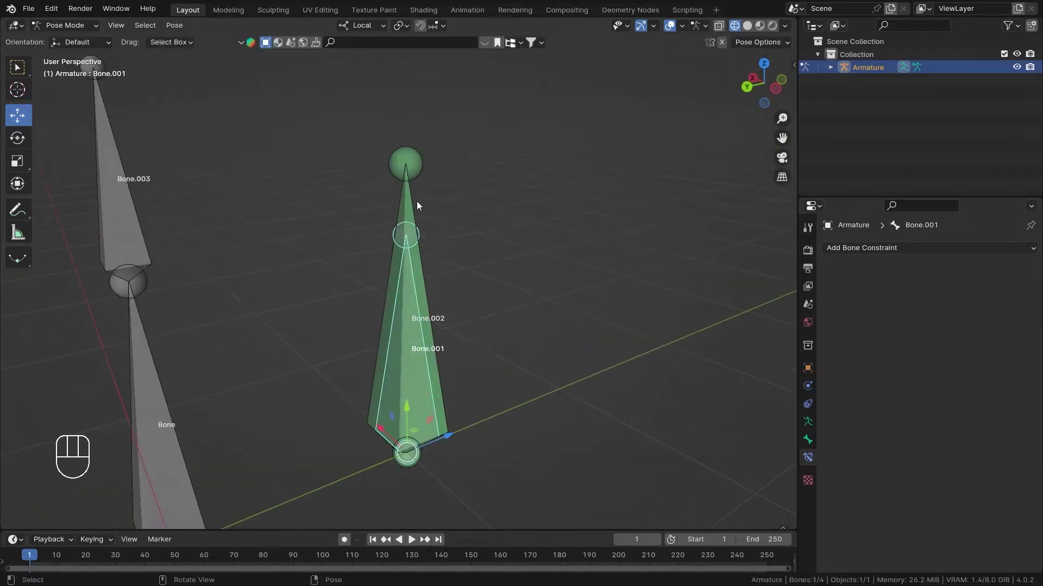
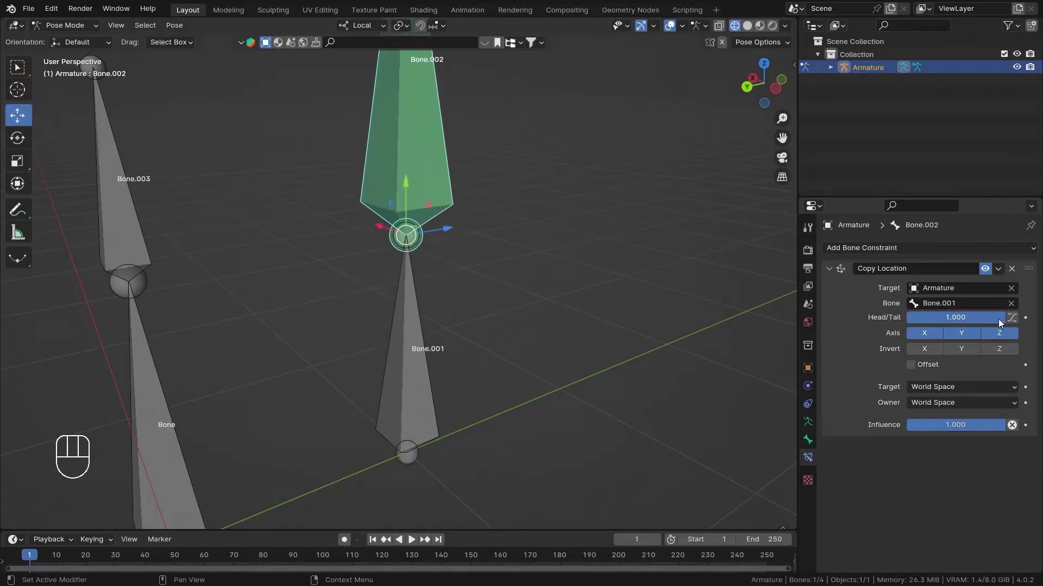
Step: Raise the Copy Location Head/Tail to 1.000 so Bone.002 sits on Bone.001's tip
left_click_drag(457, 273, 476, 311)
left_click_drag(481, 303, 487, 346)
left_click_drag(497, 319, 498, 338)
middle_click(484, 330)
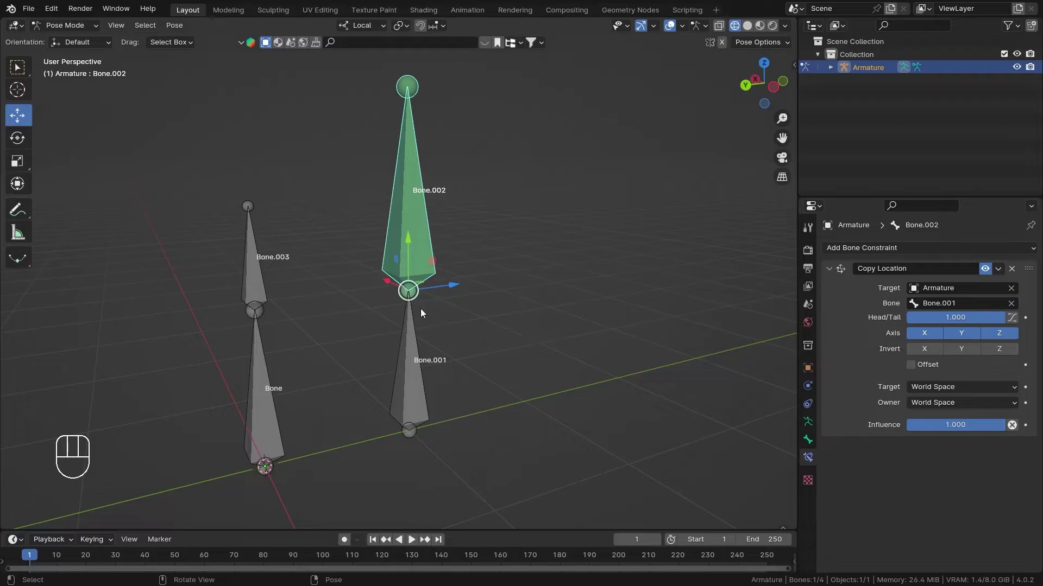
Step: Select Bone.001 in the viewport to test the constraint
left_click(413, 413)
left_click_drag(457, 414, 437, 431)
left_click_drag(489, 411, 468, 406)
left_click(447, 427)
left_click_drag(500, 395, 554, 365)
middle_click(506, 338)
Step: Trackball-rotate Bone.001 so Bone.002 swings with it, then cancel the rotation
key("r")
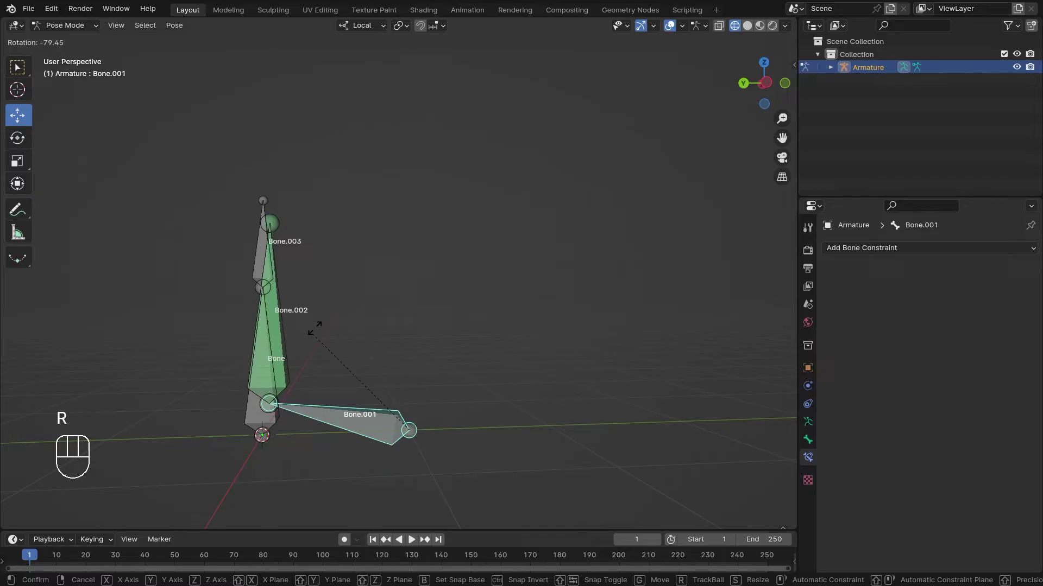
left_click_drag(475, 316, 556, 335)
key("r")
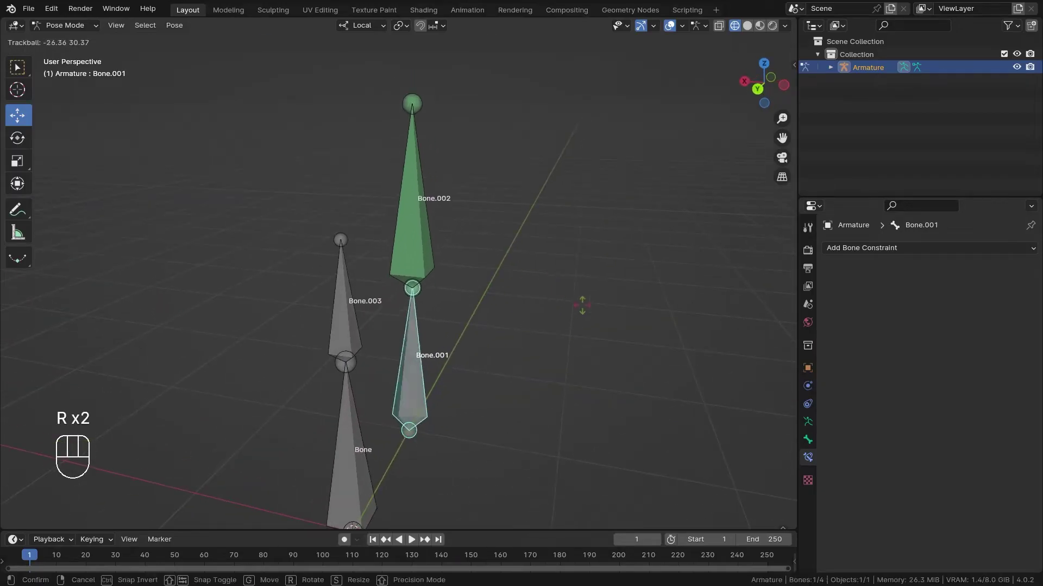
key("r")
left_click_drag(511, 337, 443, 326)
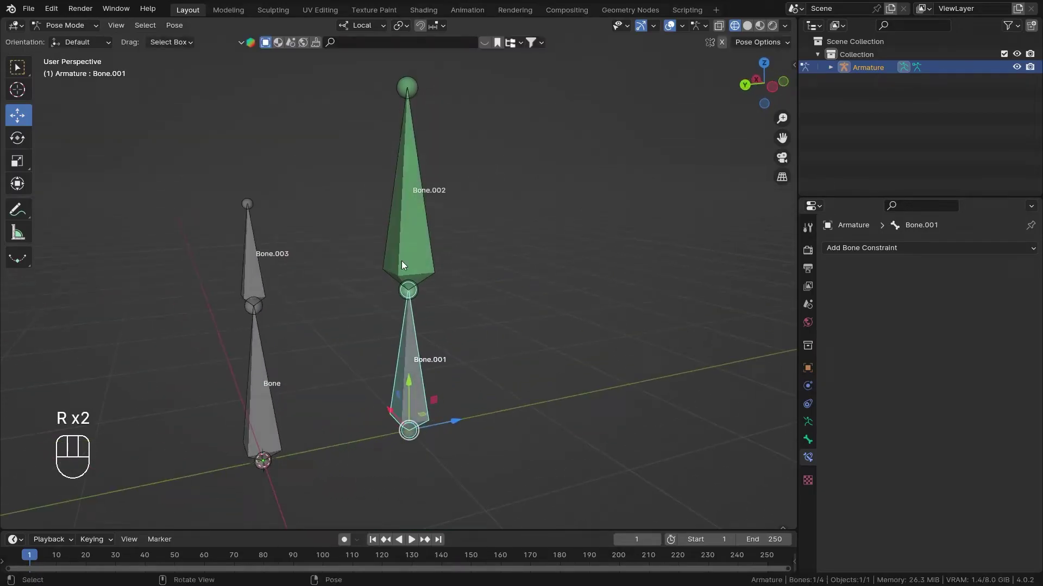
middle_click(458, 428)
key("r")
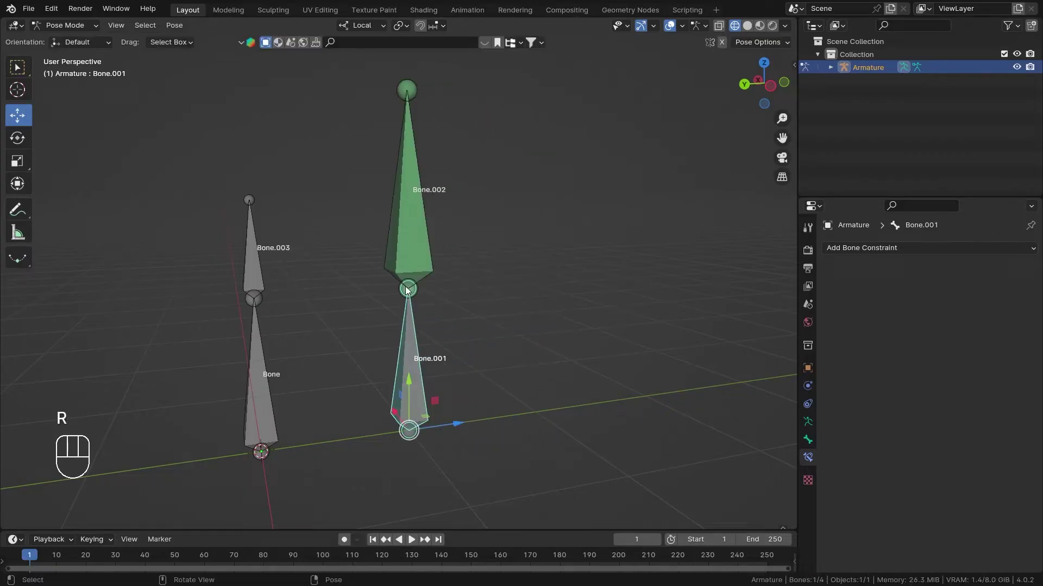
Step: Select Bone.001 and rotate it freely to confirm Bone.002 follows
left_click(390, 246)
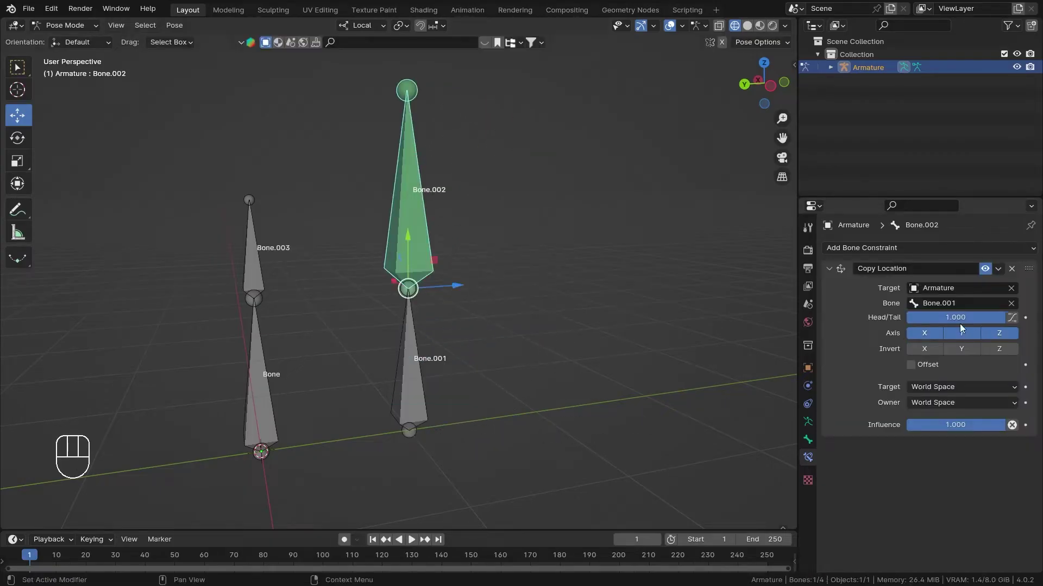
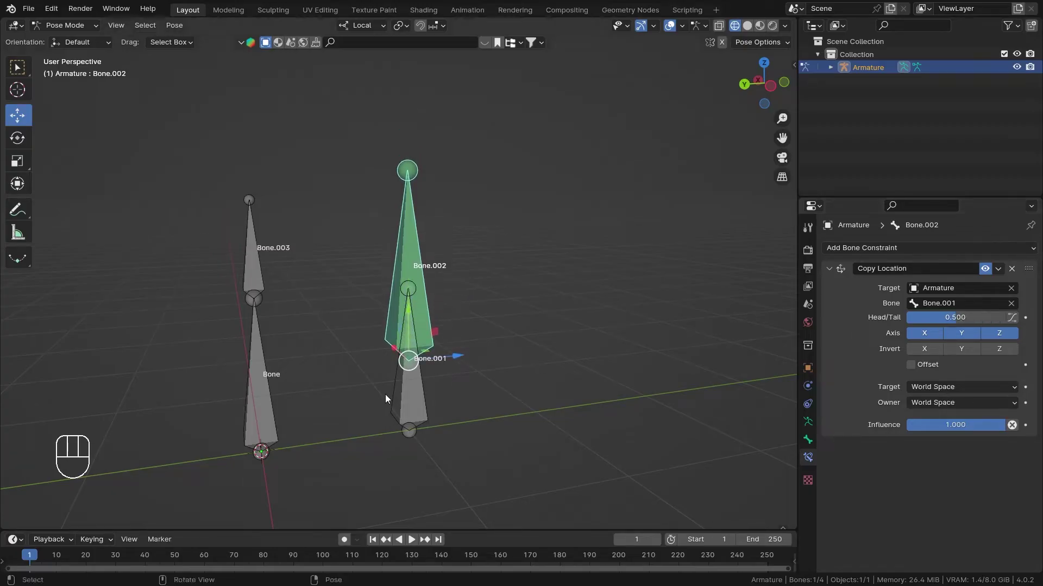
left_click(401, 404)
key("g")
key("r")
key("r")
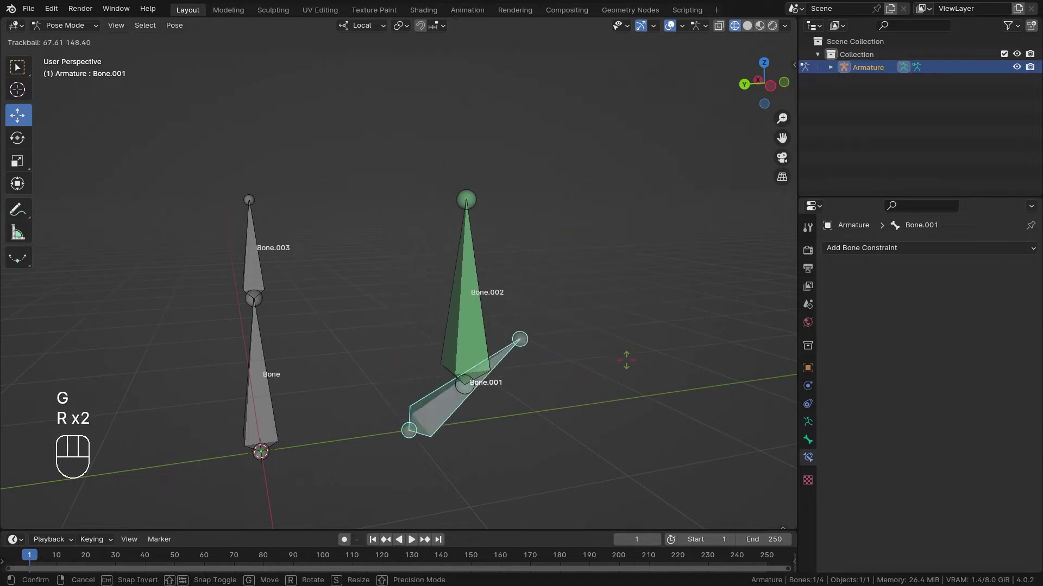
left_click_drag(503, 394, 535, 306)
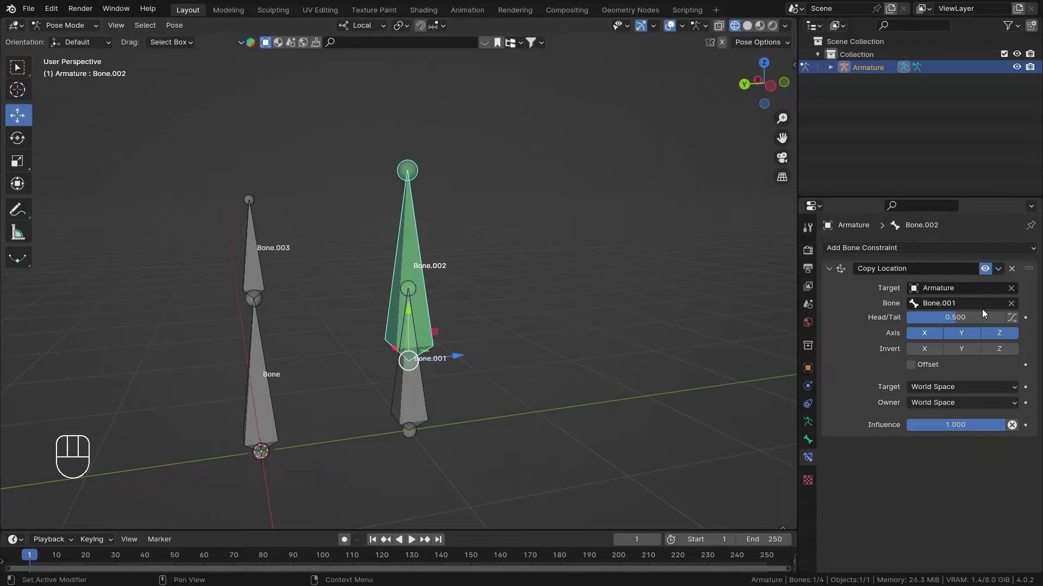
Step: Return Head/Tail to 0, then tilt and grab Bone.001 with Bone.002 following
left_click_drag(975, 318, 663, 404)
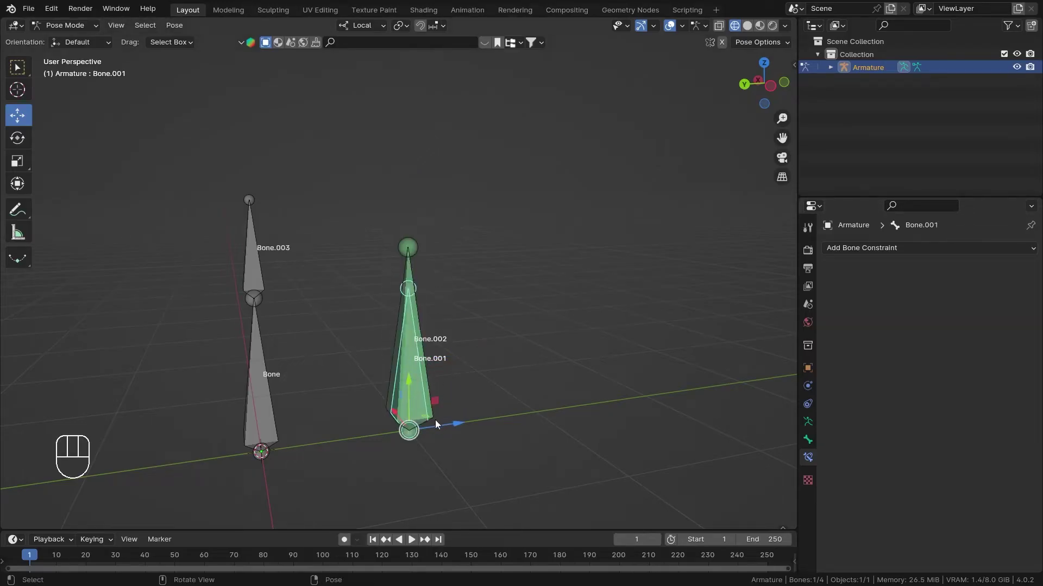
key("r")
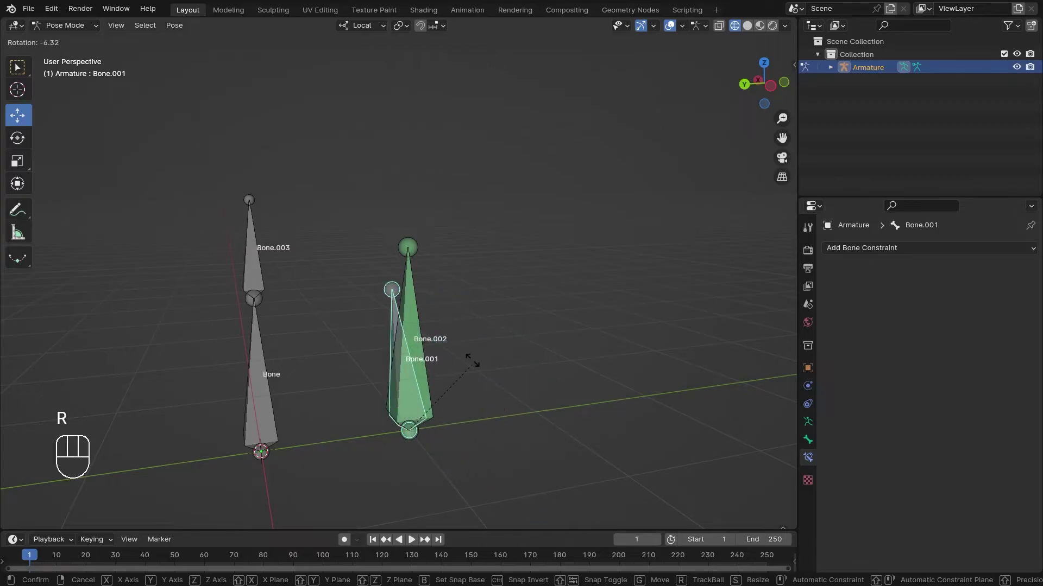
left_click_drag(419, 342, 500, 379)
key("g")
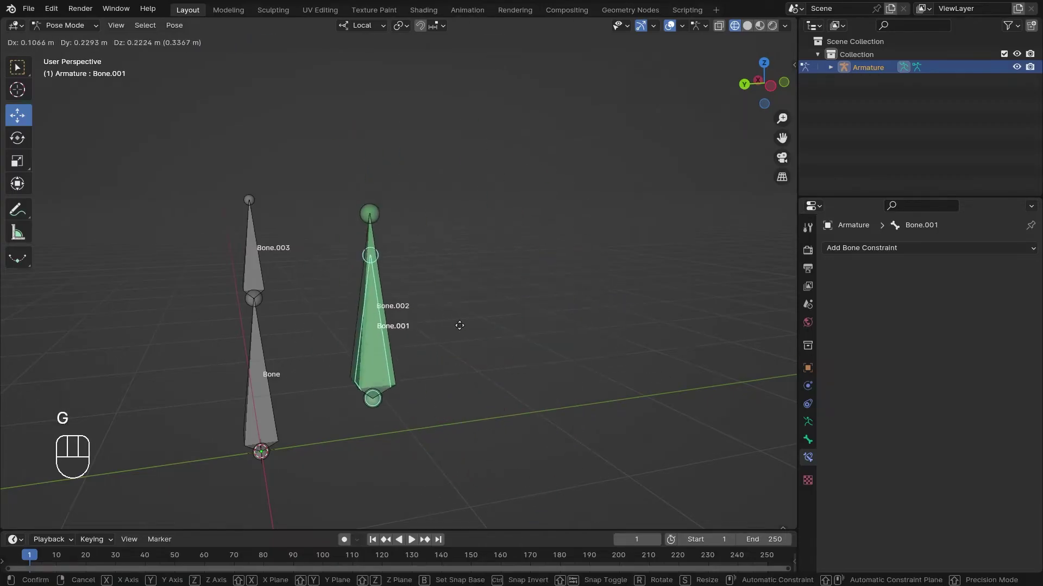
Step: Cancel the move and limit the Copy Location constraint to X by disabling Z and Y
key("g")
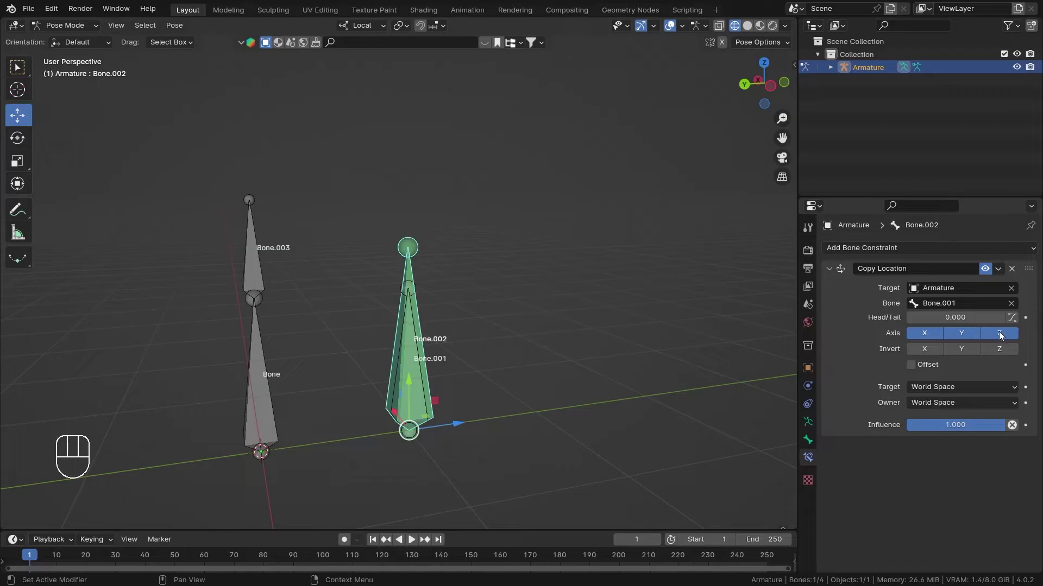
left_click_drag(480, 341, 515, 381)
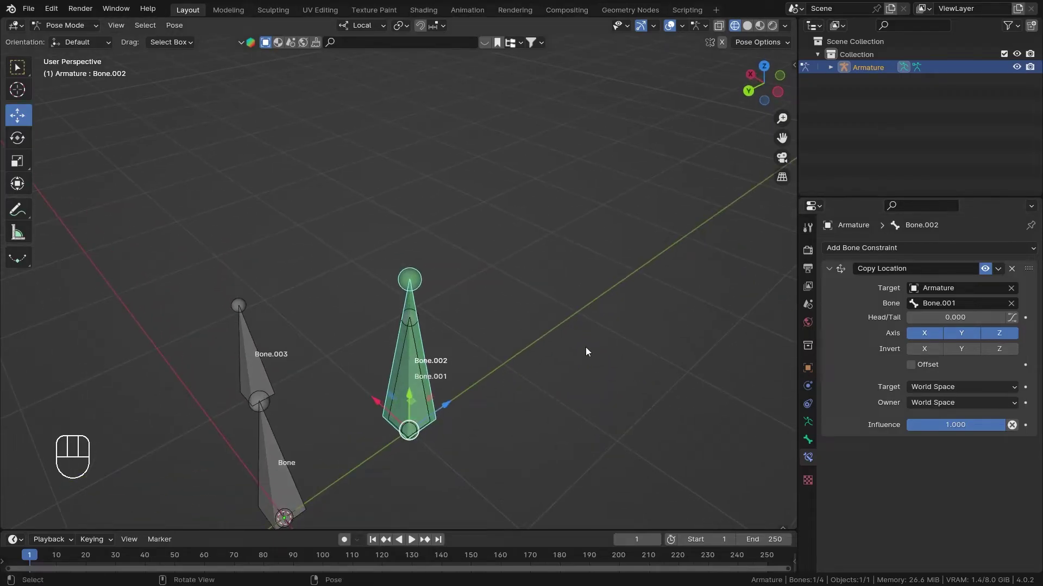
left_click_drag(567, 391, 526, 374)
left_click(1001, 335)
left_click_drag(427, 428, 456, 435)
left_click_drag(603, 382, 607, 388)
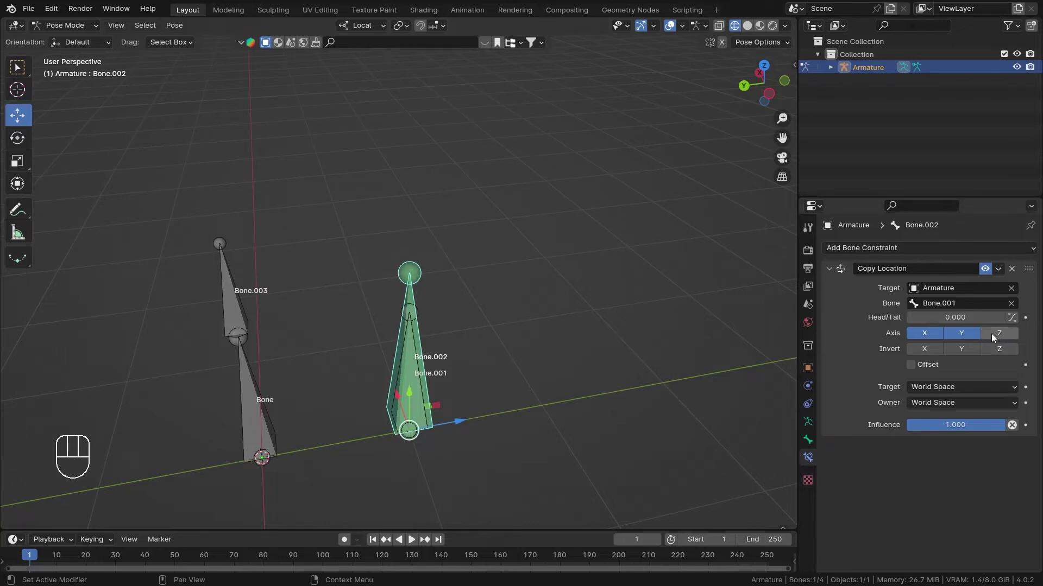
left_click_drag(470, 395, 449, 389)
left_click(964, 338)
Step: Select Bone.001 again to test the X-only constraint
left_click_drag(366, 397, 472, 396)
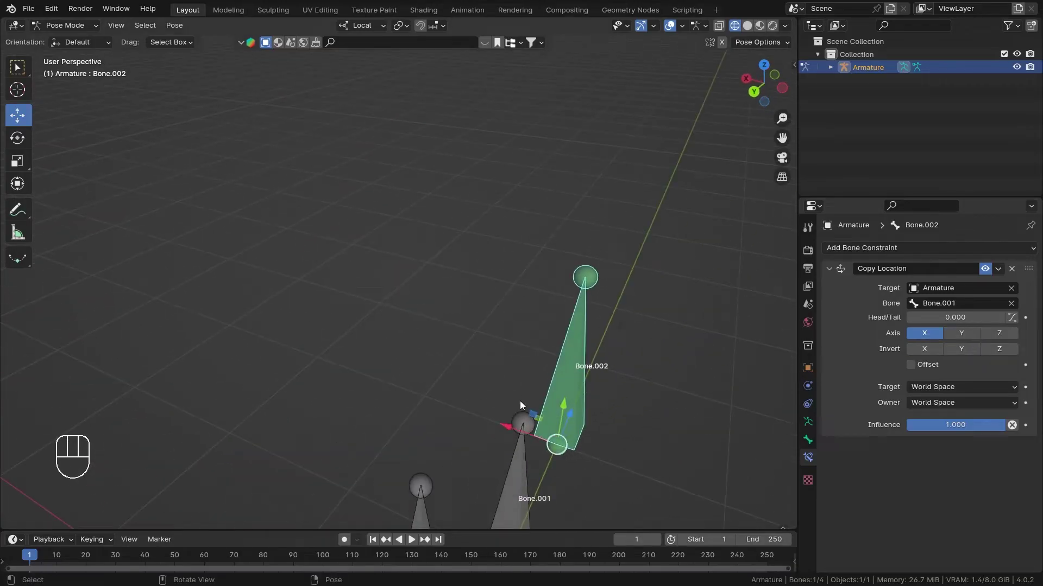
left_click_drag(475, 383, 453, 318)
middle_click(474, 335)
left_click_drag(631, 318, 625, 373)
left_click_drag(402, 366, 372, 373)
middle_click(432, 400)
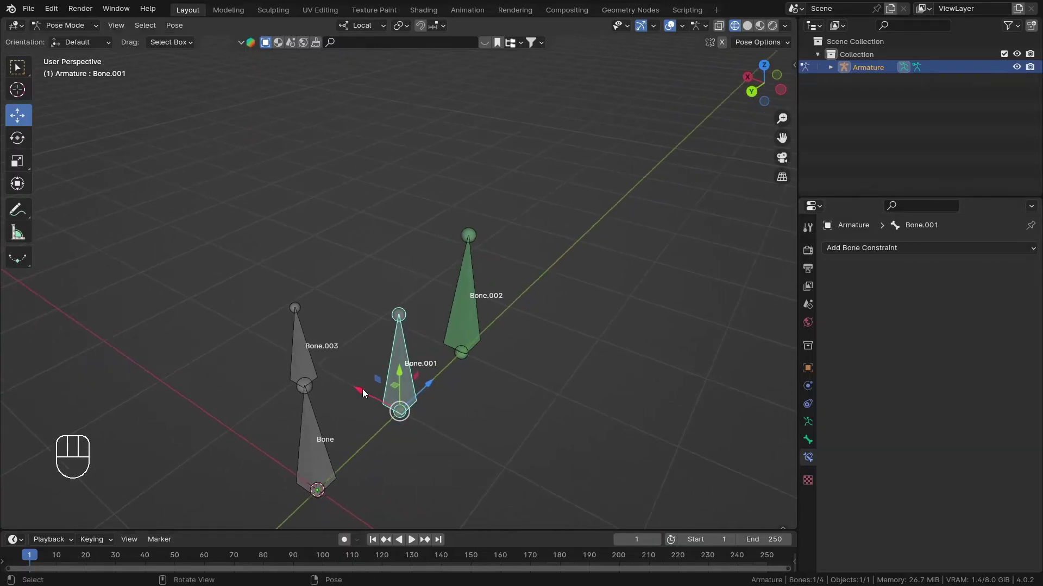
left_click_drag(456, 424, 474, 382)
middle_click(475, 382)
Step: Move Bone.001 along a single local axis, watch Bone.002 follow, and cancel
key("g")
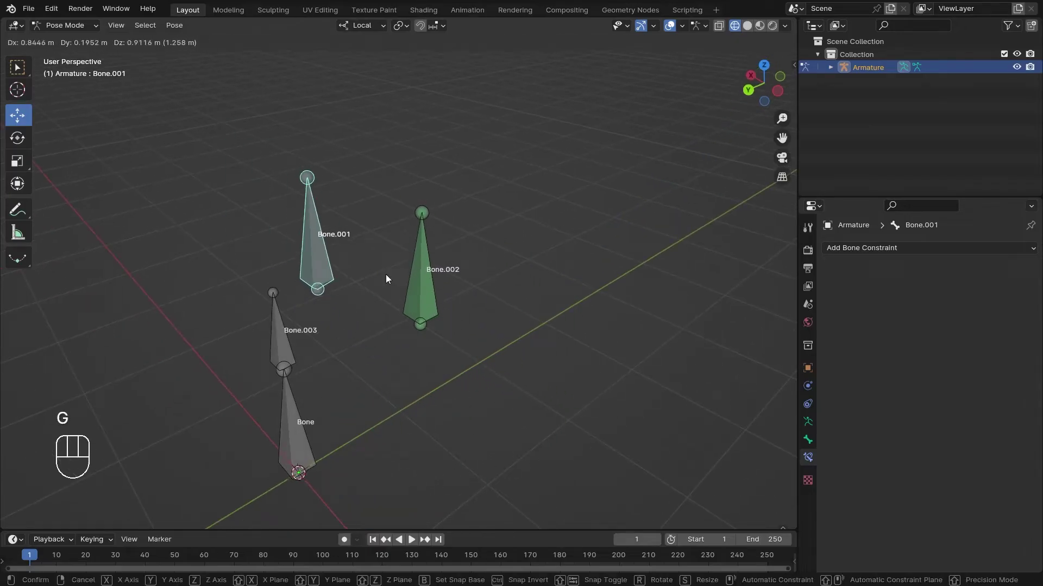
left_click_drag(404, 291, 391, 333)
left_click(443, 388)
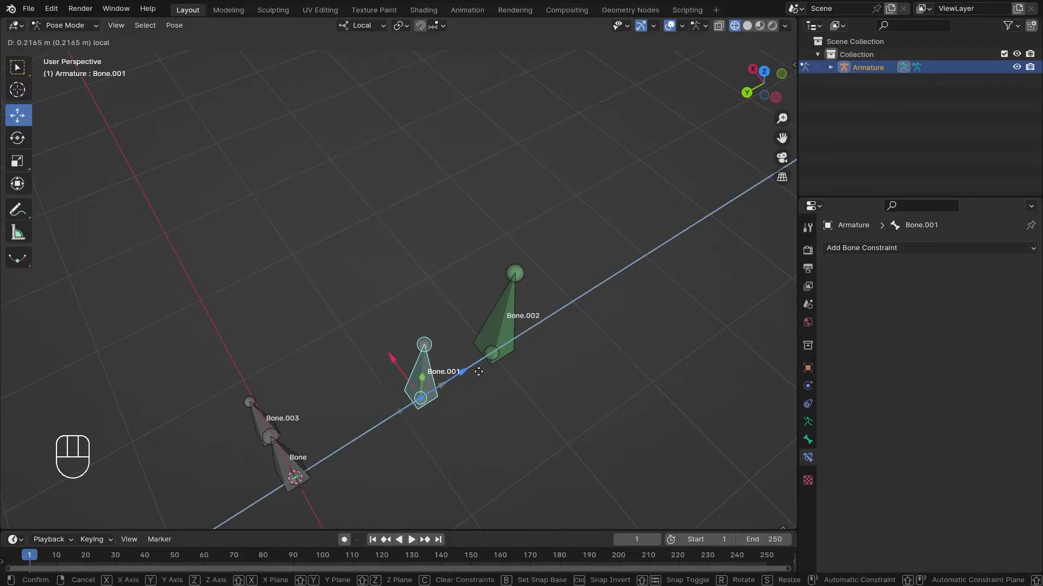
middle_click(441, 362)
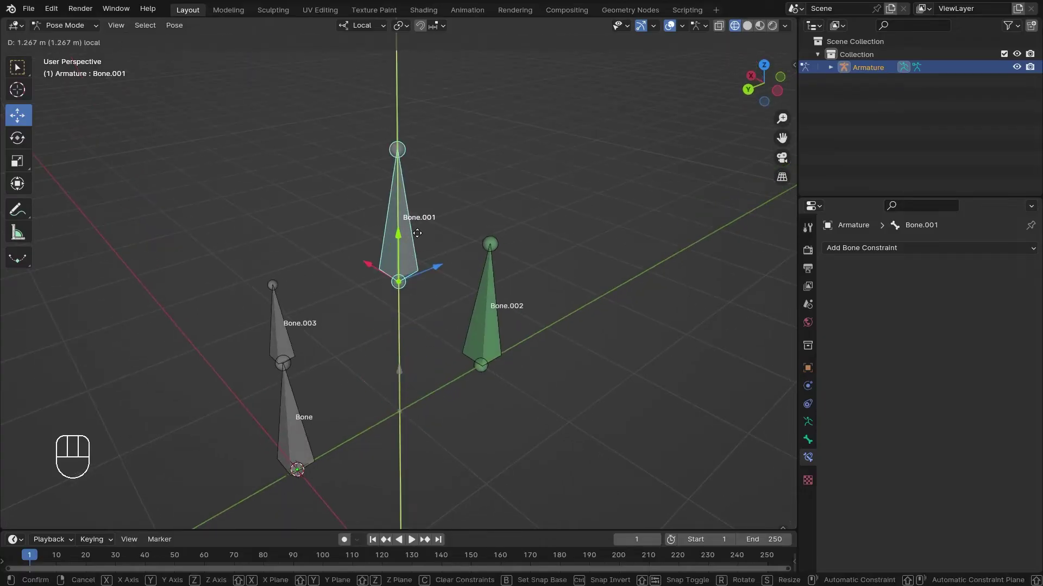
left_click_drag(423, 318, 480, 309)
middle_click(542, 290)
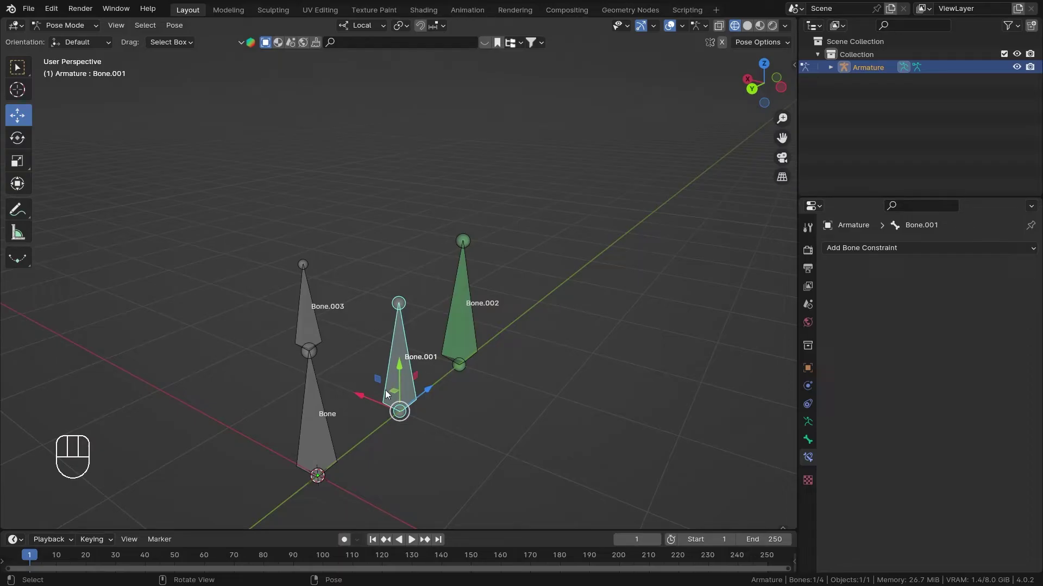
left_click_drag(362, 31, 596, 116)
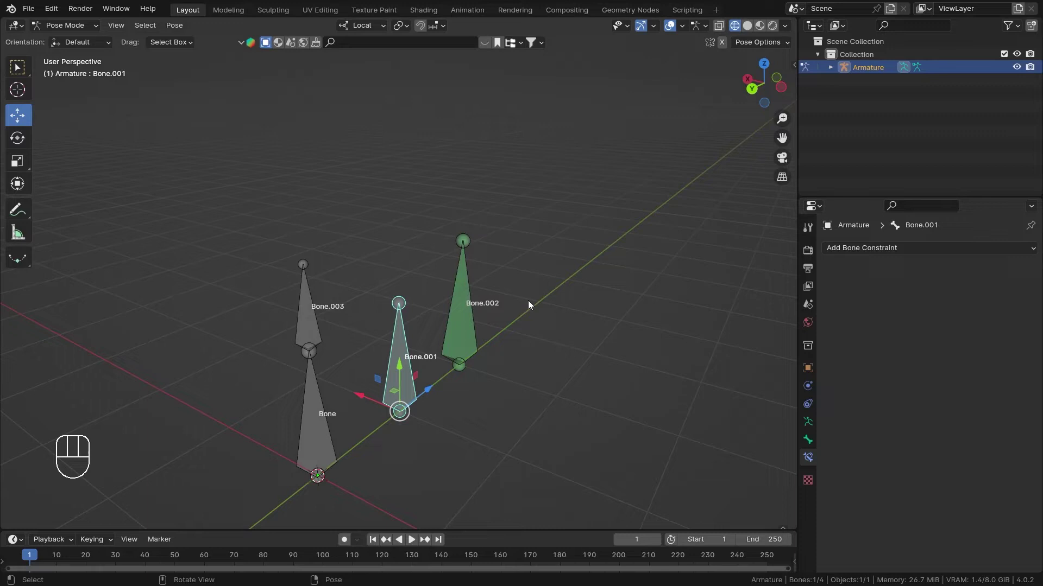
left_click_drag(530, 285, 542, 249)
middle_click(531, 305)
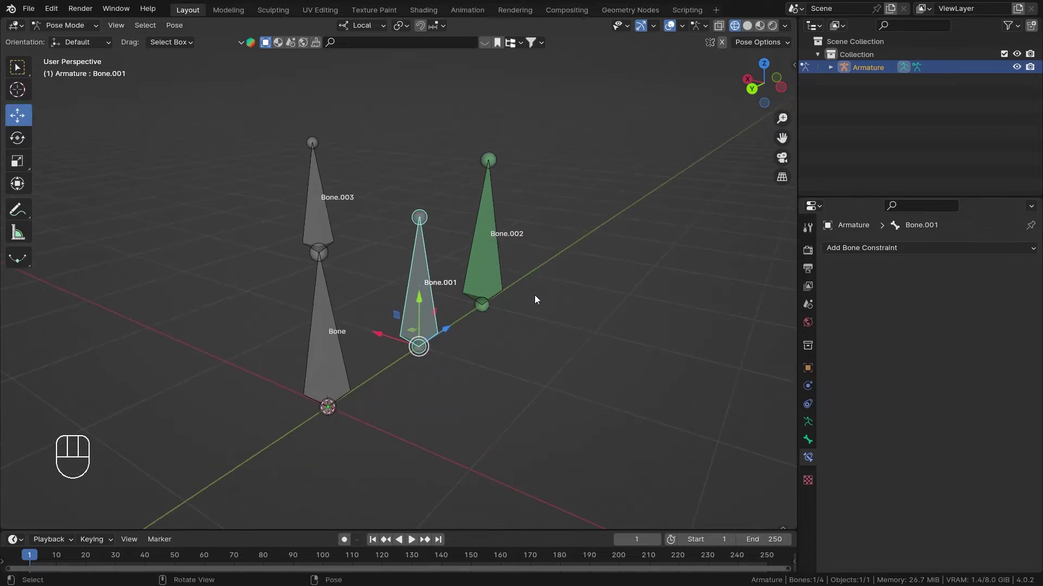
Step: Enable Axes in the armature's Viewport Display so every bone shows its local axes
left_click(814, 431)
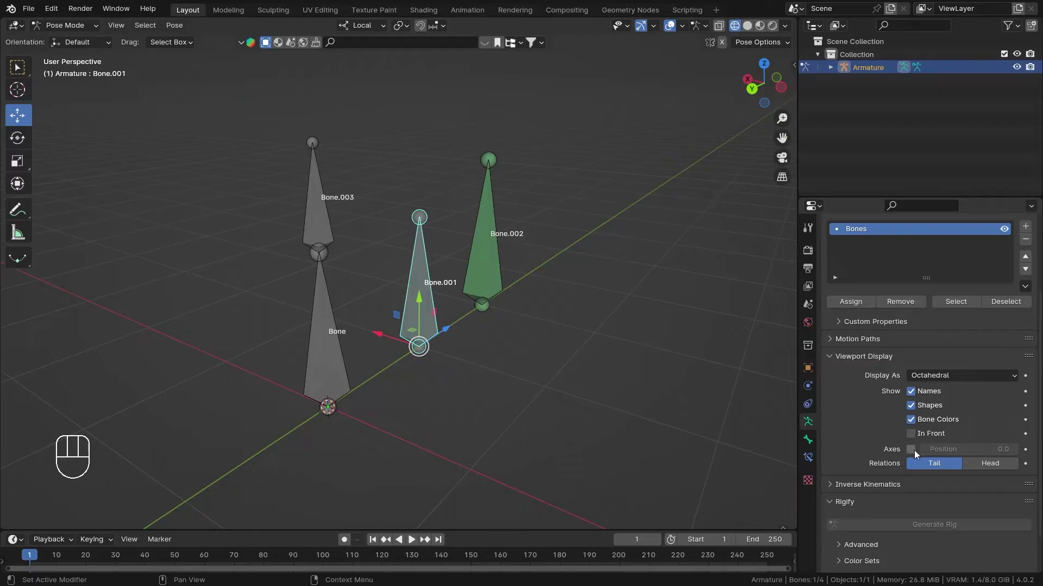
middle_click(505, 243)
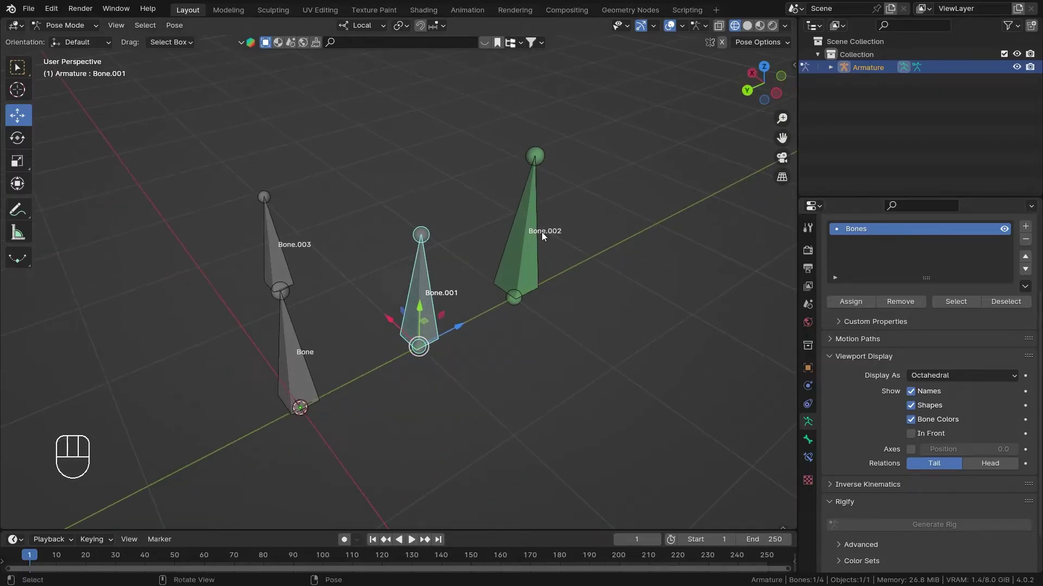
left_click_drag(531, 255, 511, 305)
middle_click(518, 309)
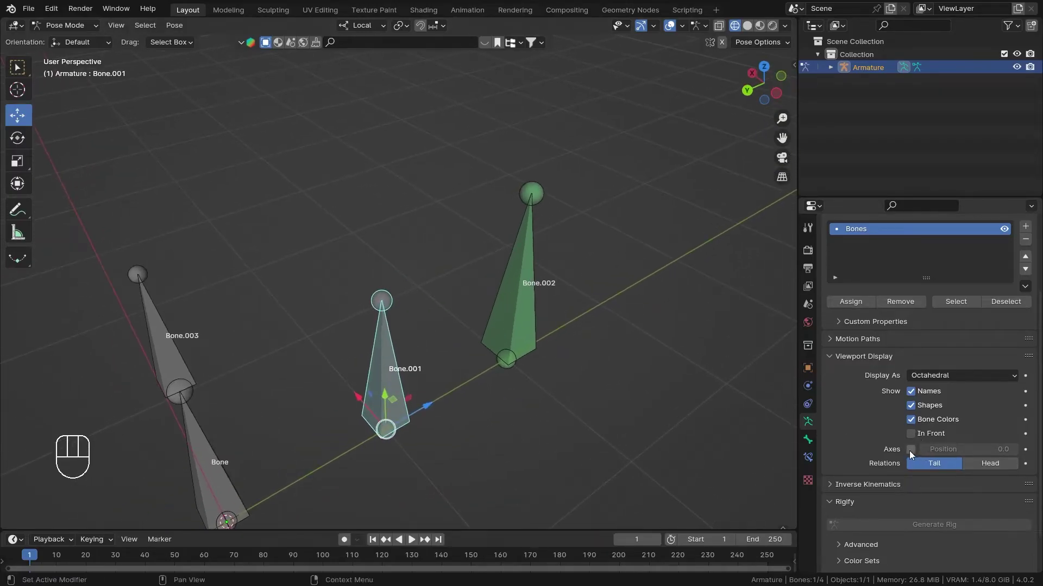
left_click(912, 458)
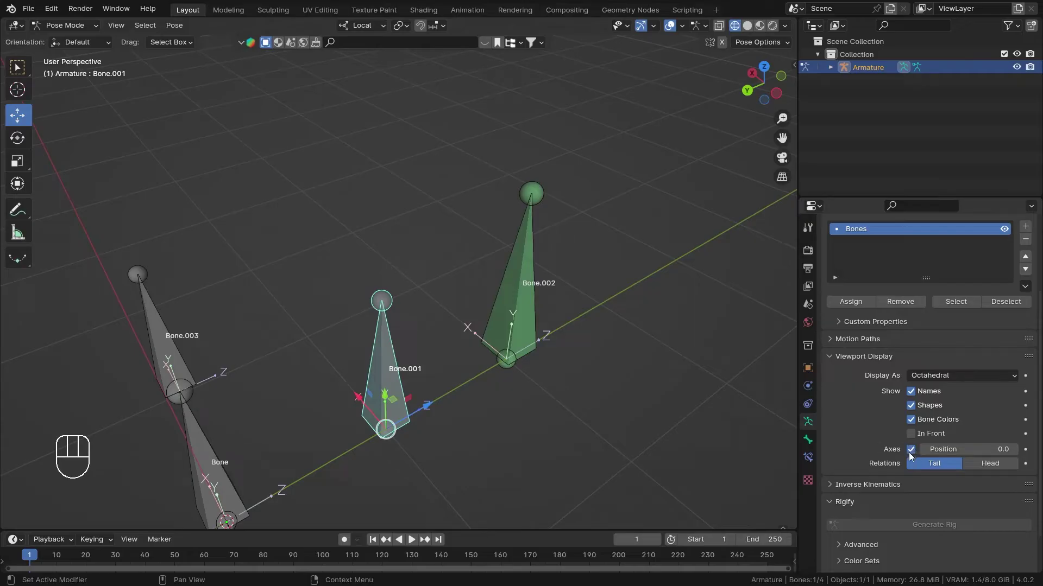
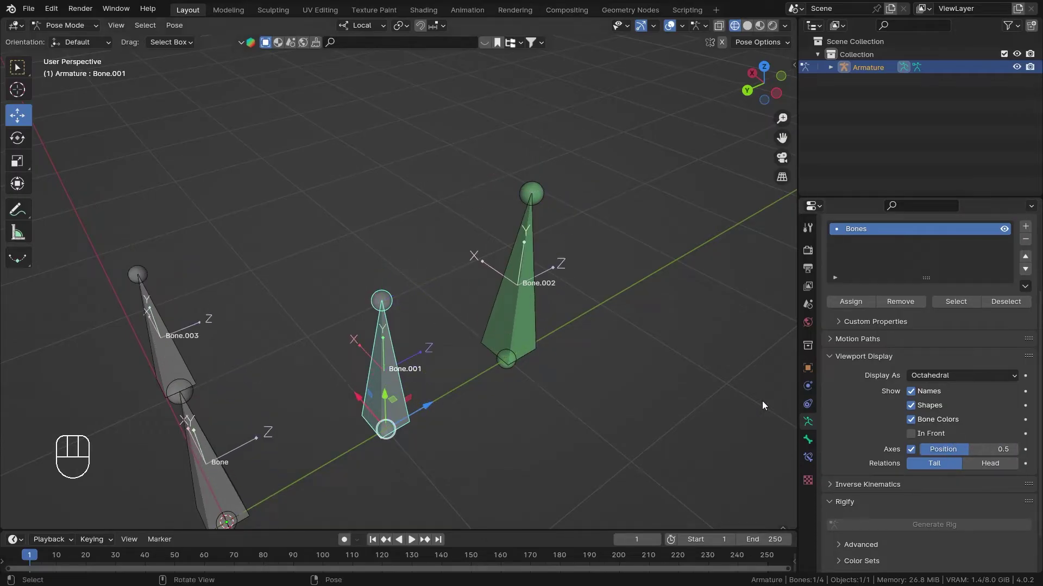
Step: Place the axes at Position 0.5 along each bone and make Bone.002 active
left_click_drag(457, 364, 470, 327)
left_click_drag(464, 355, 483, 317)
left_click_drag(482, 374, 497, 342)
middle_click(487, 333)
middle_click(575, 237)
left_click_drag(572, 229, 557, 255)
left_click_drag(544, 260, 535, 297)
left_click_drag(372, 25, 475, 408)
middle_click(468, 372)
middle_click(632, 223)
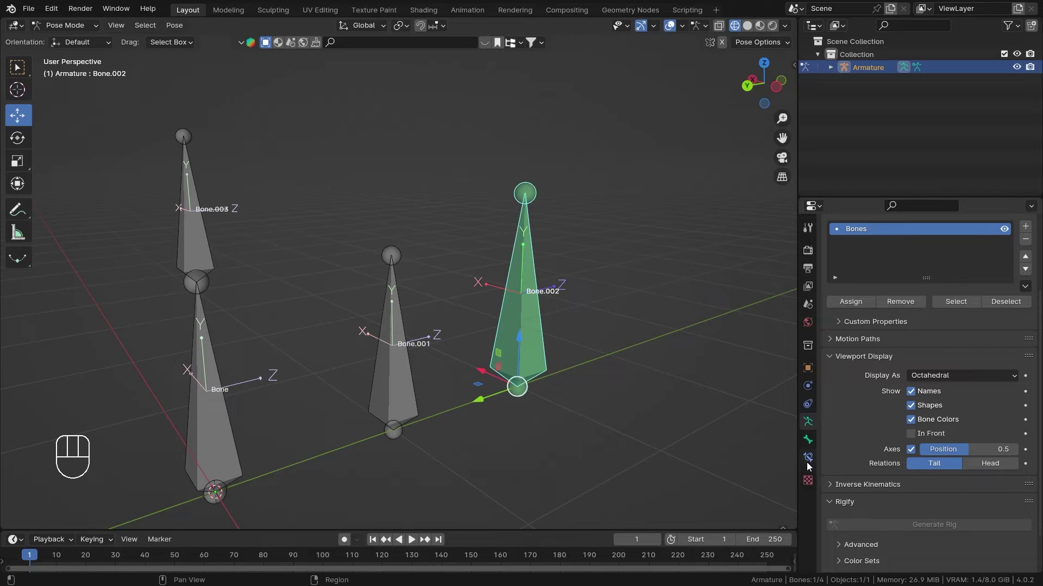
Step: Re-enable X, Y and Z in Bone.002's Copy Location constraint on Bone.001
left_click(810, 465)
left_click(974, 341)
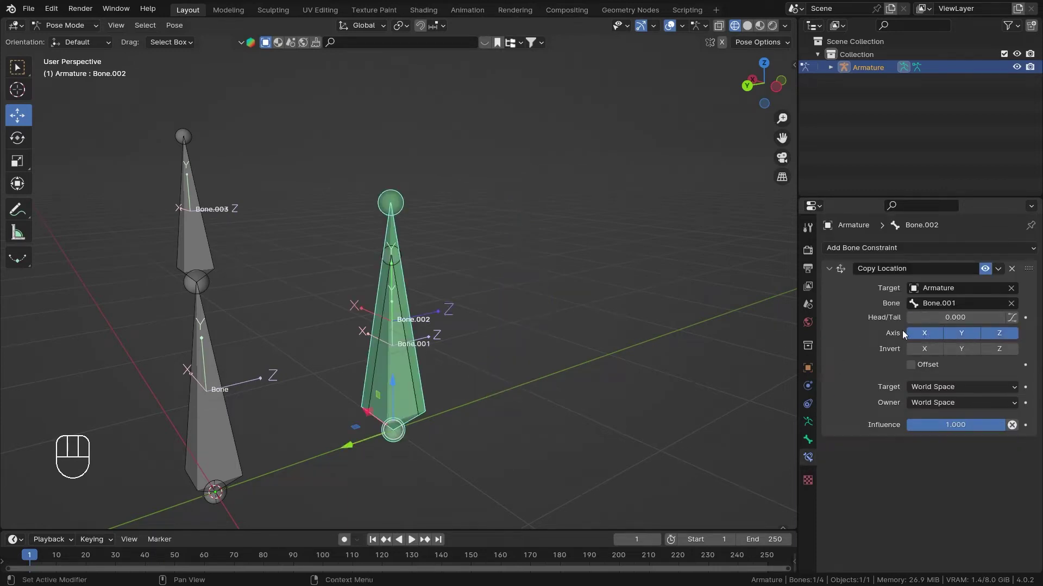
middle_click(472, 343)
left_click_drag(470, 338, 472, 321)
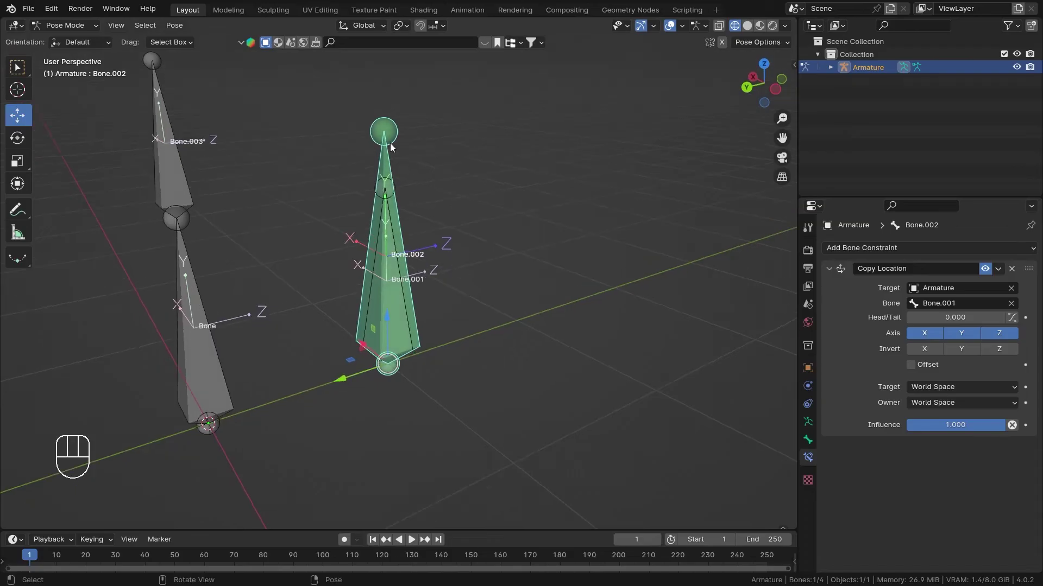
left_click(413, 321)
left_click(352, 366)
left_click_drag(523, 259, 1040, 304)
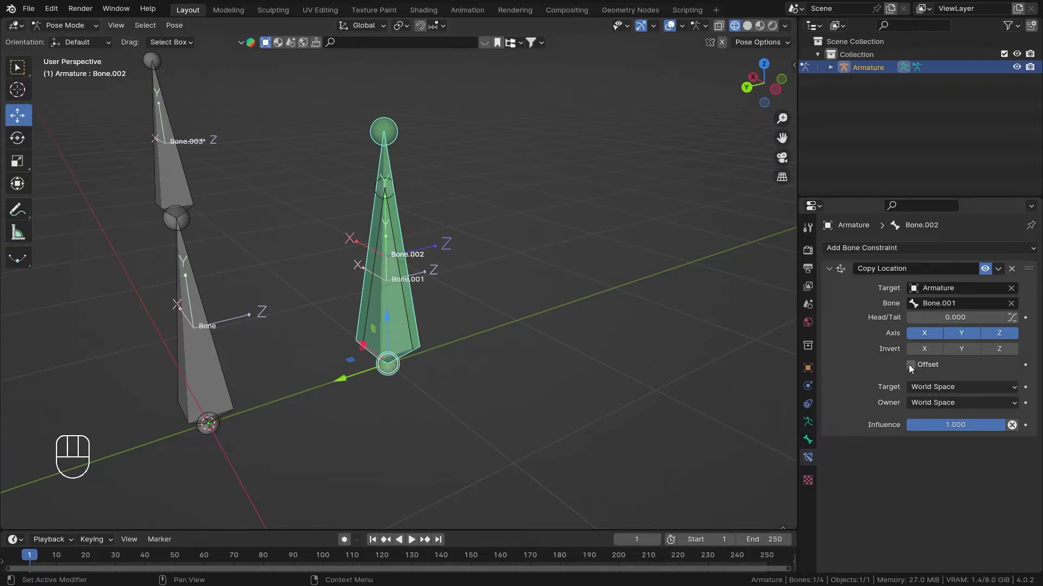
left_click(909, 367)
left_click_drag(545, 228, 557, 258)
middle_click(542, 241)
middle_click(523, 250)
middle_click(513, 261)
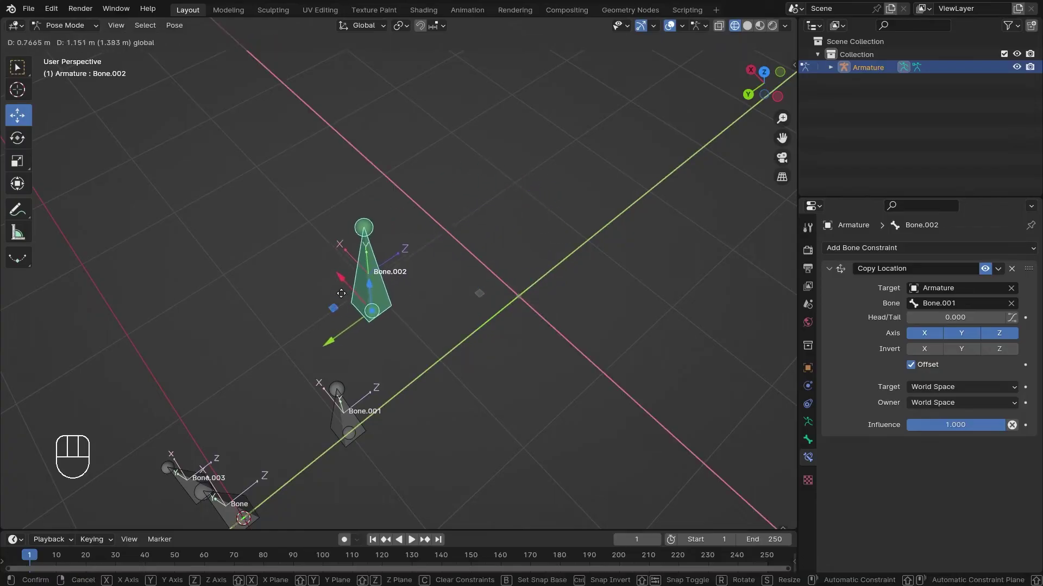
left_click_drag(523, 334, 514, 262)
left_click_drag(391, 261, 413, 300)
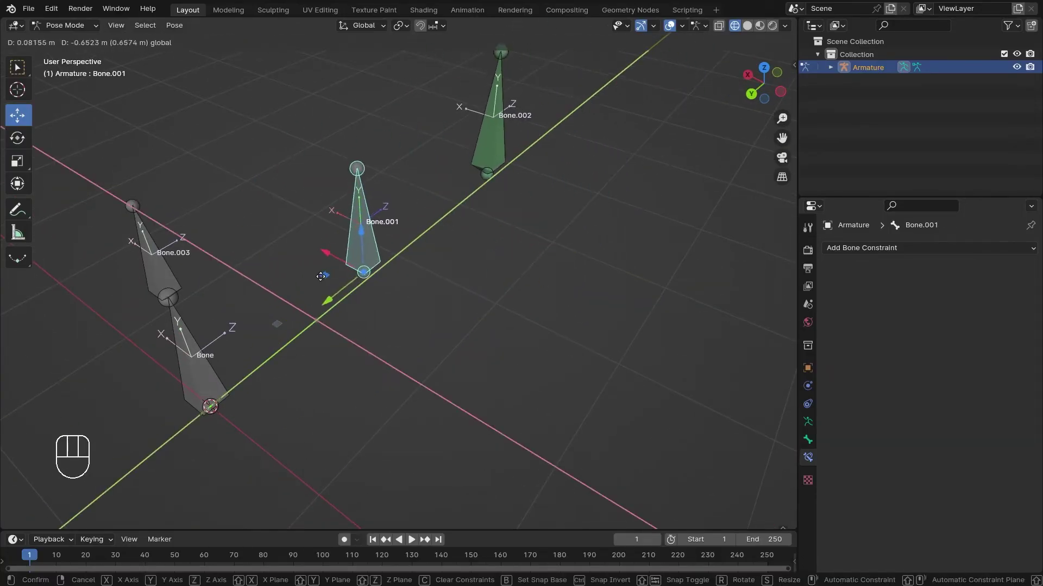
left_click_drag(340, 288, 319, 253)
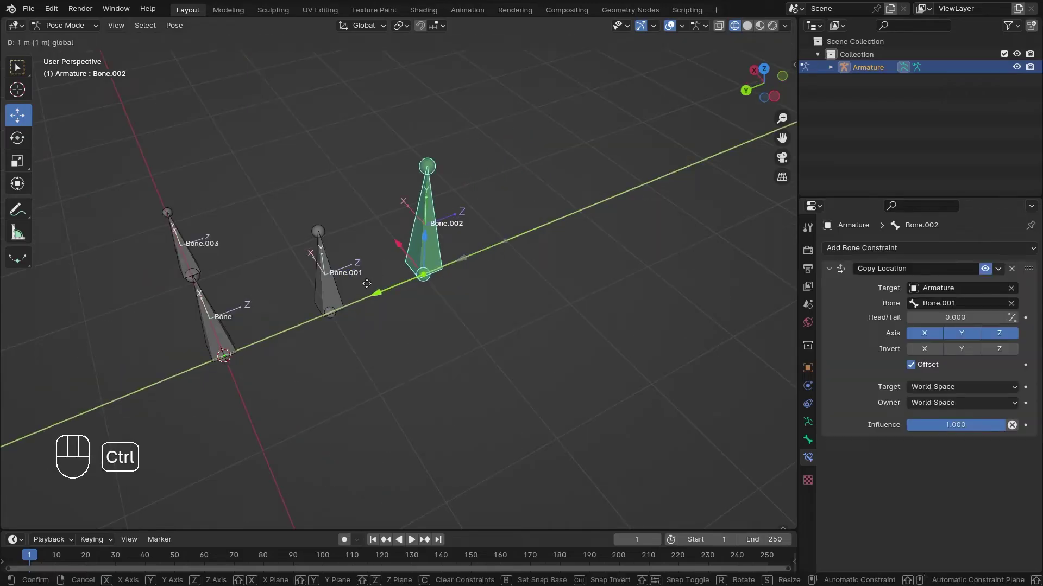
left_click_drag(495, 266, 547, 259)
left_click(923, 373)
left_click_drag(457, 397, 466, 376)
left_click_drag(475, 406, 476, 358)
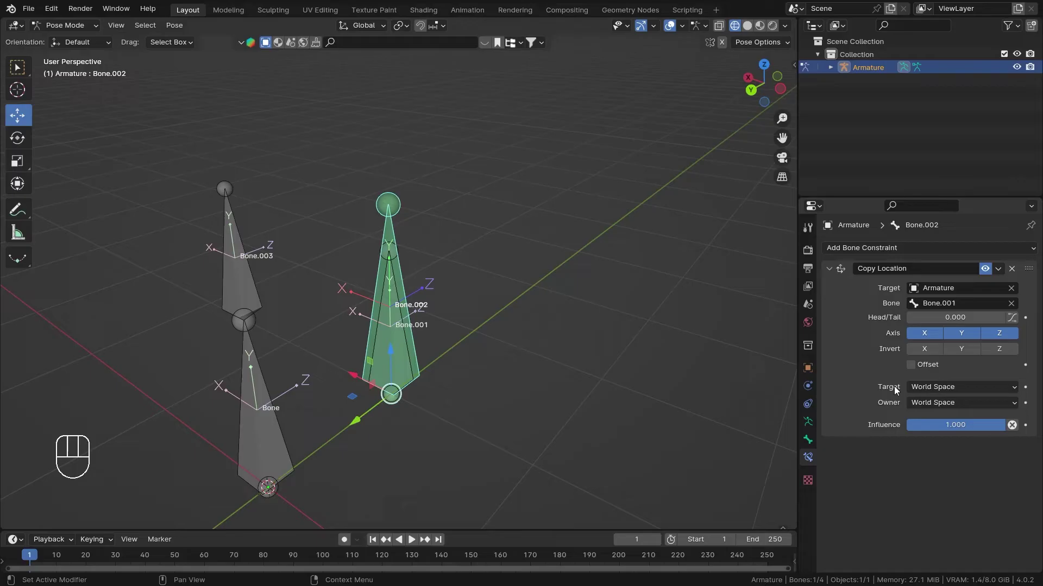
Step: Return the armature to Object Mode, deselect everything, and show solid shading
left_click_drag(617, 278, 547, 292)
left_click_drag(577, 242, 591, 304)
key("ctrl+Tab")
left_click(596, 294)
key("alt+z")
left_click_drag(342, 24, 525, 226)
left_click_drag(447, 295, 503, 285)
left_click_drag(510, 289, 513, 268)
Step: Deselect everything and add a test cube to the scene via the Add menu
key("z")
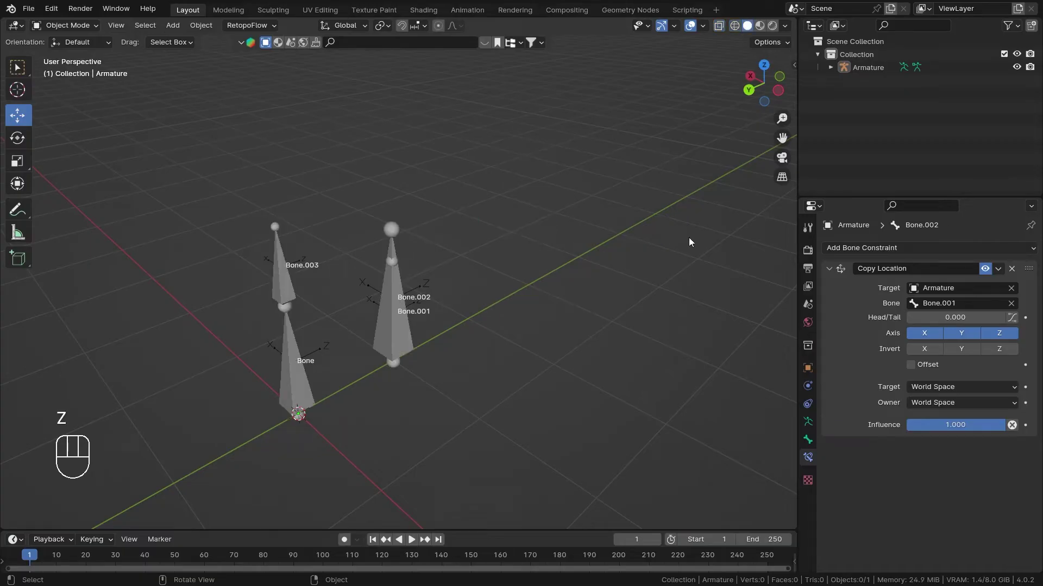
left_click_drag(634, 238, 554, 247)
left_click(532, 297)
middle_click(604, 291)
key("shift+a")
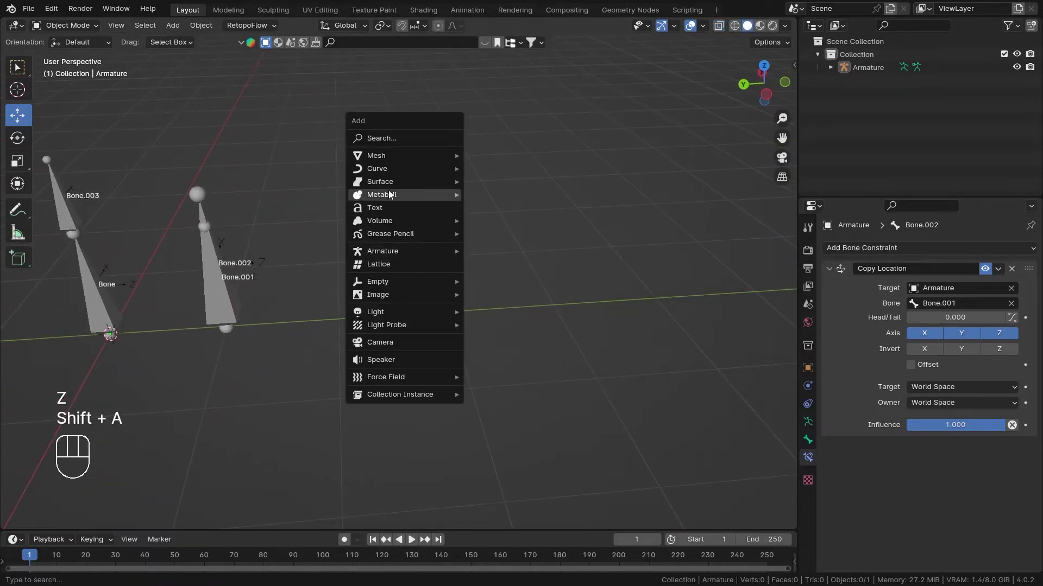
left_click_drag(476, 179, 430, 270)
left_click_drag(453, 294, 573, 302)
middle_click(488, 284)
middle_click(476, 312)
left_click_drag(490, 282, 433, 270)
left_click_drag(695, 148, 785, 142)
middle_click(454, 240)
middle_click(426, 246)
Step: Move the new cube along the Y axis and inspect it relative to the bones
left_click_drag(427, 307, 437, 270)
middle_click(423, 280)
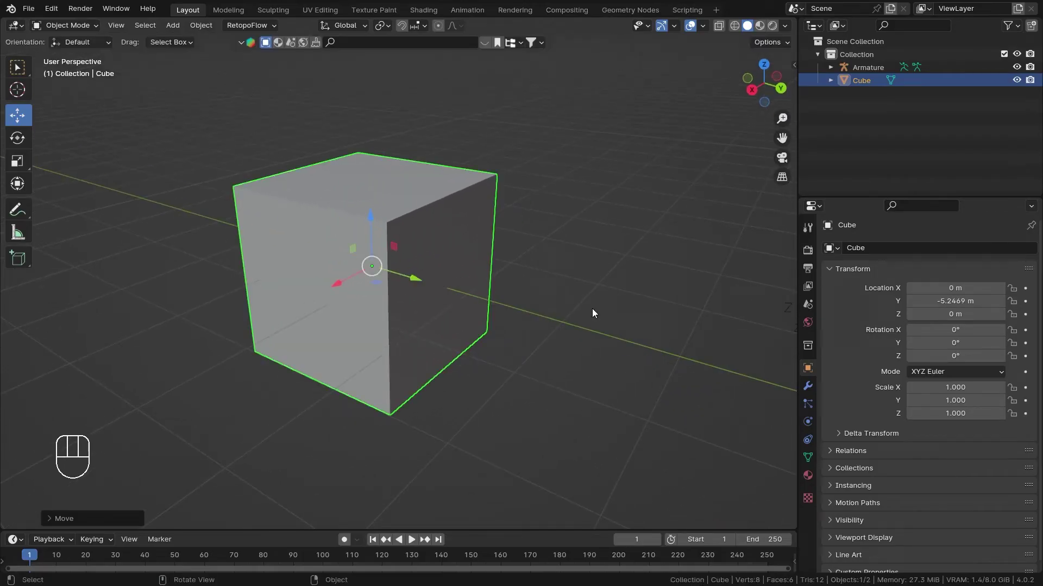
middle_click(559, 306)
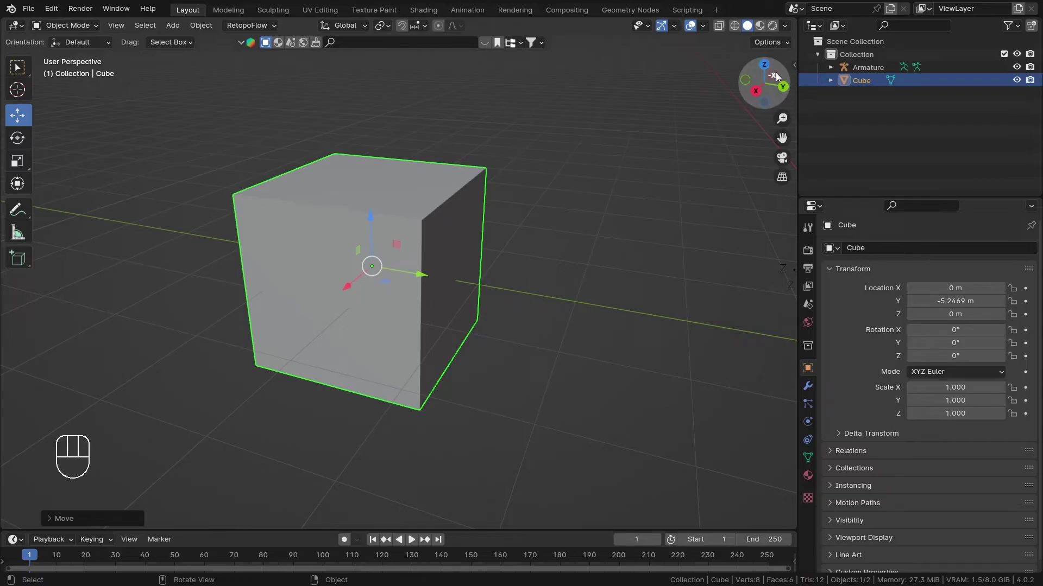
middle_click(677, 262)
middle_click(523, 273)
middle_click(421, 354)
left_click_drag(434, 356, 440, 374)
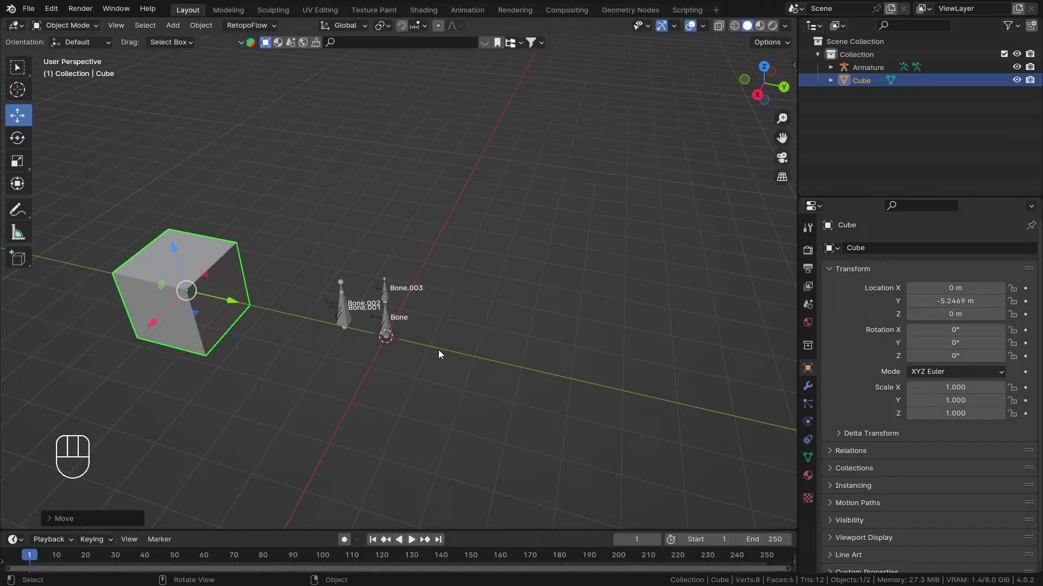
left_click_drag(474, 319, 462, 281)
left_click_drag(469, 239, 436, 281)
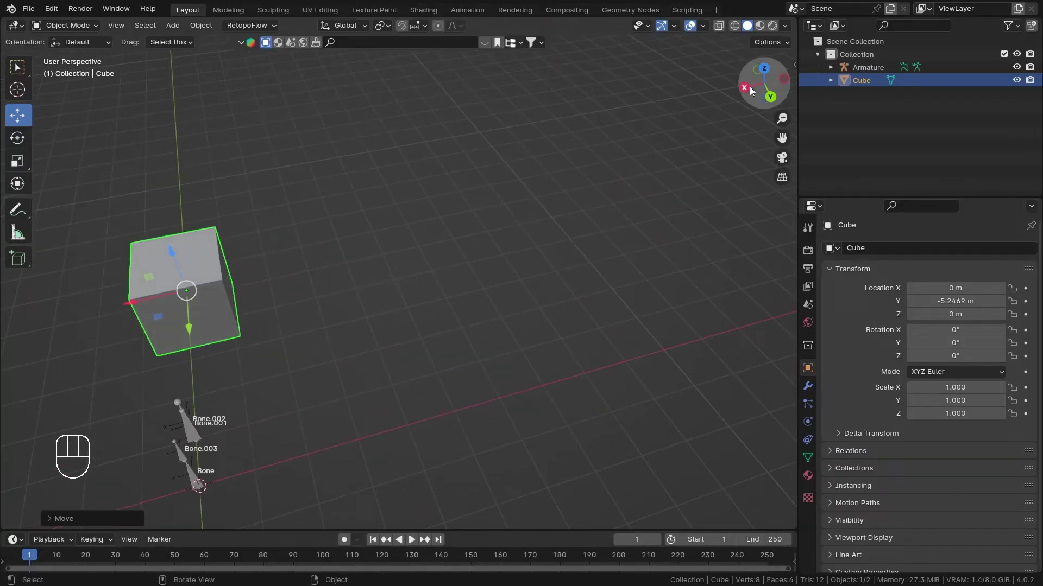
middle_click(392, 288)
left_click_drag(572, 210, 594, 173)
left_click_drag(344, 215, 416, 230)
left_click_drag(389, 218, 431, 257)
middle_click(426, 258)
middle_click(382, 220)
Step: Select the cube and free-rotate it to a new tilt
left_click(411, 284)
key("r")
key("r")
middle_click(428, 240)
left_click(414, 276)
left_click_drag(432, 279, 421, 261)
middle_click(421, 260)
left_click_drag(419, 259, 466, 275)
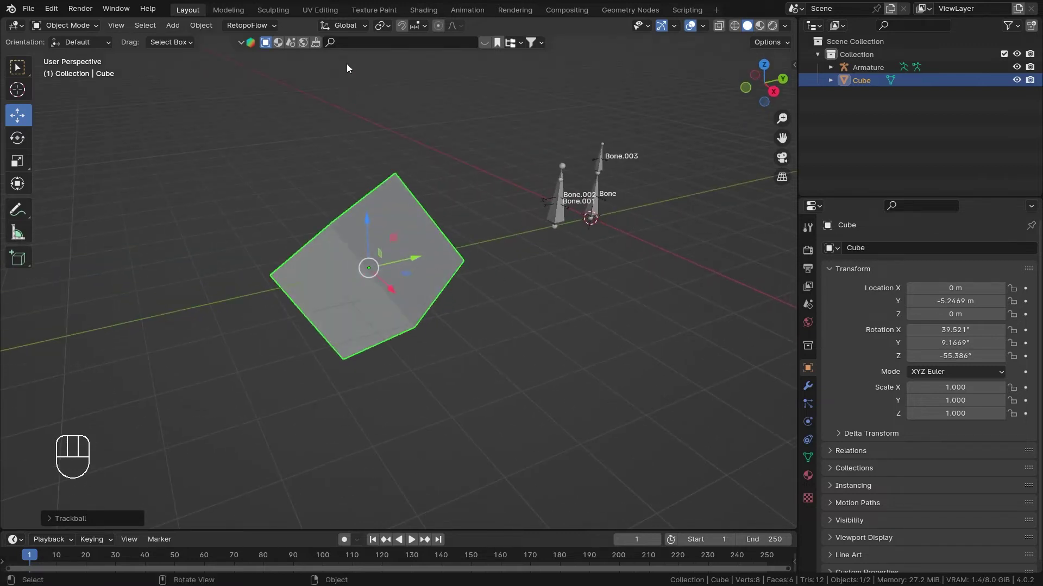
left_click_drag(352, 27, 419, 214)
Step: Switch transforms to the cube's local axes, move it along its own axis and rotate it again
left_click_drag(419, 218, 445, 202)
left_click_drag(424, 215, 421, 242)
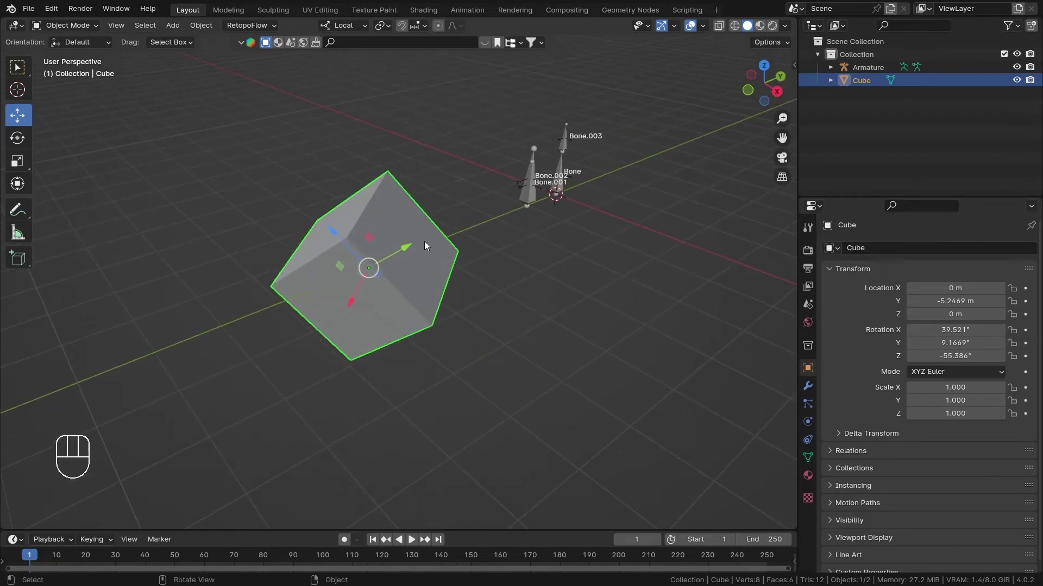
left_click_drag(397, 247, 417, 215)
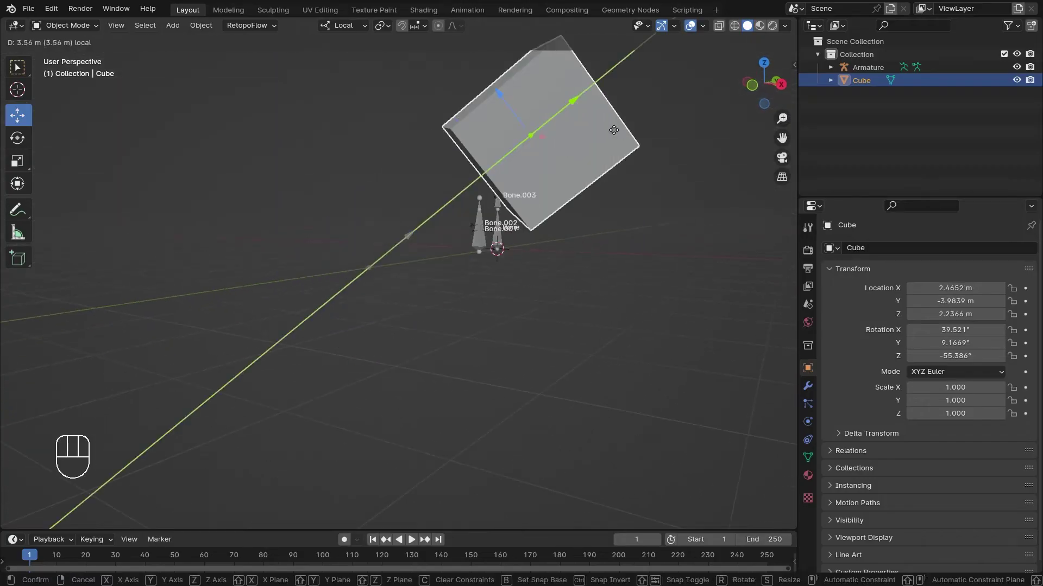
left_click_drag(520, 153, 469, 183)
left_click_drag(488, 198, 515, 189)
key("r")
key("r")
left_click(392, 157)
left_click_drag(346, 170, 402, 181)
left_click_drag(385, 218, 504, 216)
left_click_drag(480, 258, 422, 211)
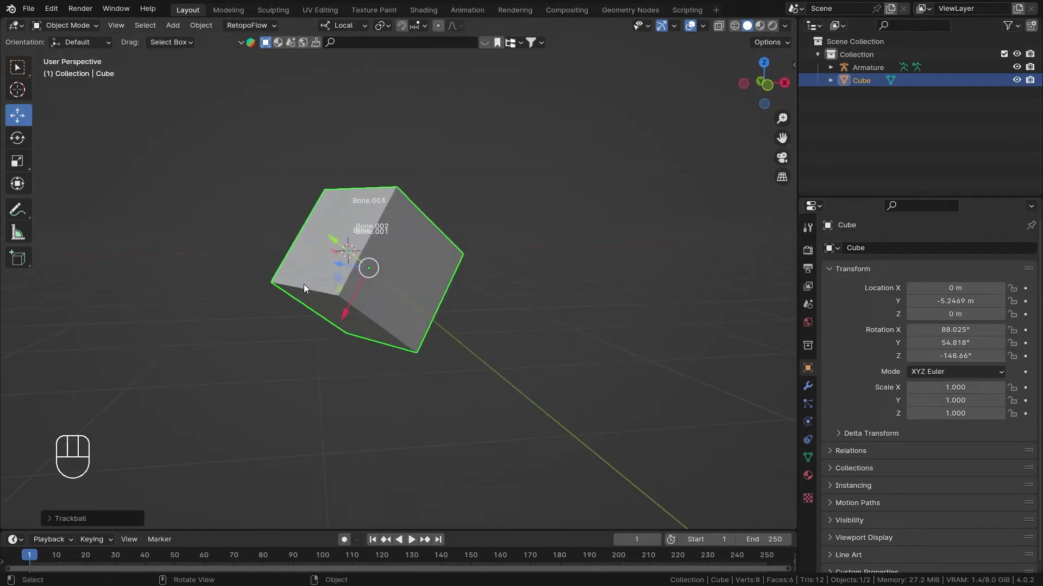
left_click_drag(388, 240, 485, 248)
Step: Delete the cube and bring the armature's bones back into view
key("x")
middle_click(245, 269)
left_click_drag(514, 329, 570, 209)
middle_click(574, 278)
left_click_drag(541, 283, 412, 337)
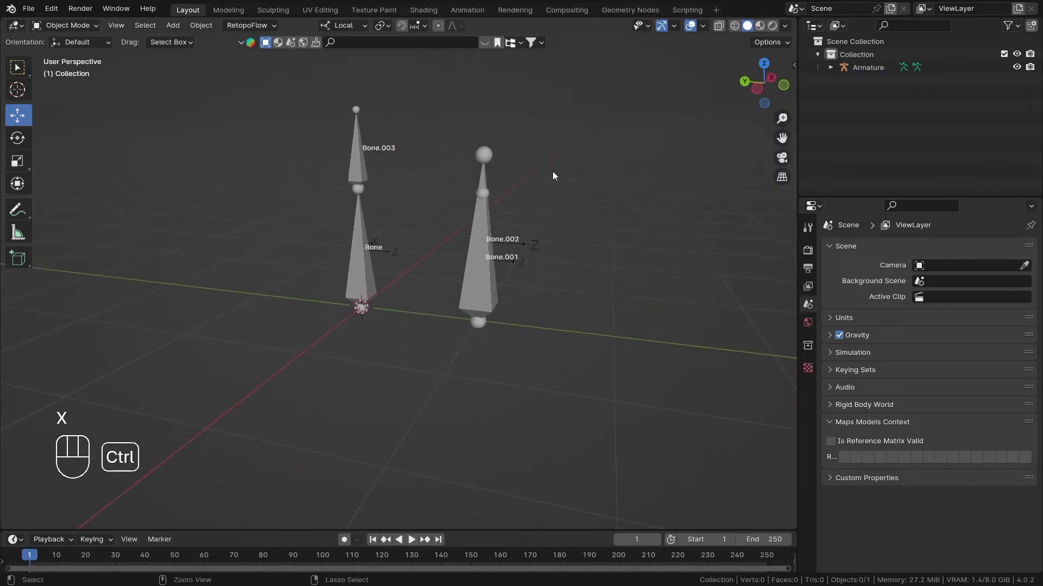
Step: Enter Pose Mode, select Bone.002 and set its Copy Location Owner space to Local Space
key("ctrl+Tab")
left_click_drag(568, 267, 478, 336)
left_click_drag(484, 331, 452, 288)
left_click_drag(465, 292, 535, 292)
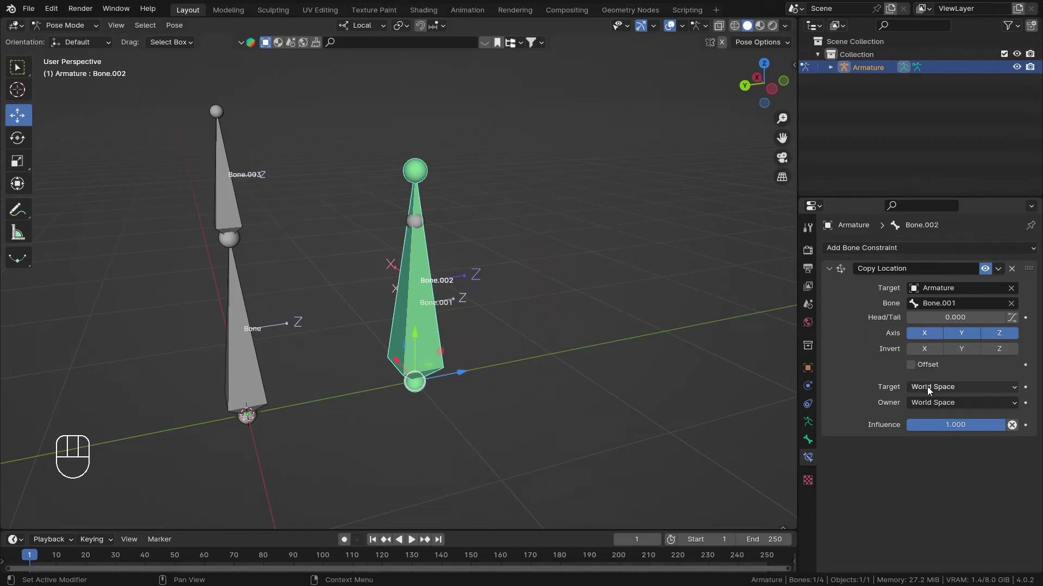
left_click_drag(464, 261, 470, 287)
left_click_drag(471, 292, 435, 287)
key("z")
middle_click(484, 280)
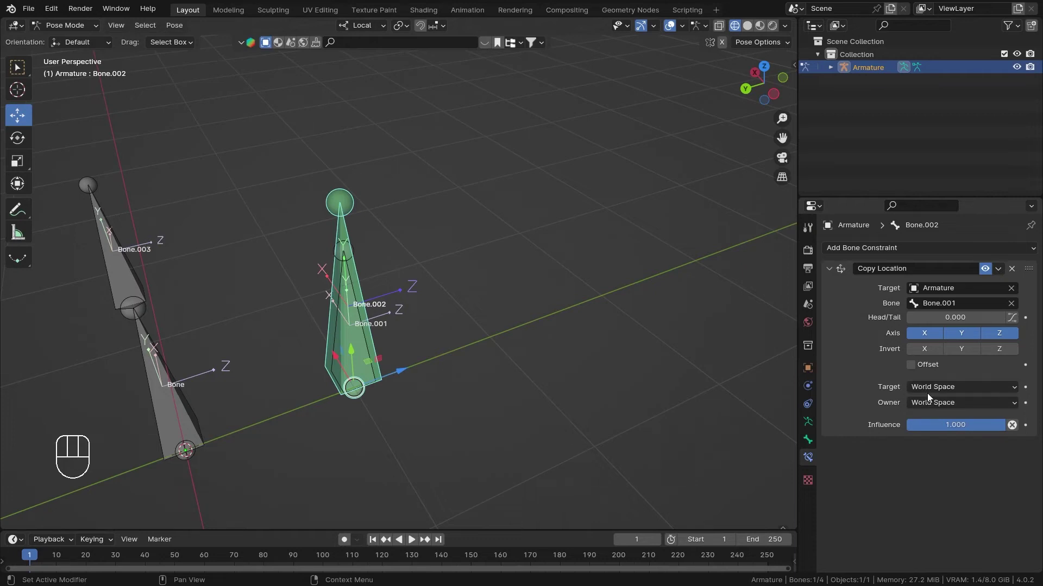
left_click_drag(938, 407, 939, 483)
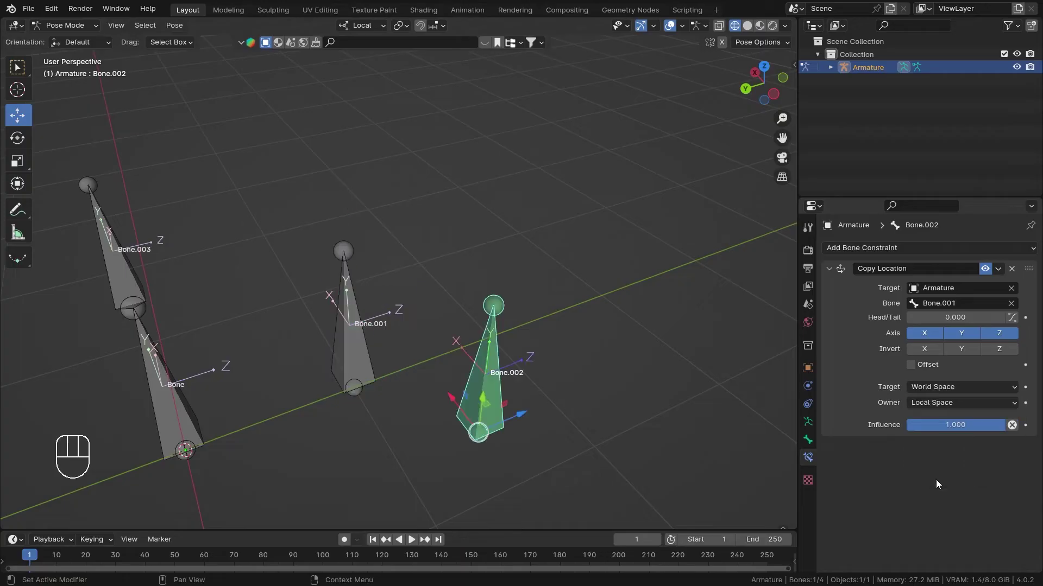
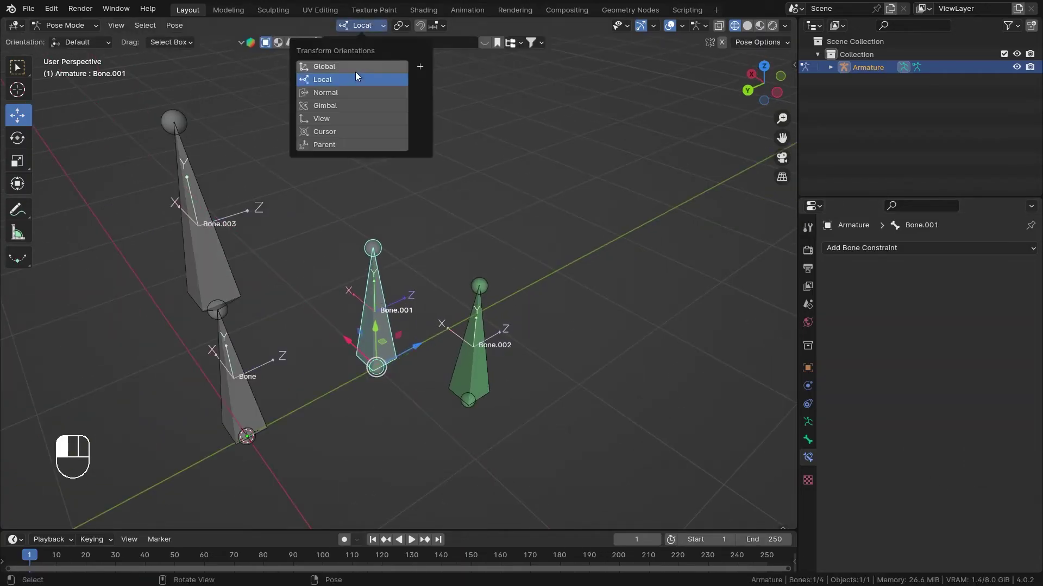
Step: Switch Transform Orientation back to Global and select Bone.001, briefly checking Bone.002's constraint
middle_click(364, 372)
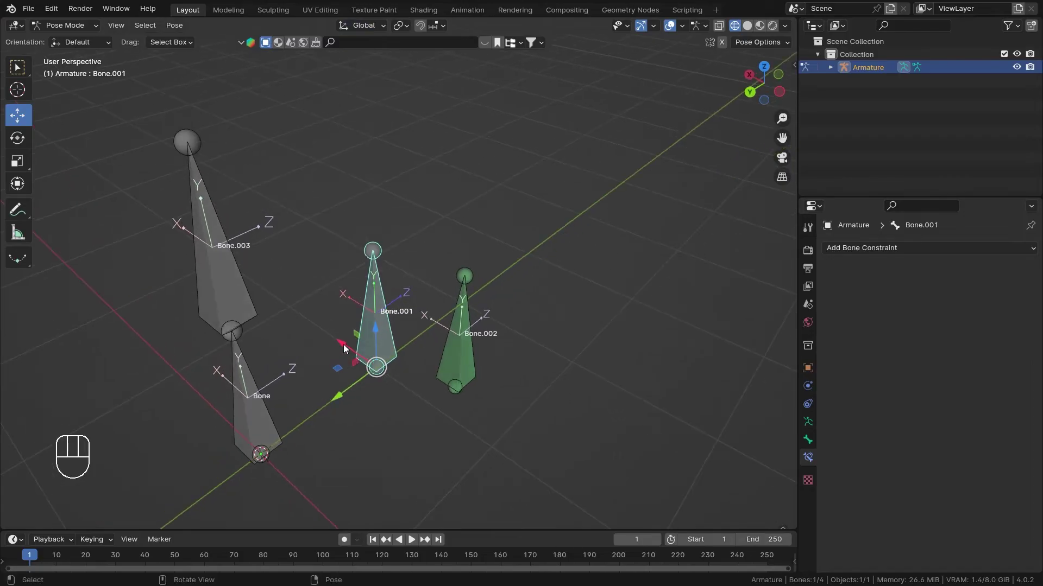
left_click_drag(382, 350, 350, 294)
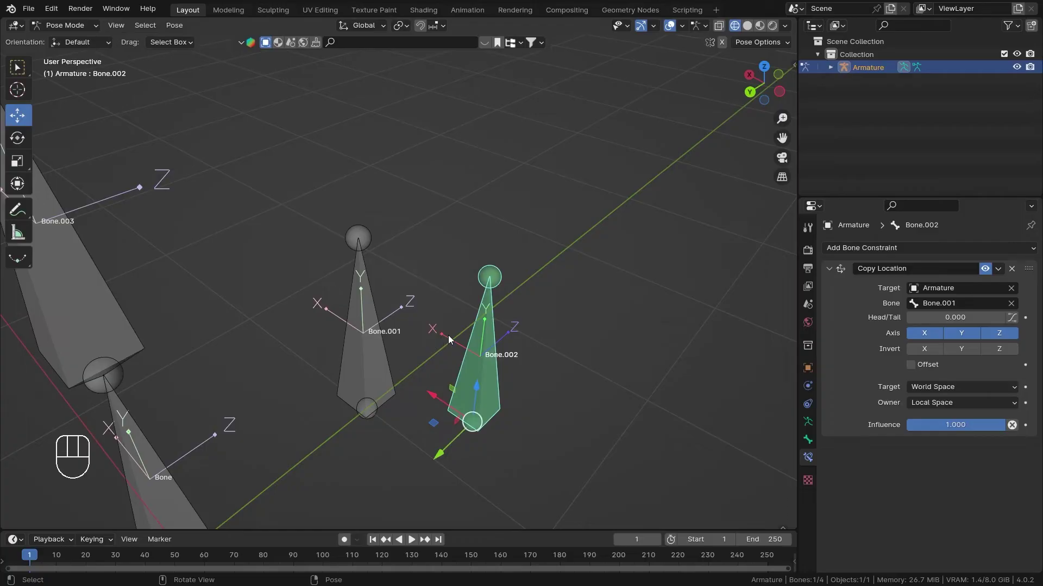
left_click_drag(623, 329, 577, 322)
left_click(333, 332)
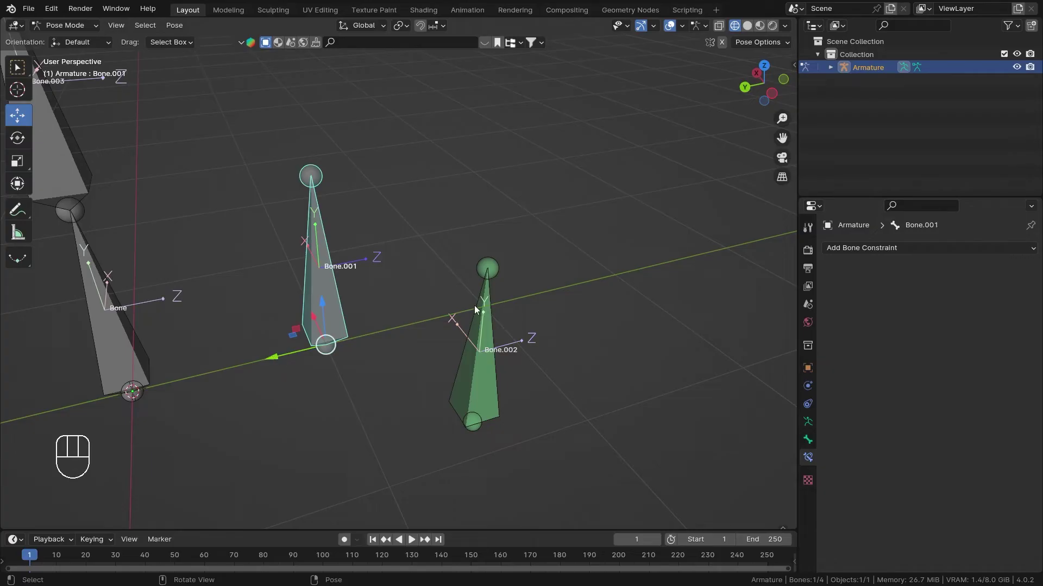
left_click_drag(491, 342, 495, 295)
left_click_drag(354, 306, 370, 352)
left_click(465, 363)
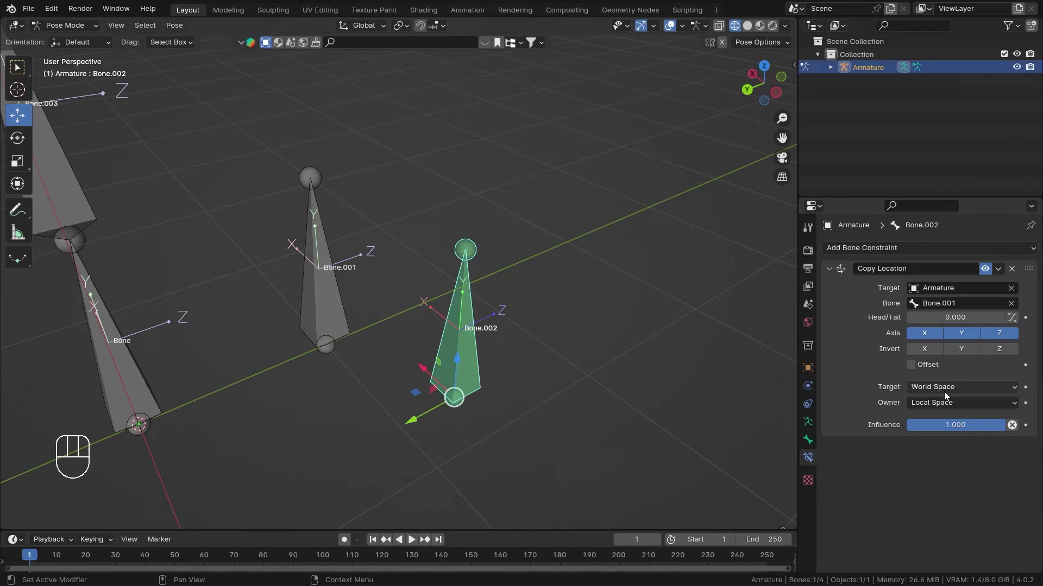
left_click(341, 321)
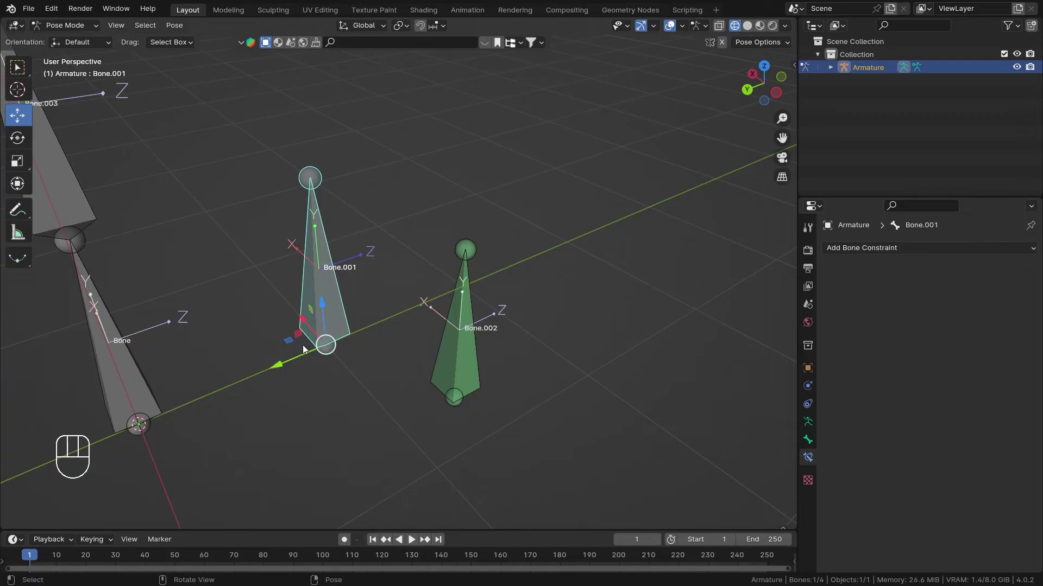
Step: Move Bone.001 about 1.4 m along Z and watch how Bone.002 follows it
left_click_drag(357, 390, 328, 386)
left_click_drag(265, 373, 338, 352)
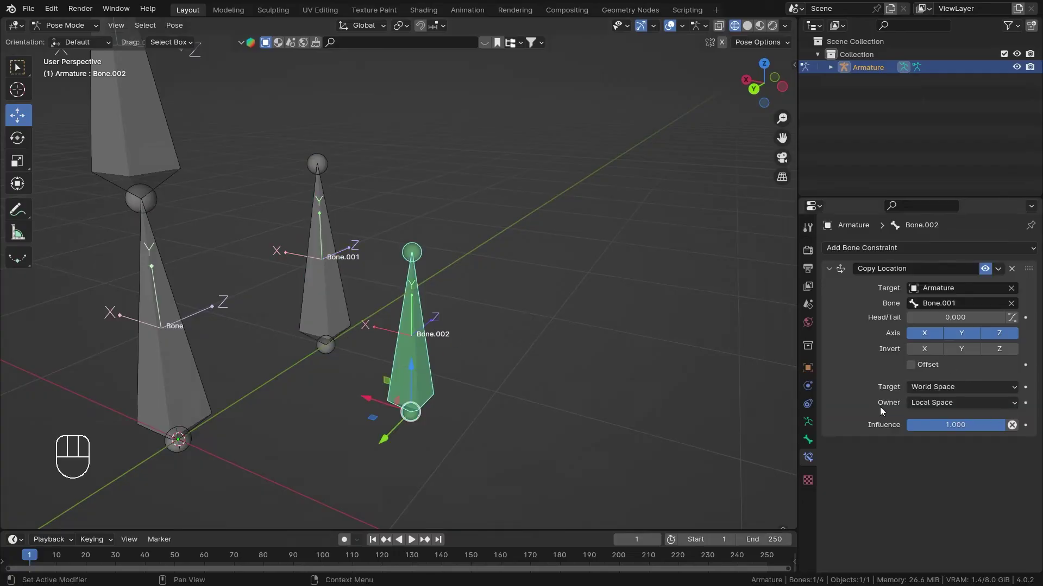
left_click(329, 326)
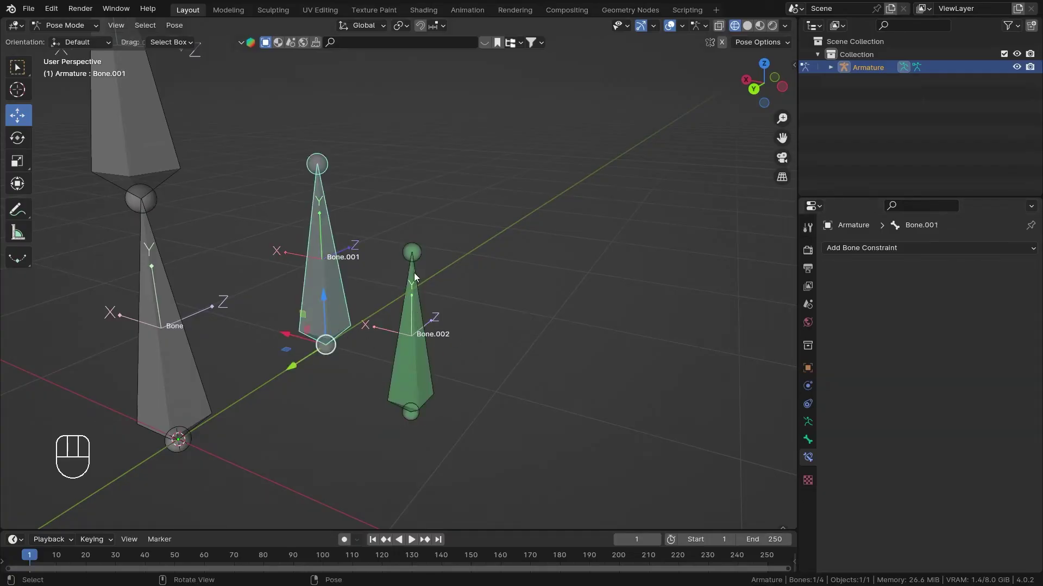
middle_click(445, 337)
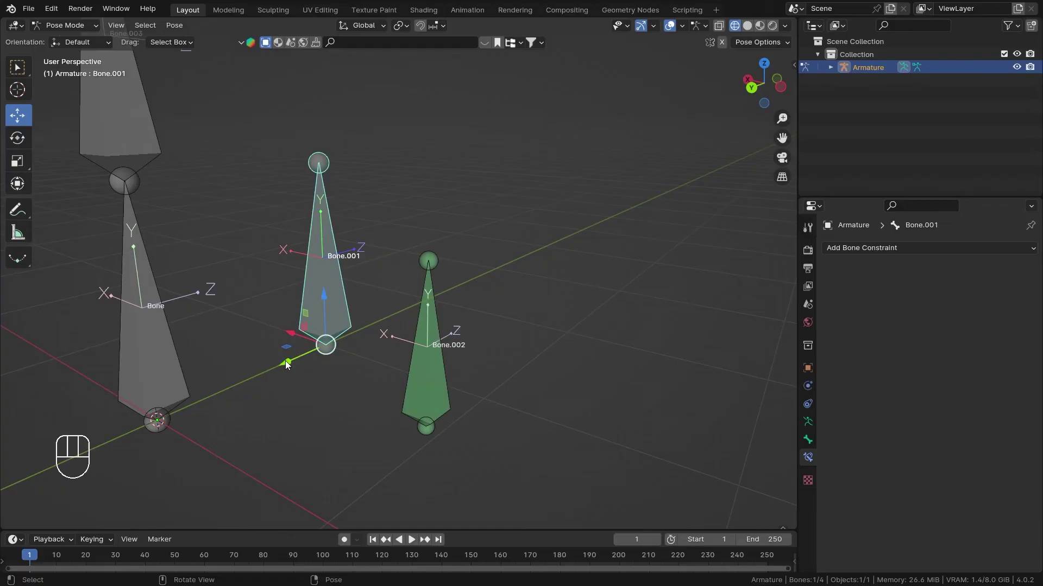
left_click(285, 364)
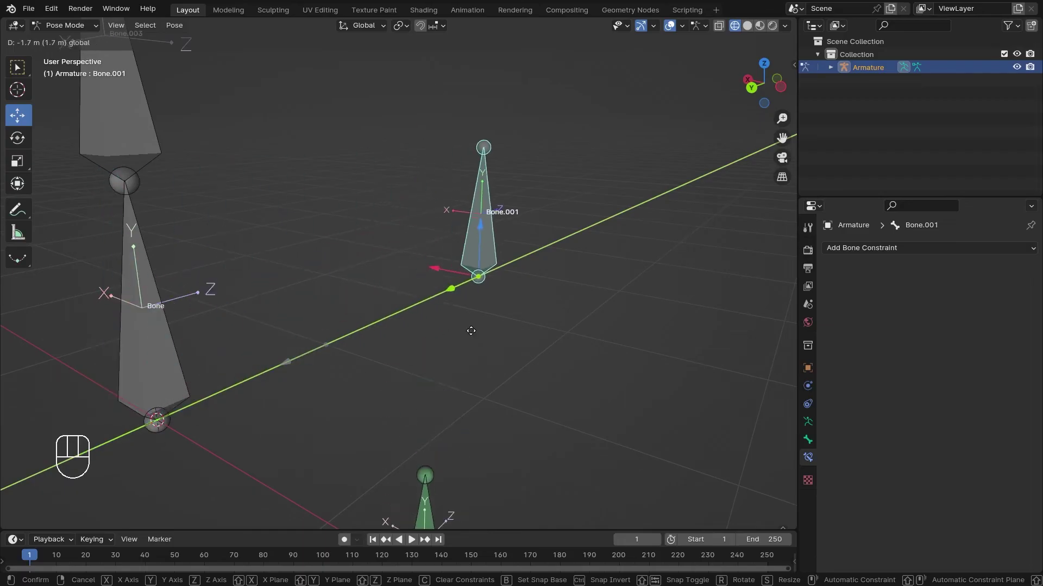
middle_click(376, 315)
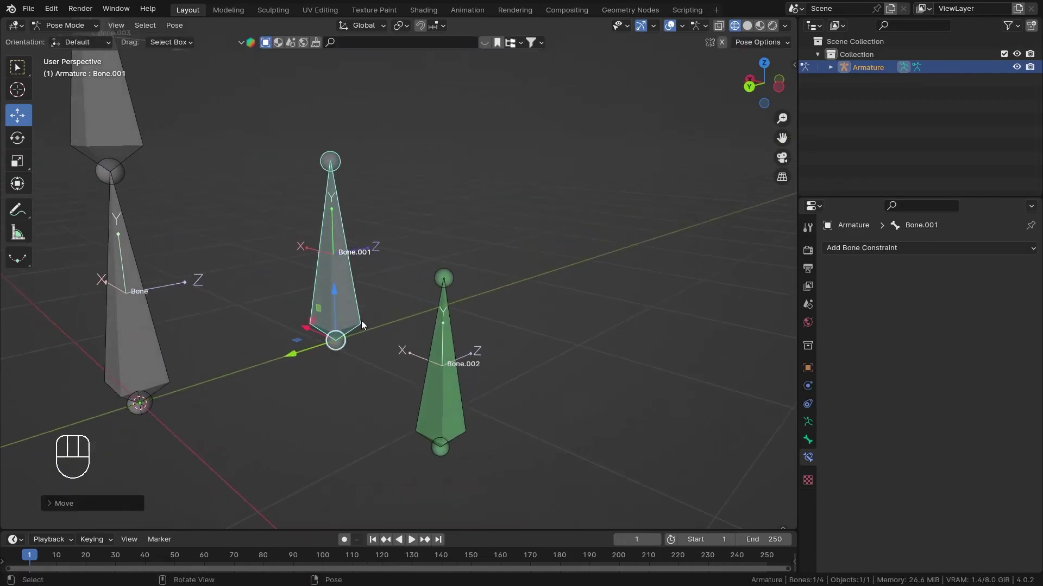
left_click_drag(548, 293, 475, 327)
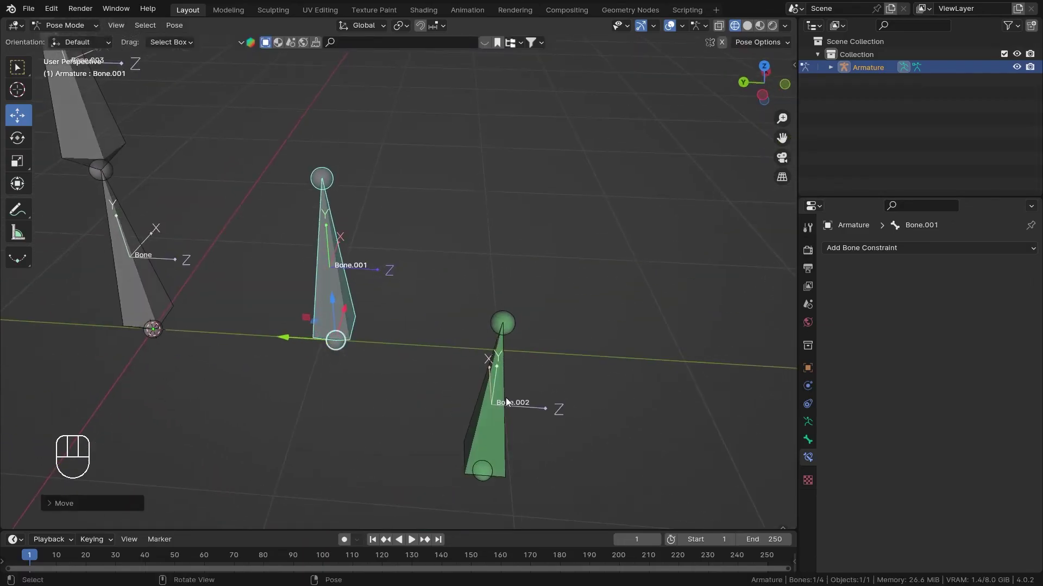
left_click_drag(570, 381, 635, 359)
left_click(337, 301)
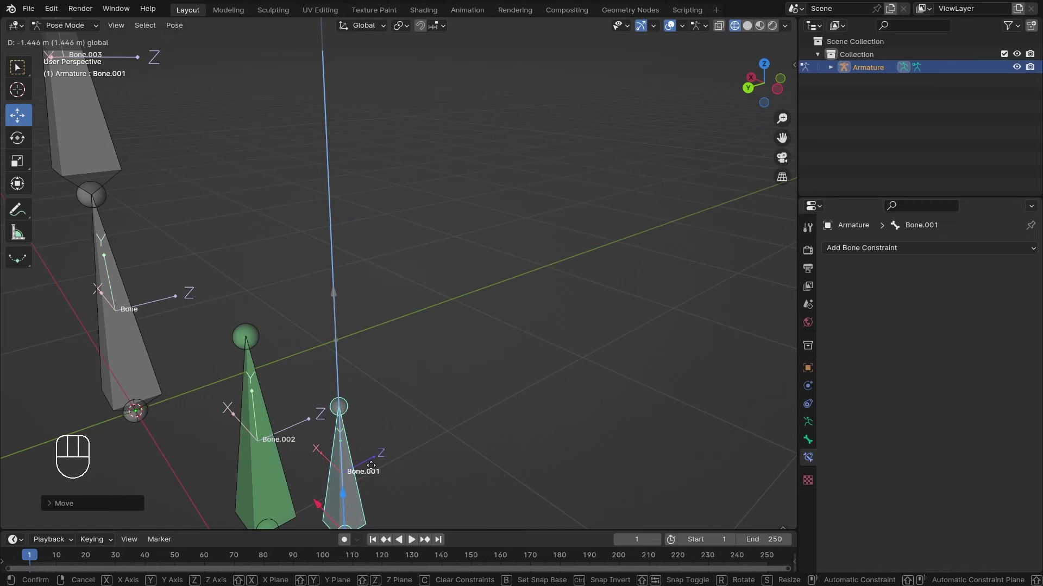
Step: Select Bone.002, clear the bones' location and rotation, and set the constraint Target space to Local Space
left_click(443, 374)
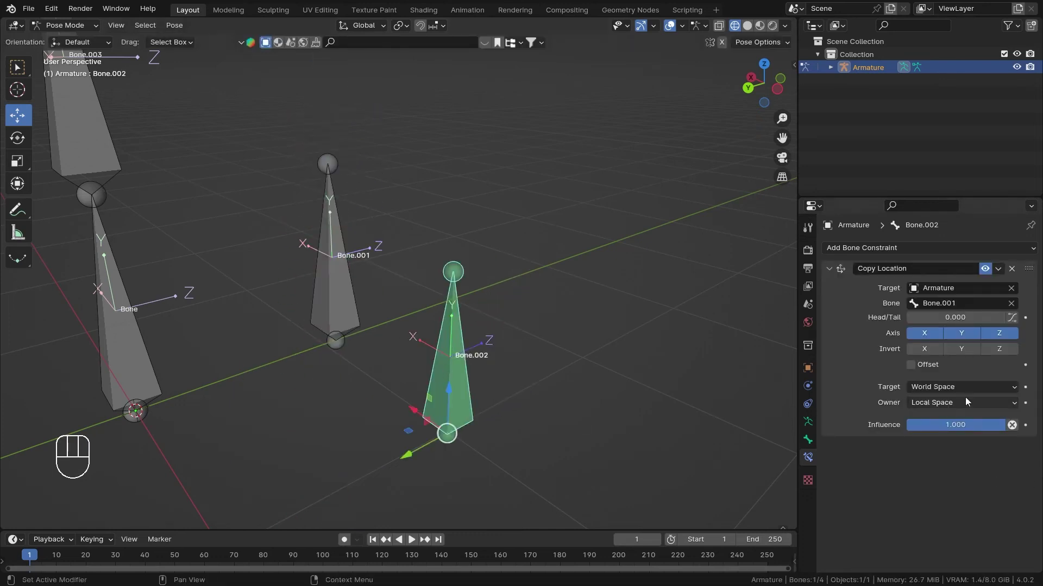
left_click_drag(968, 391, 903, 468)
left_click_drag(553, 272, 484, 285)
key("alt+g")
key("alt+r")
left_click_drag(477, 260, 531, 375)
left_click_drag(473, 284, 526, 357)
left_click_drag(506, 368, 537, 293)
left_click_drag(561, 378, 522, 367)
Step: Move Bone.001 to test the constraint, then return to Bone.002's constraint panel
middle_click(462, 359)
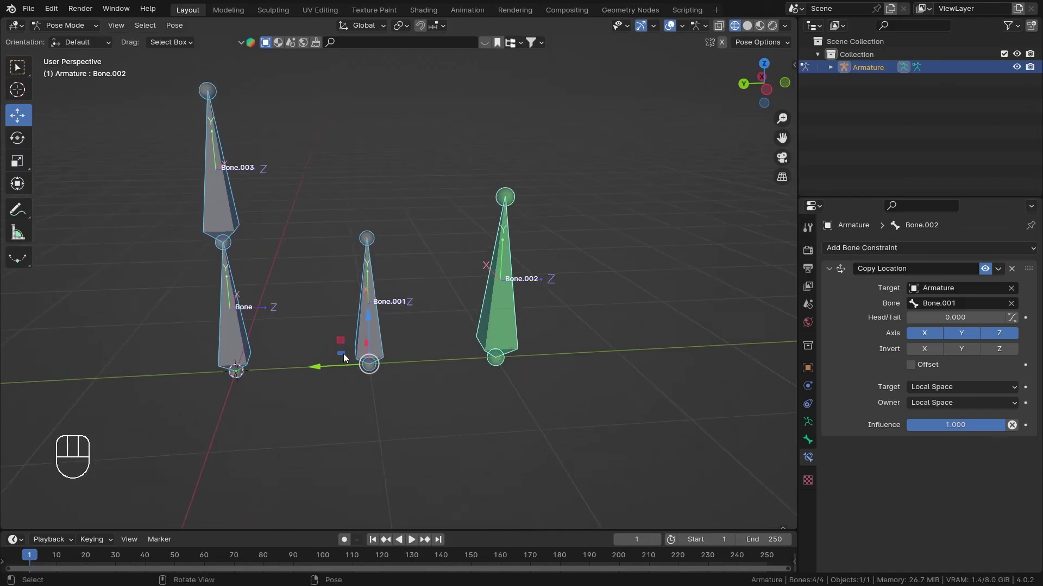
left_click_drag(357, 315, 365, 357)
left_click(341, 350)
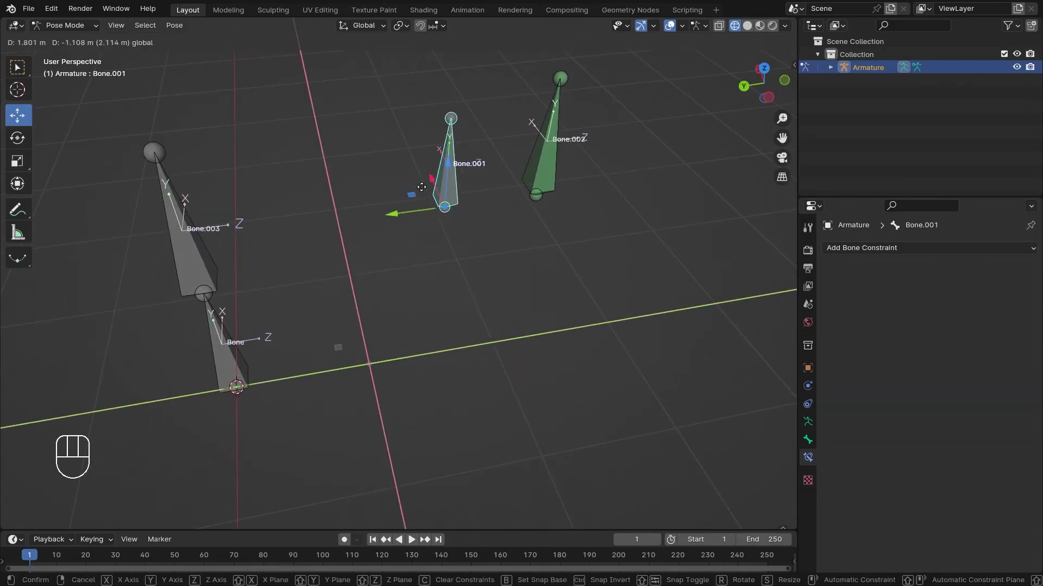
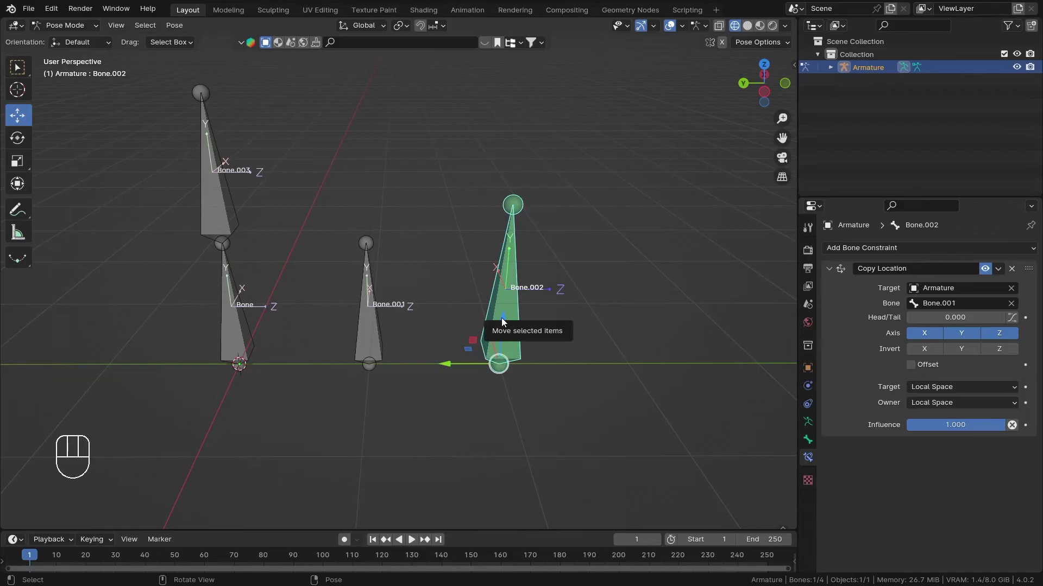
left_click_drag(526, 320, 565, 316)
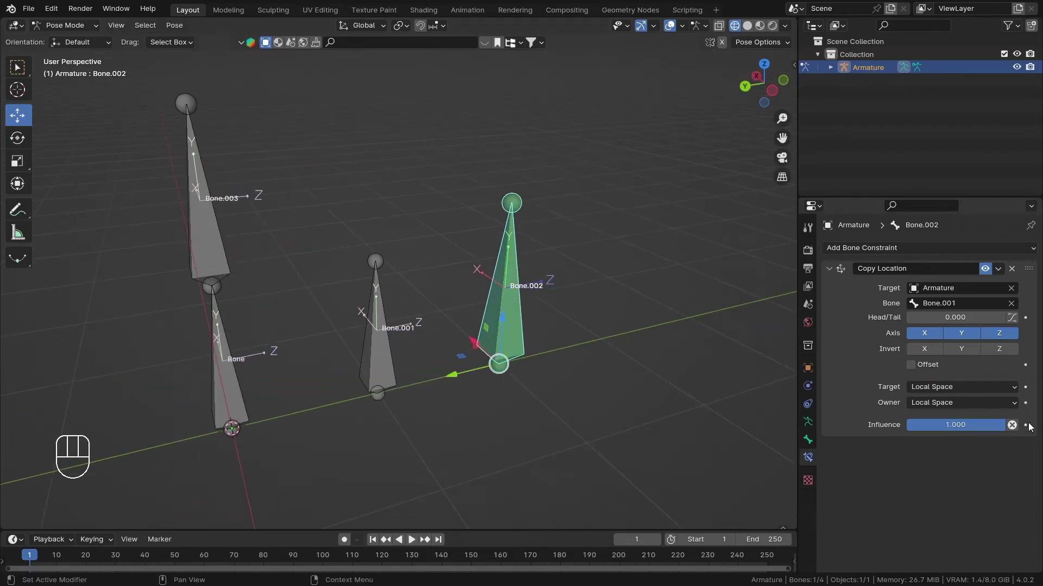
left_click_drag(997, 397, 949, 509)
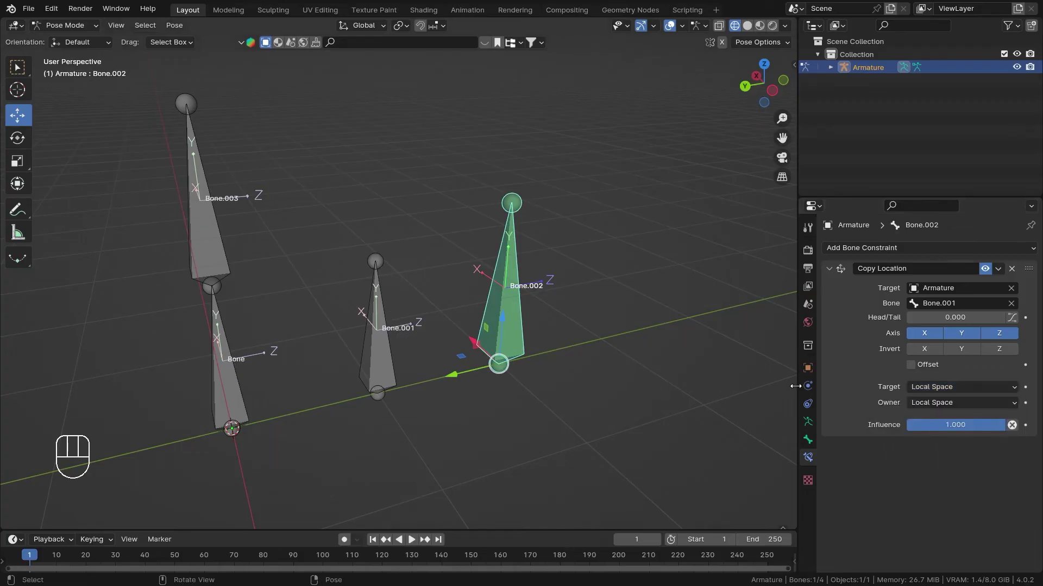
middle_click(495, 326)
left_click_drag(477, 338, 429, 339)
middle_click(452, 338)
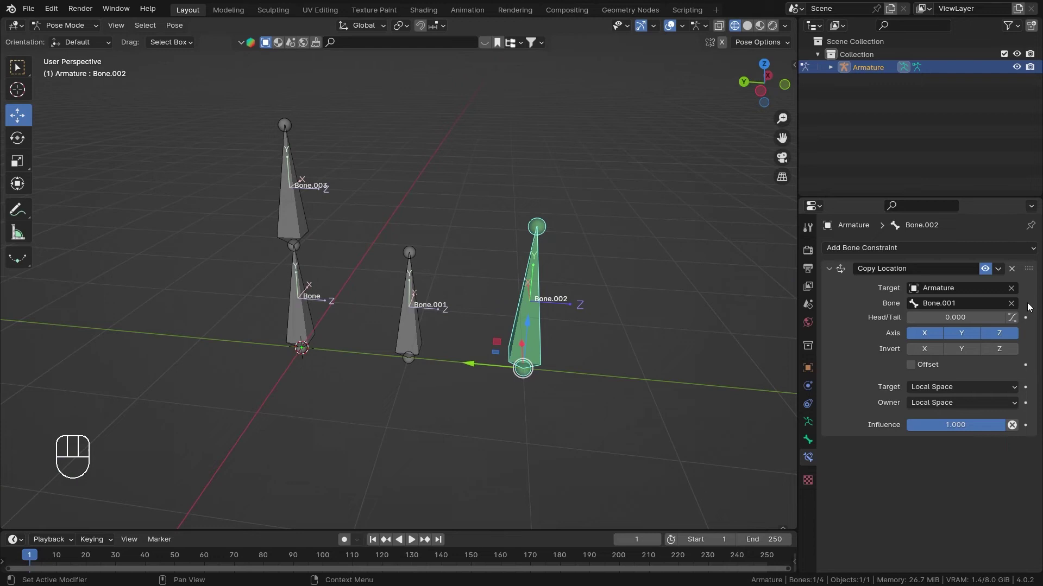
Step: Delete Bone.002's constraint and add a new Copy Location targeting Armature bone Bone.003
left_click(1016, 273)
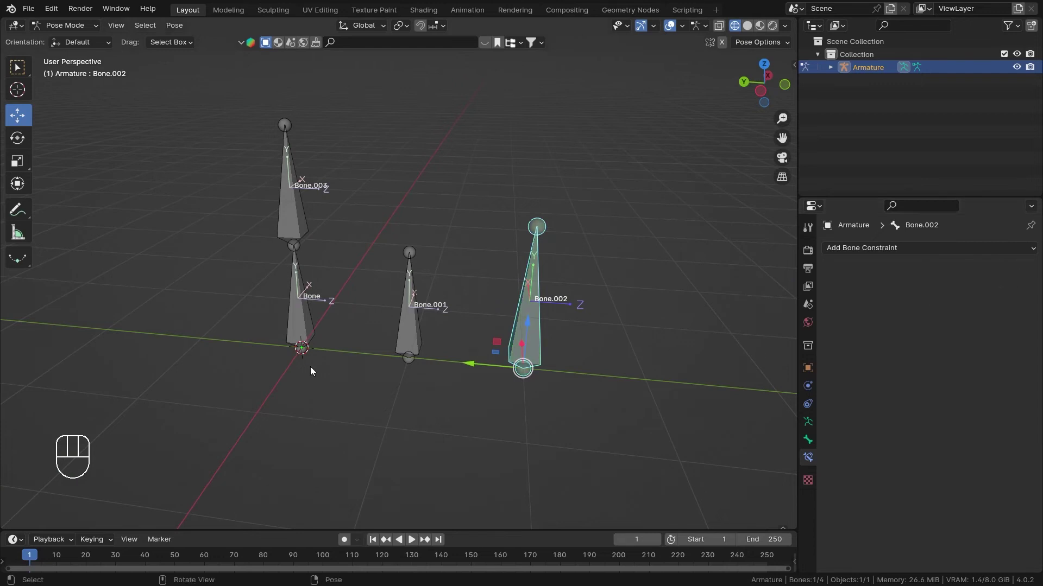
left_click_drag(335, 375, 375, 373)
left_click_drag(914, 253, 792, 287)
left_click_drag(499, 297, 546, 293)
left_click(1015, 295)
left_click_drag(938, 305, 401, 298)
middle_click(401, 299)
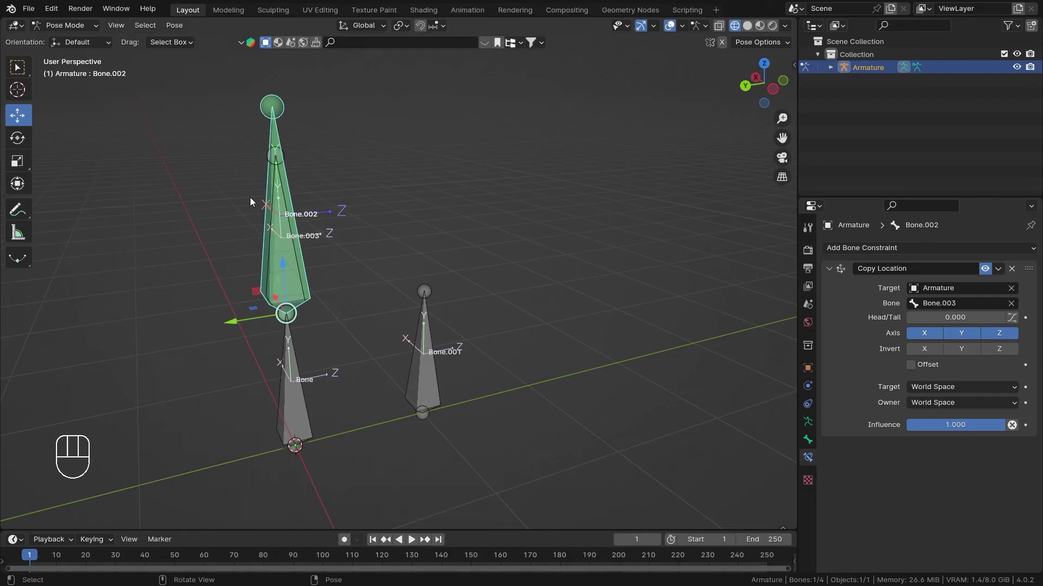
Step: Inspect the bones and set the new constraint's Target space to Local Space
left_click_drag(358, 233, 315, 241)
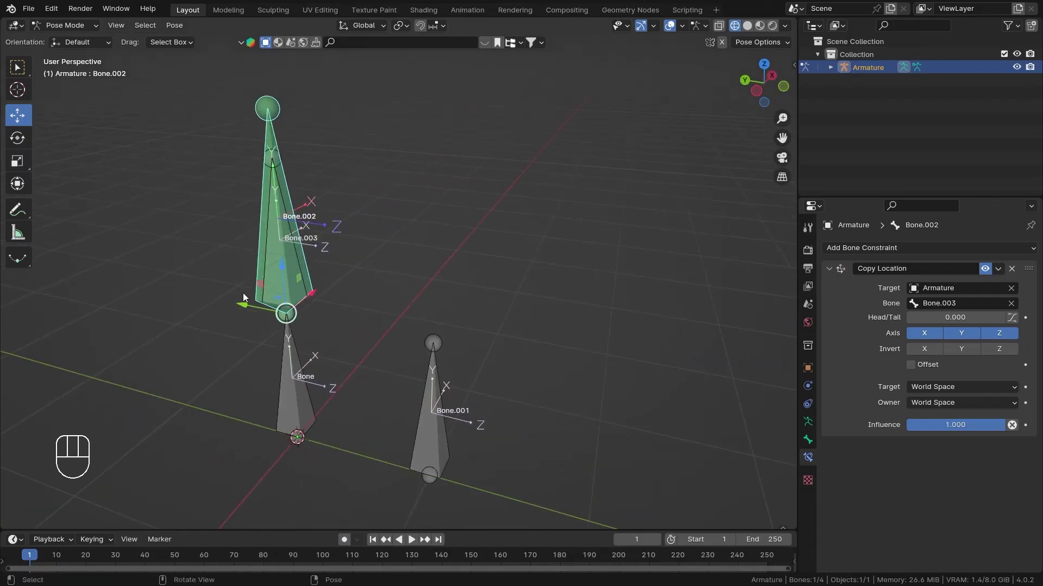
left_click_drag(316, 289, 350, 281)
middle_click(351, 301)
left_click_drag(358, 317, 419, 320)
left_click_drag(439, 342, 453, 312)
left_click_drag(451, 310, 372, 244)
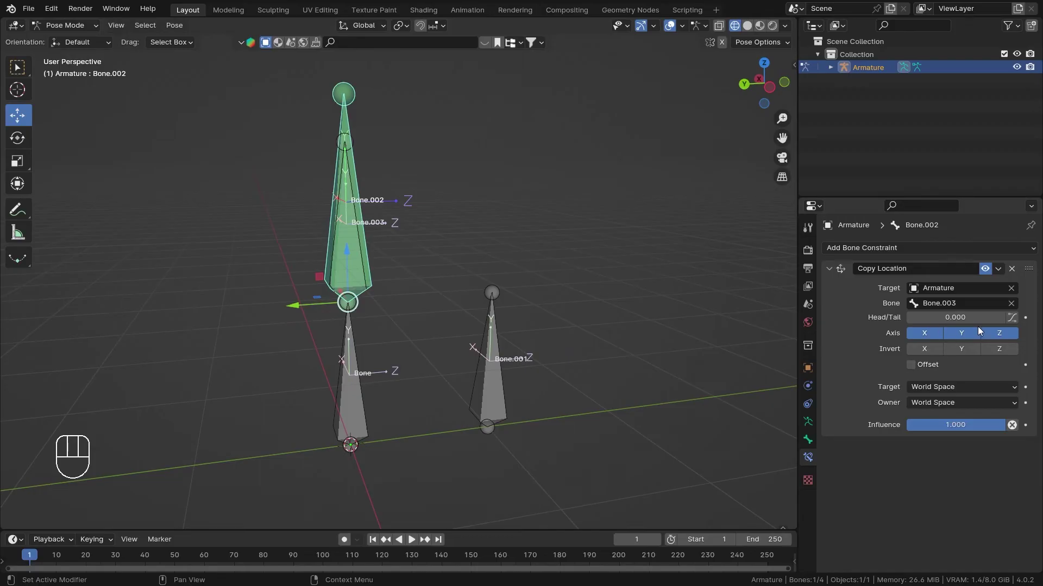
left_click_drag(961, 393, 936, 468)
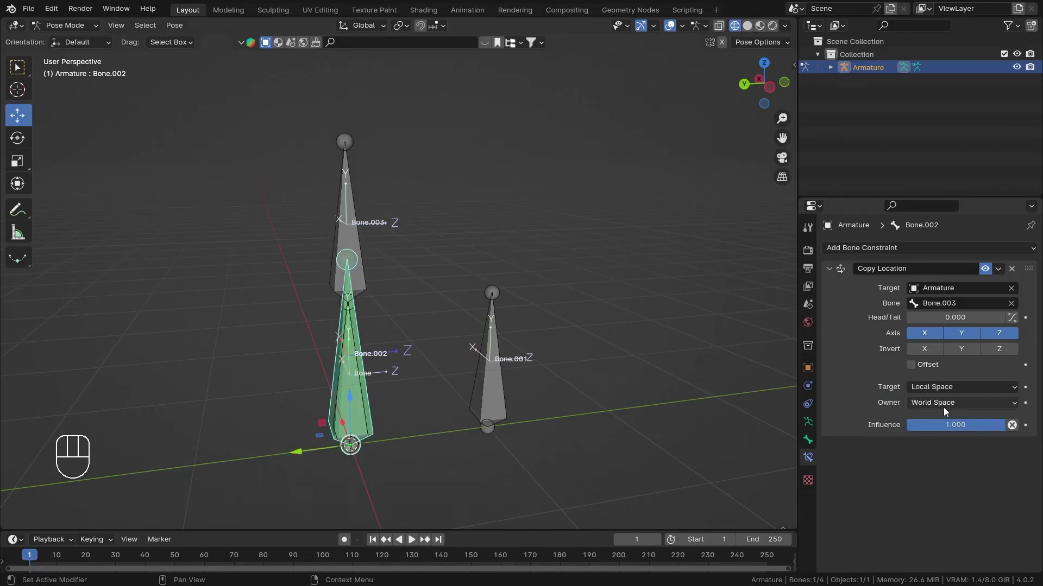
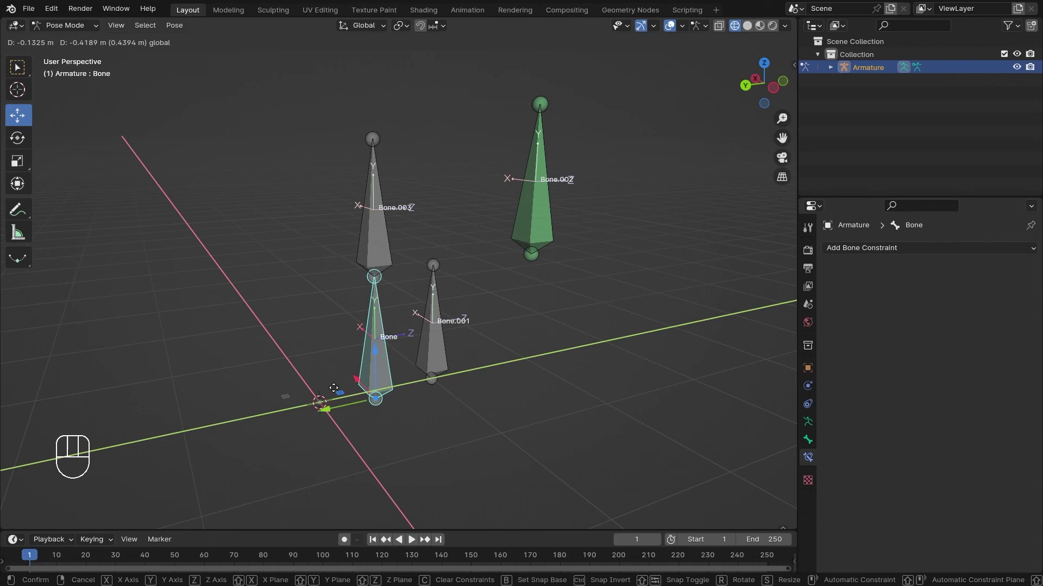
Step: Test-move Bone and test-rotate Bone.003, cancelling each, then make Bone active
left_click_drag(313, 362, 307, 248)
left_click(322, 251)
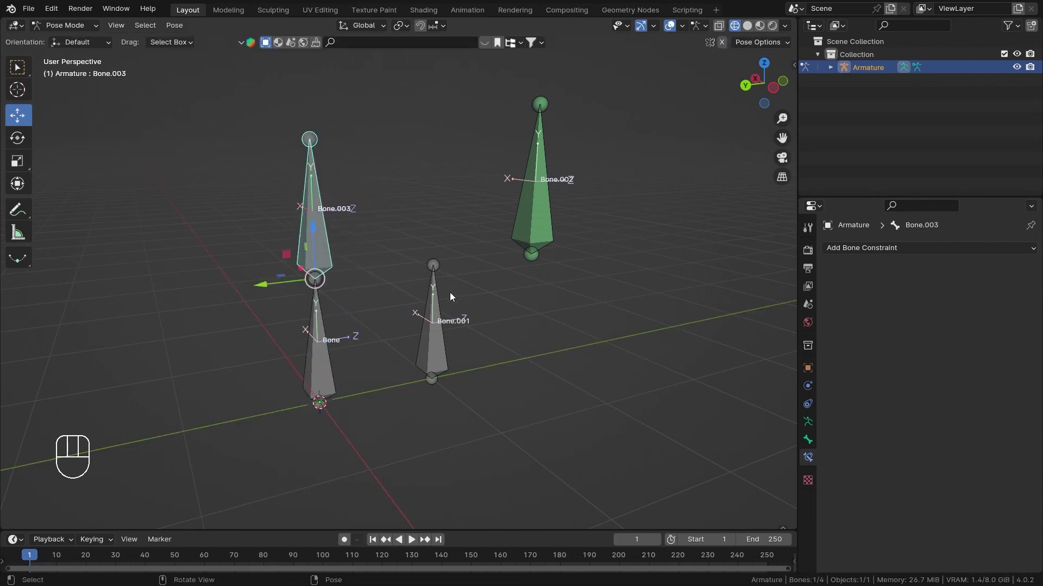
key("r")
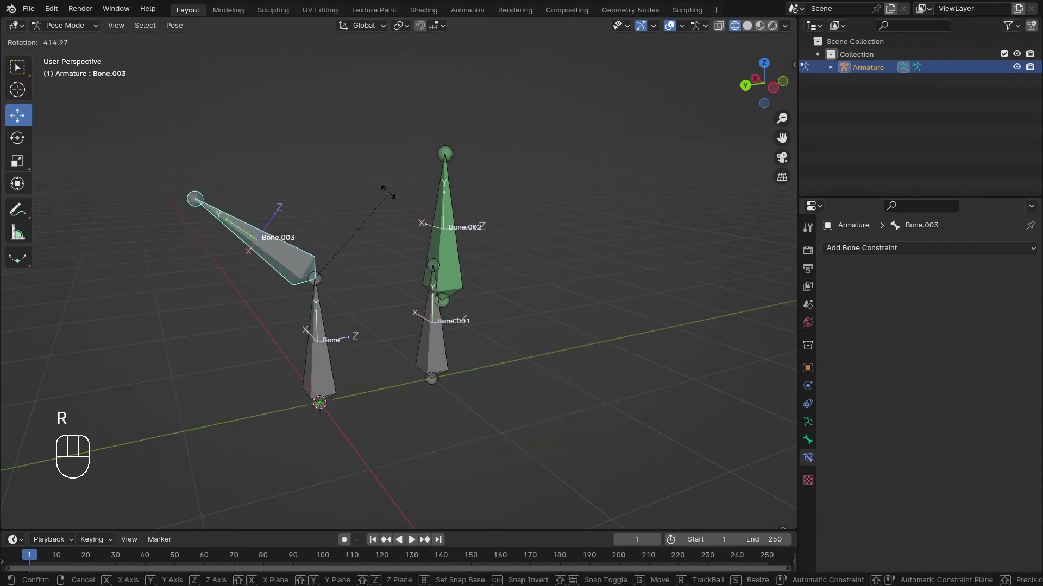
right_click(452, 440)
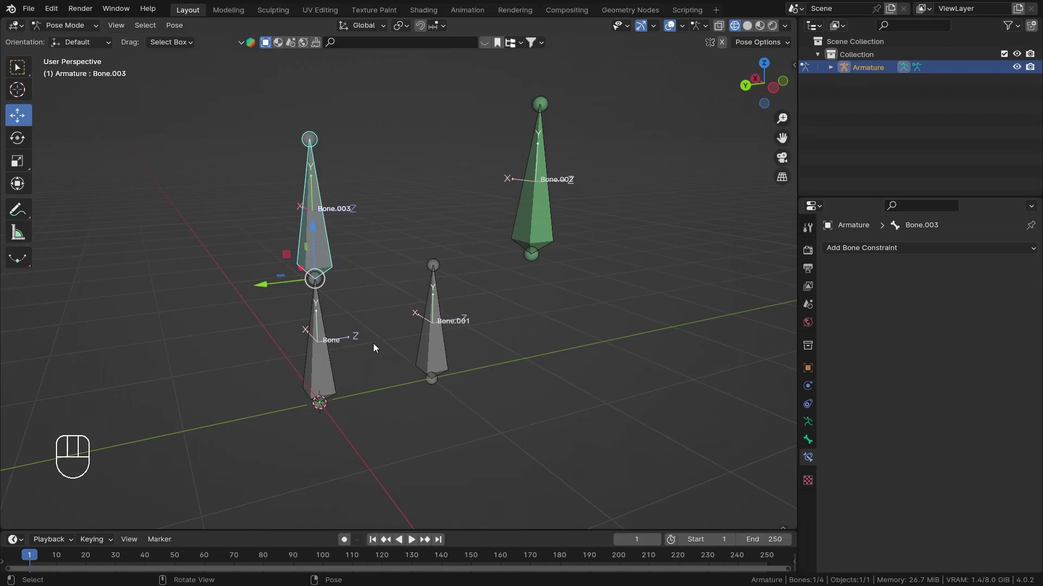
left_click_drag(398, 351, 421, 359)
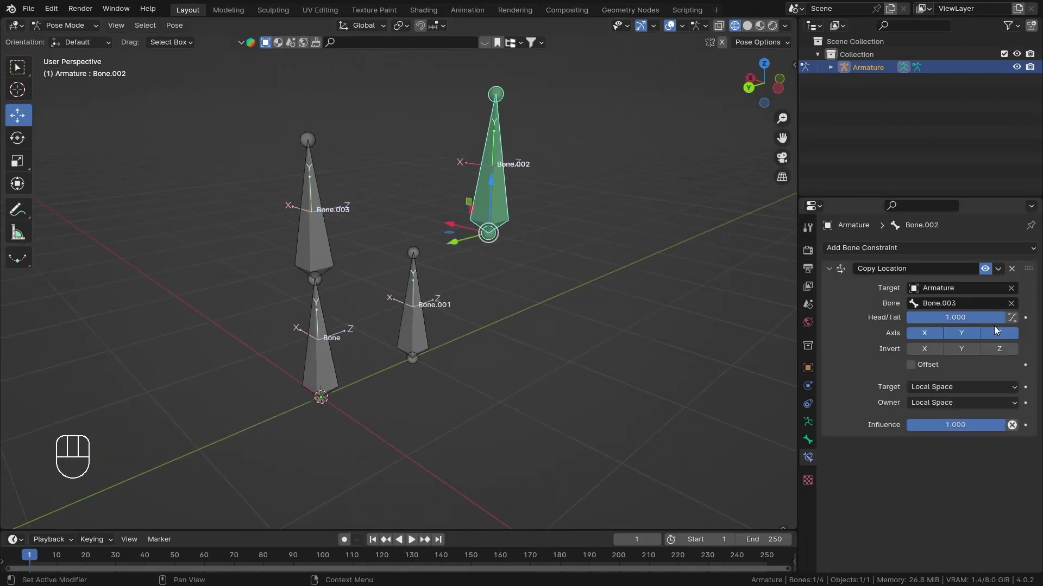
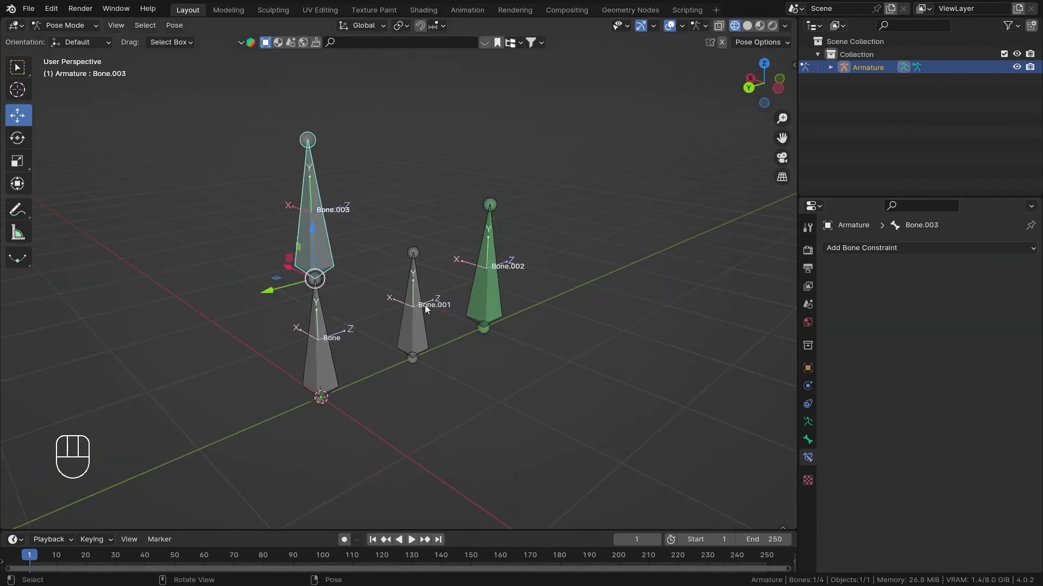
key("r")
left_click_drag(266, 232, 319, 378)
left_click(319, 378)
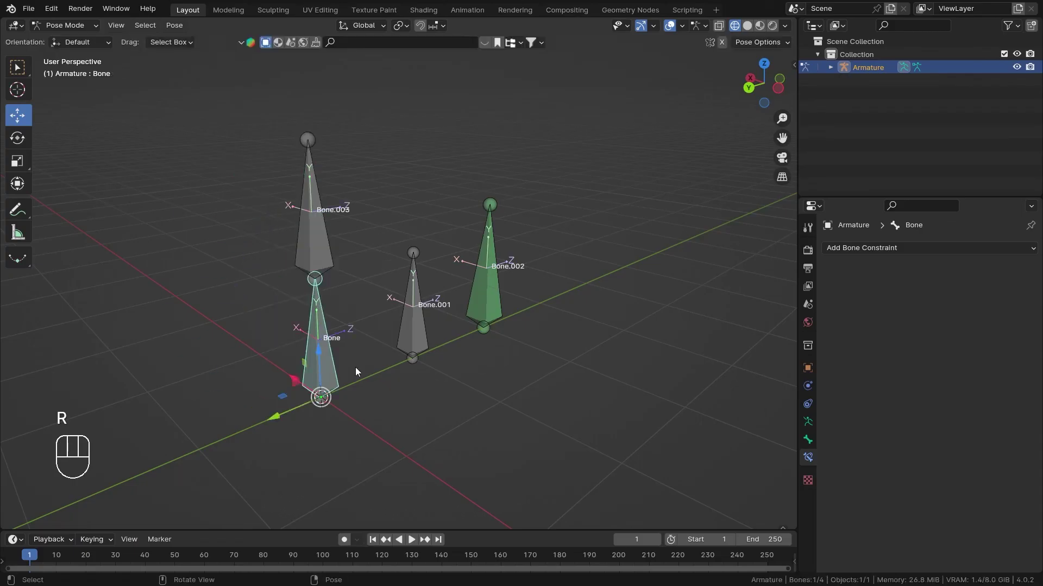
Step: Set the constraint's Target space to Local With Parent and select Bone
key("g")
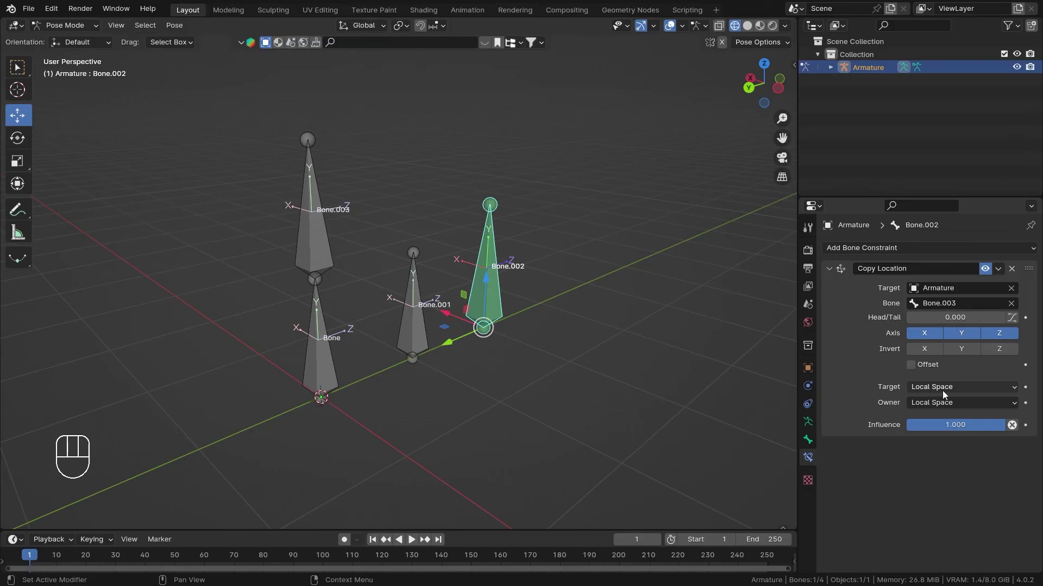
left_click_drag(955, 396, 930, 457)
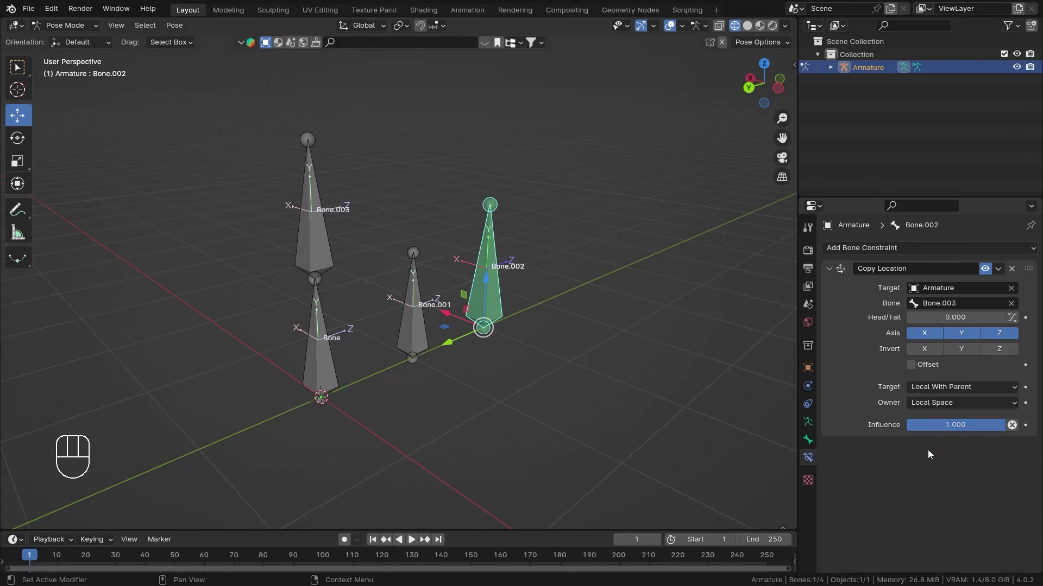
middle_click(442, 279)
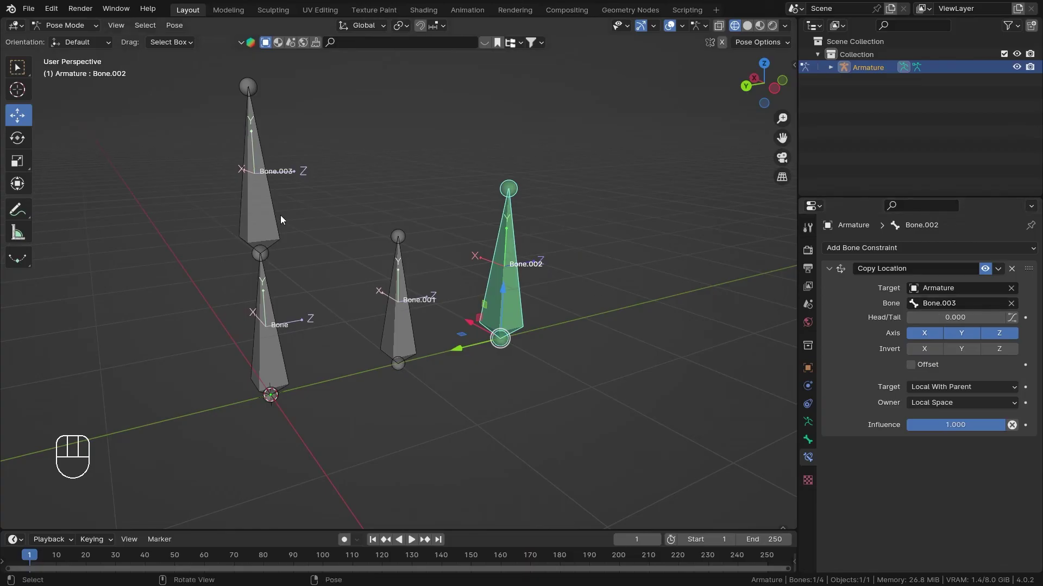
left_click(277, 337)
left_click_drag(356, 279, 366, 326)
left_click(233, 400)
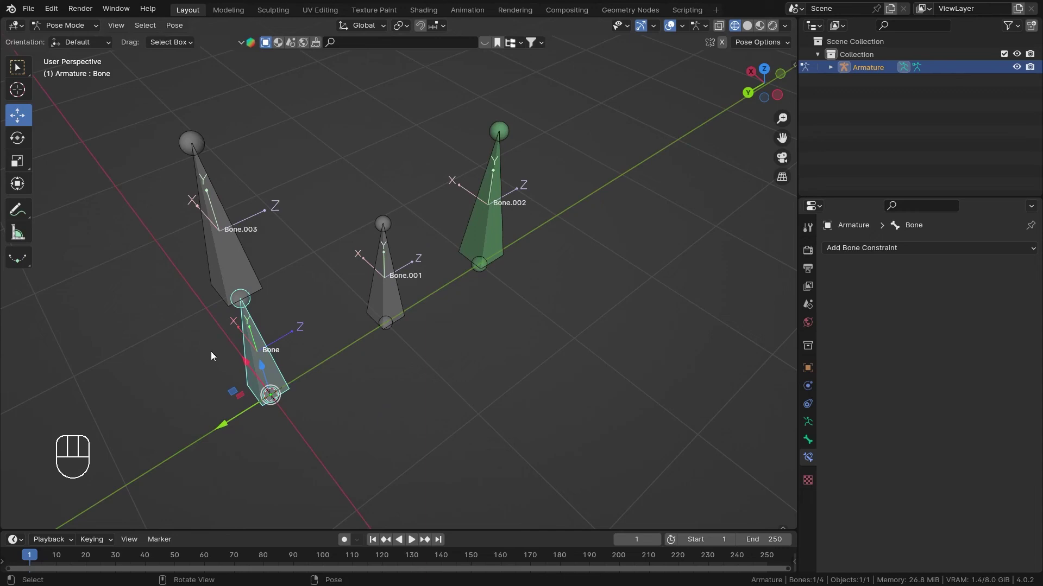
left_click_drag(281, 365, 249, 359)
left_click(248, 382)
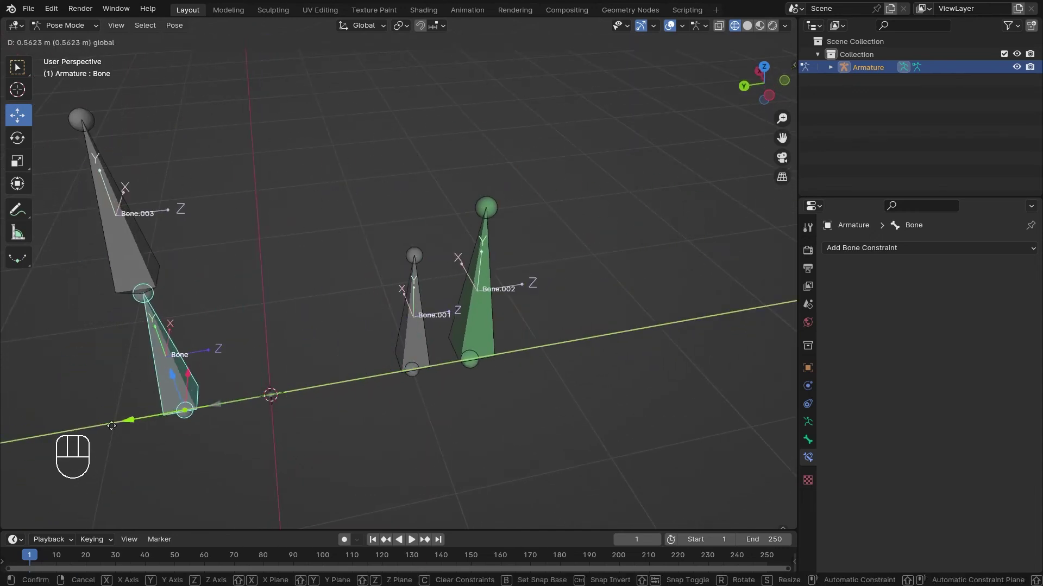
Step: Test-rotate Bone and Bone.003 to see Bone.002 follow, cancelling each rotation
middle_click(426, 393)
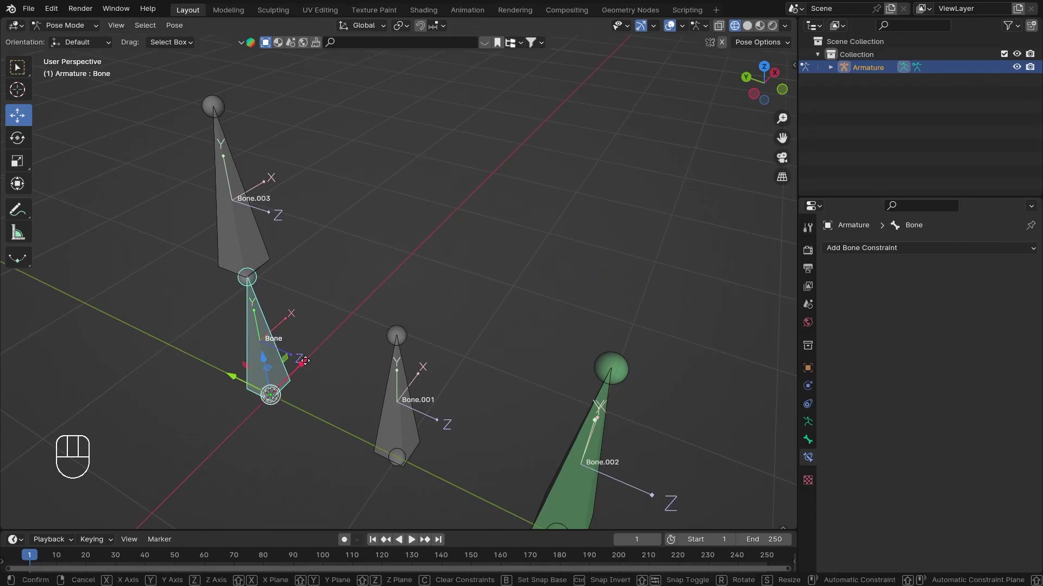
left_click_drag(316, 379, 378, 350)
key("r")
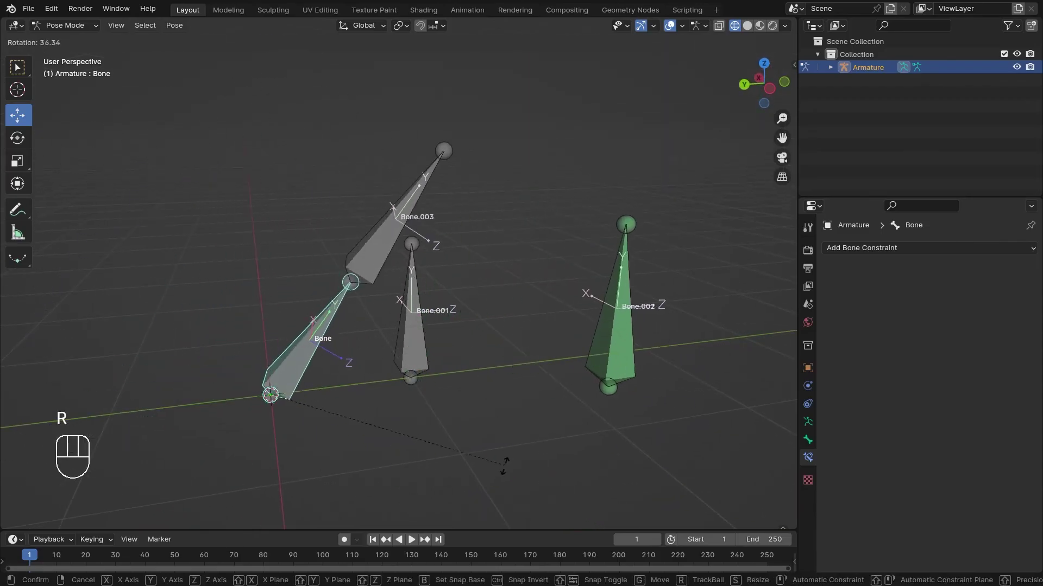
key("r")
left_click_drag(249, 226, 281, 216)
key("r")
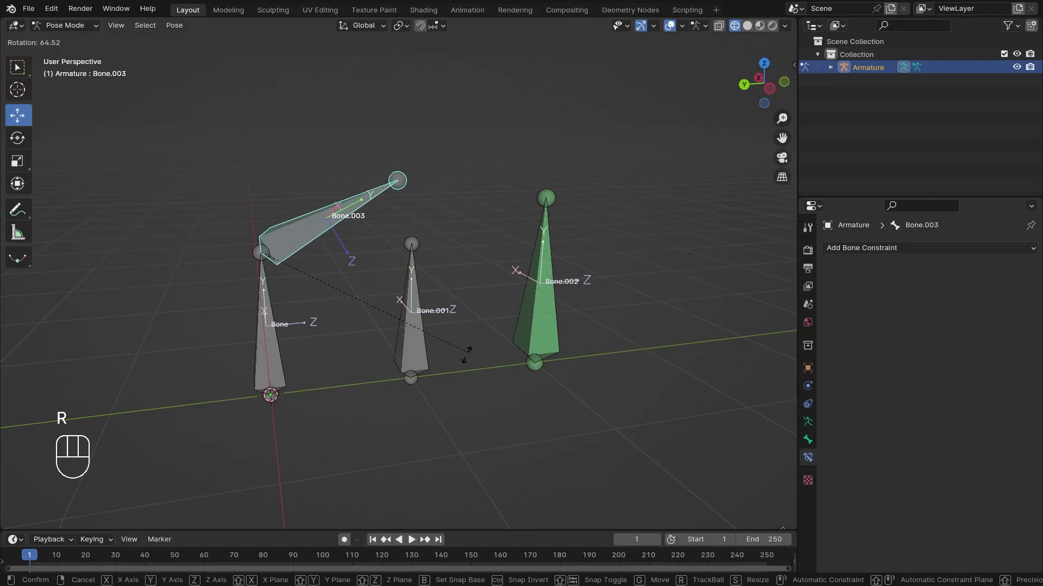
key("r")
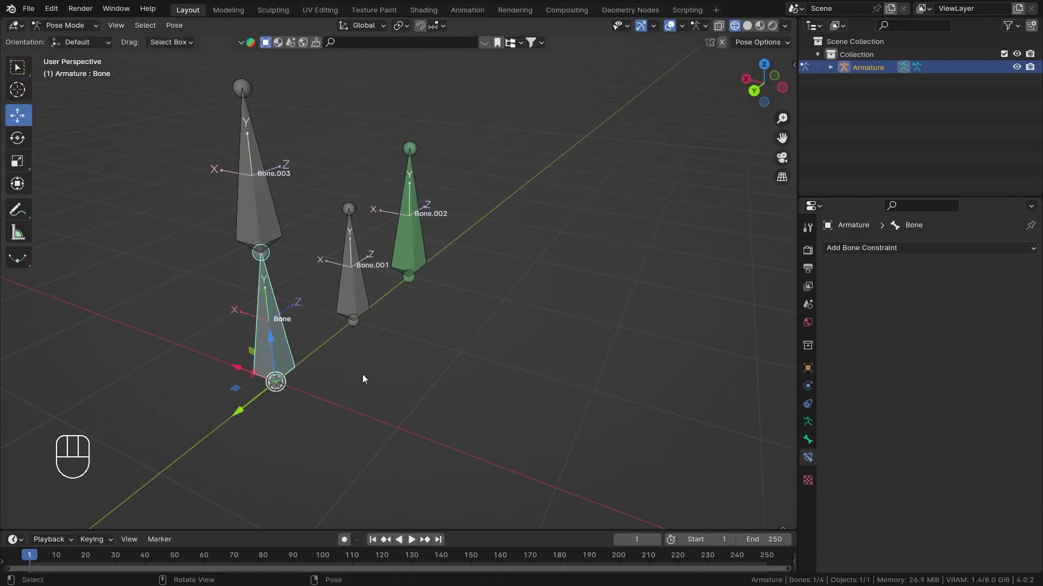
key("g")
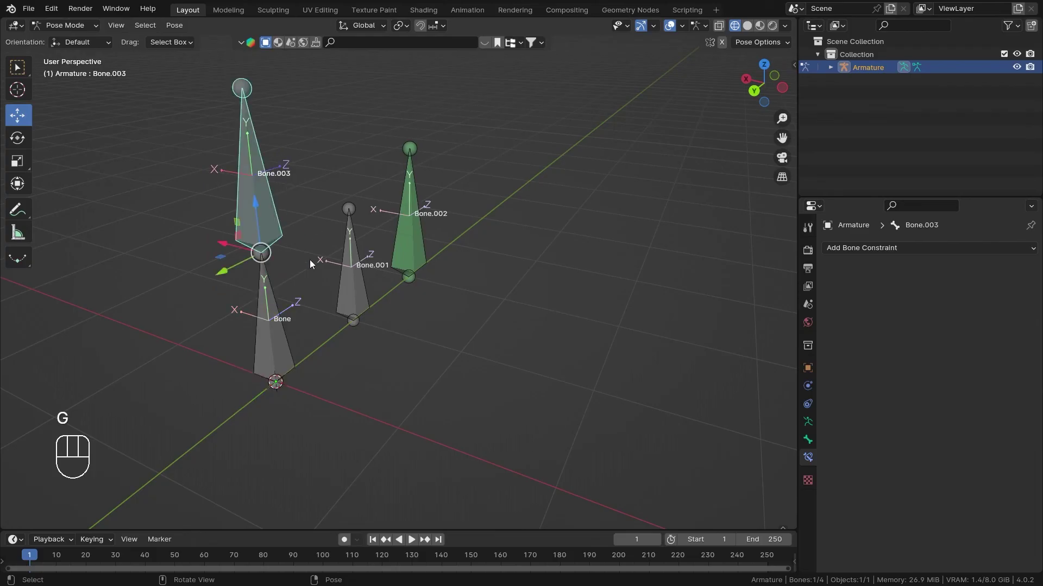
left_click(281, 368)
left_click_drag(995, 430, 988, 428)
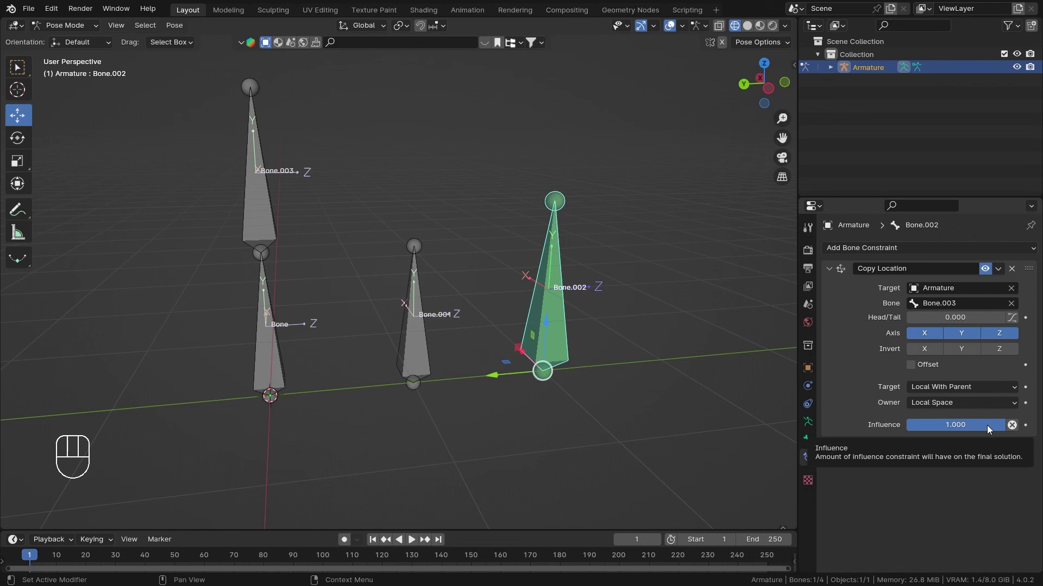
left_click_drag(994, 434, 1008, 432)
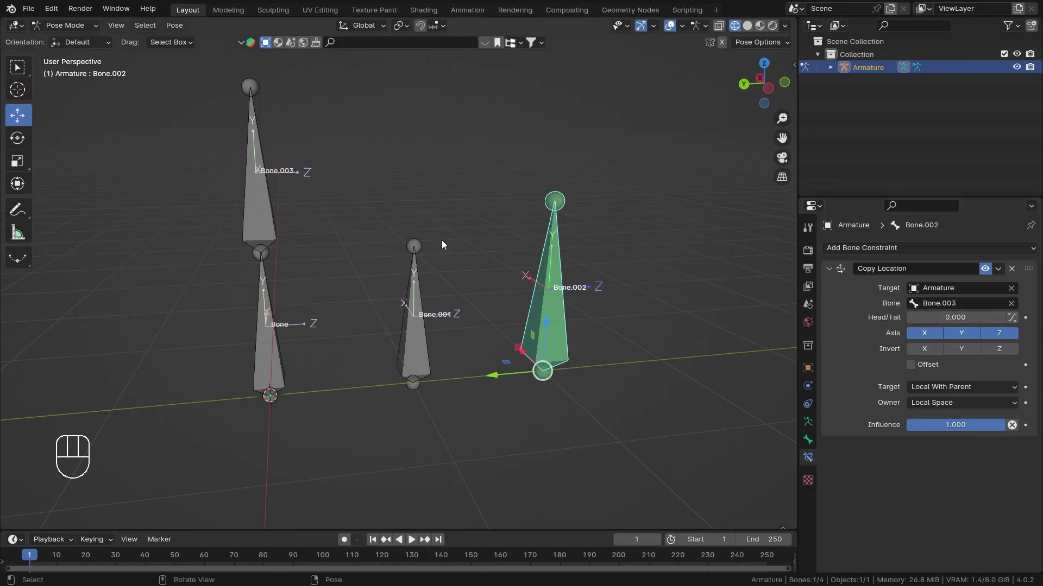
left_click_drag(395, 237, 430, 243)
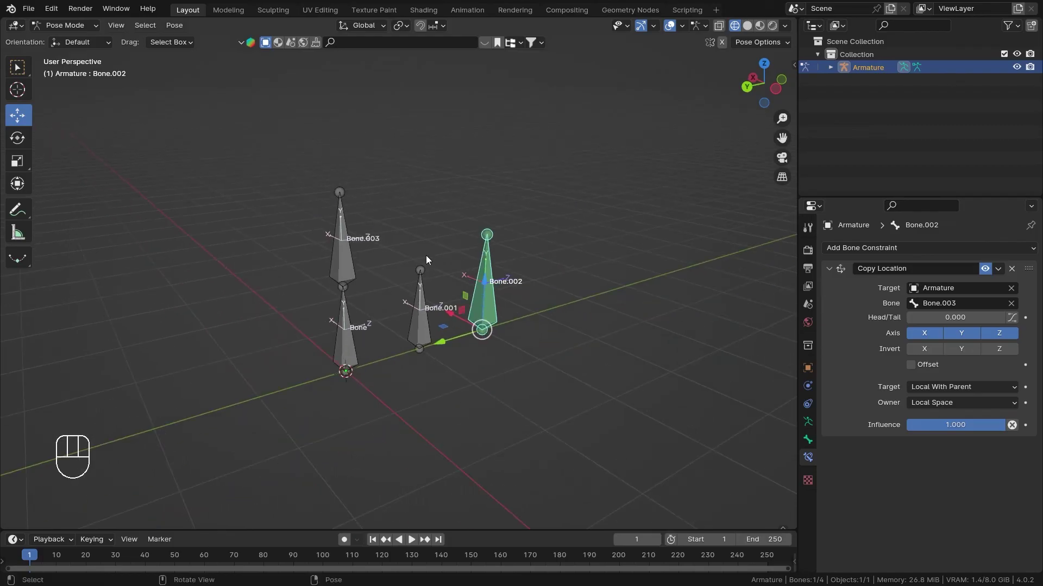
left_click_drag(461, 238, 465, 250)
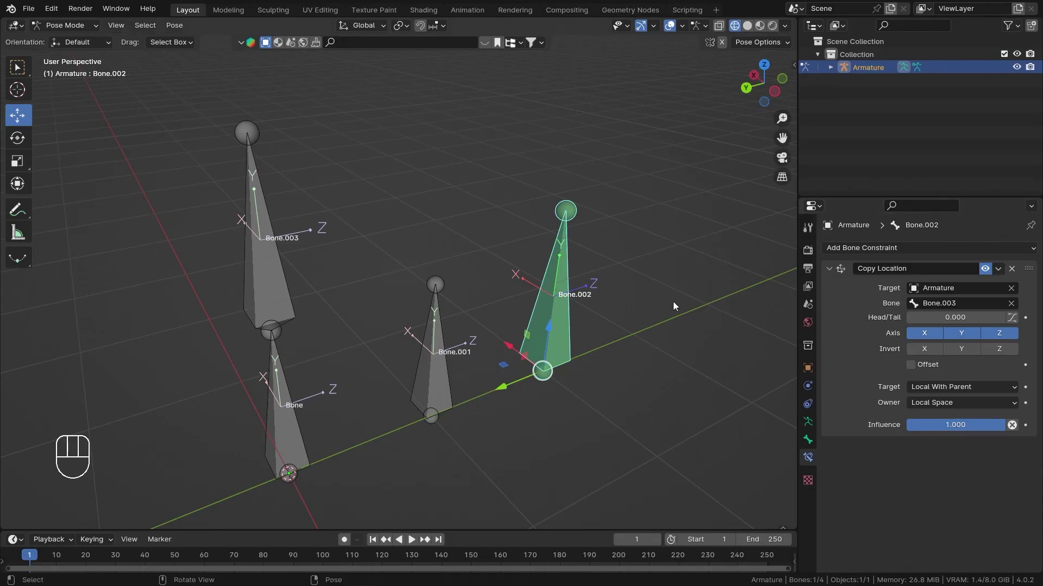
middle_click(461, 389)
middle_click(465, 386)
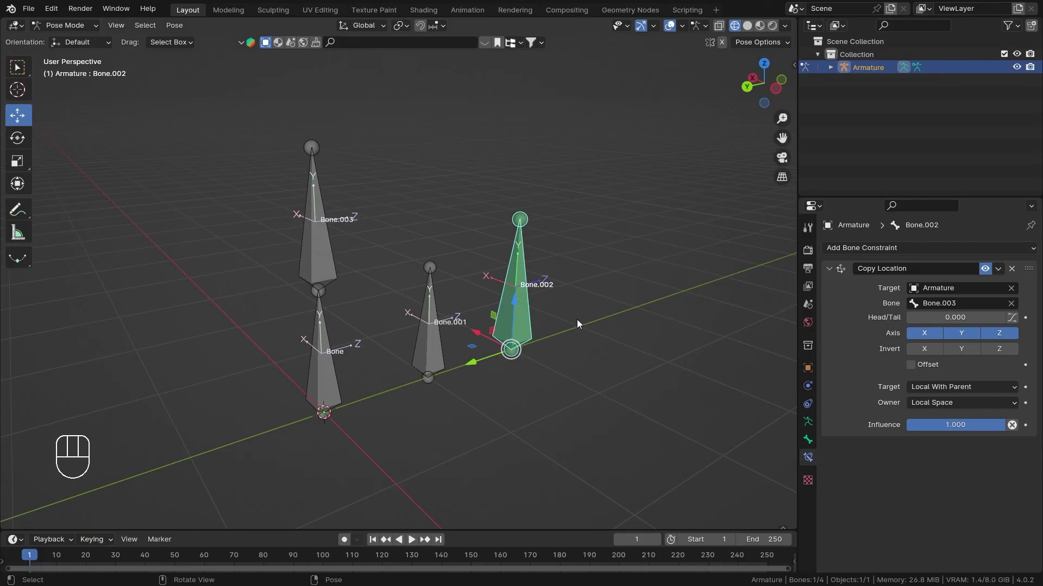